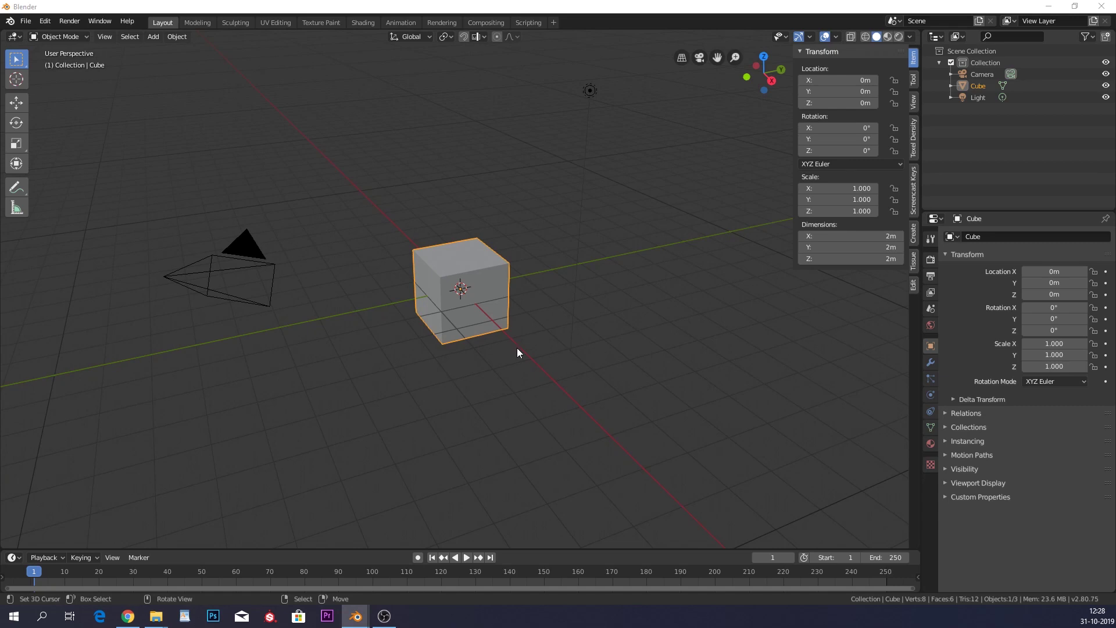
# Delete the default cube and add a mesh plane at the scene centre.
pyautogui.click(522, 353)
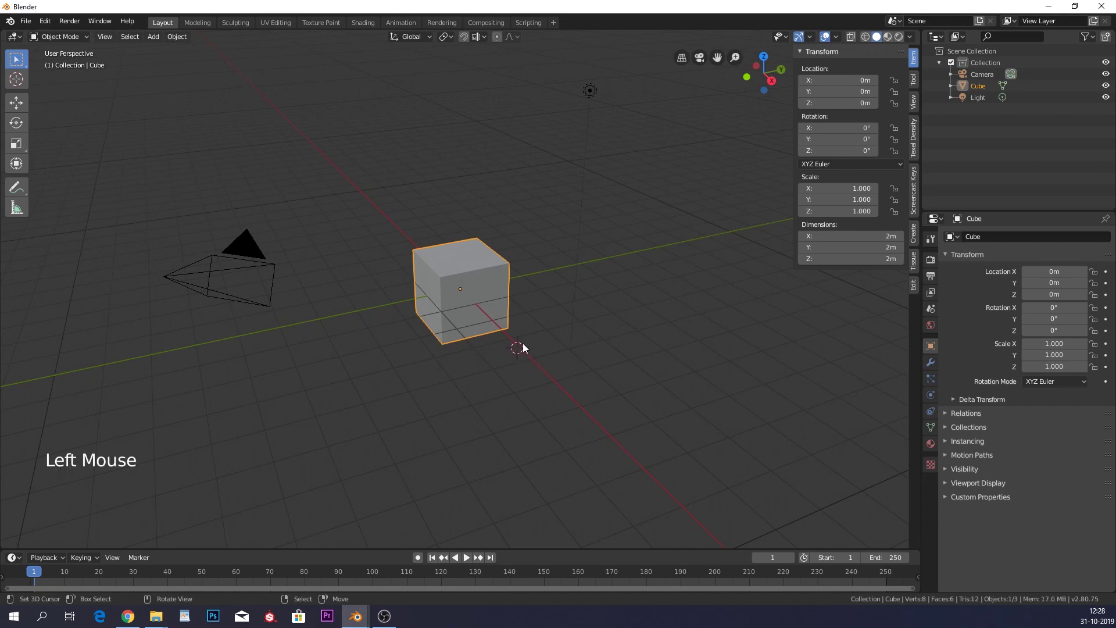
pyautogui.press('shift+c')
pyautogui.scroll(3)
pyautogui.middleClick(536, 307)
pyautogui.rightClick(473, 274)
pyautogui.press('x')
pyautogui.press('shift+a')
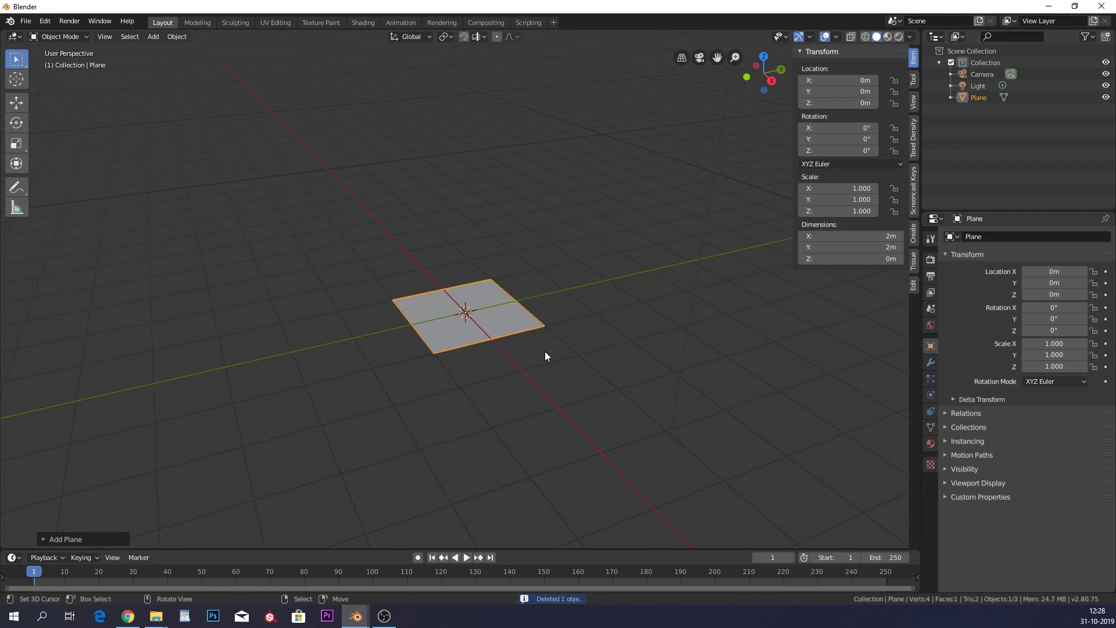
# Scale the plane by 2 so it spans 4 m, orbiting to check it.
pyautogui.press('s')
pyautogui.middleClick(517, 354)
pyautogui.scroll(3)
pyautogui.middleClick(628, 338)
pyautogui.scroll(3)
pyautogui.middleClick(462, 378)
pyautogui.scroll(-3)
pyautogui.middleClick(532, 352)
pyautogui.middleClick(478, 412)
# Subdivide the plane's mesh seven times in Edit Mode into a 16,641-vertex grid, then return to Object Mode.
pyautogui.press('Tab')
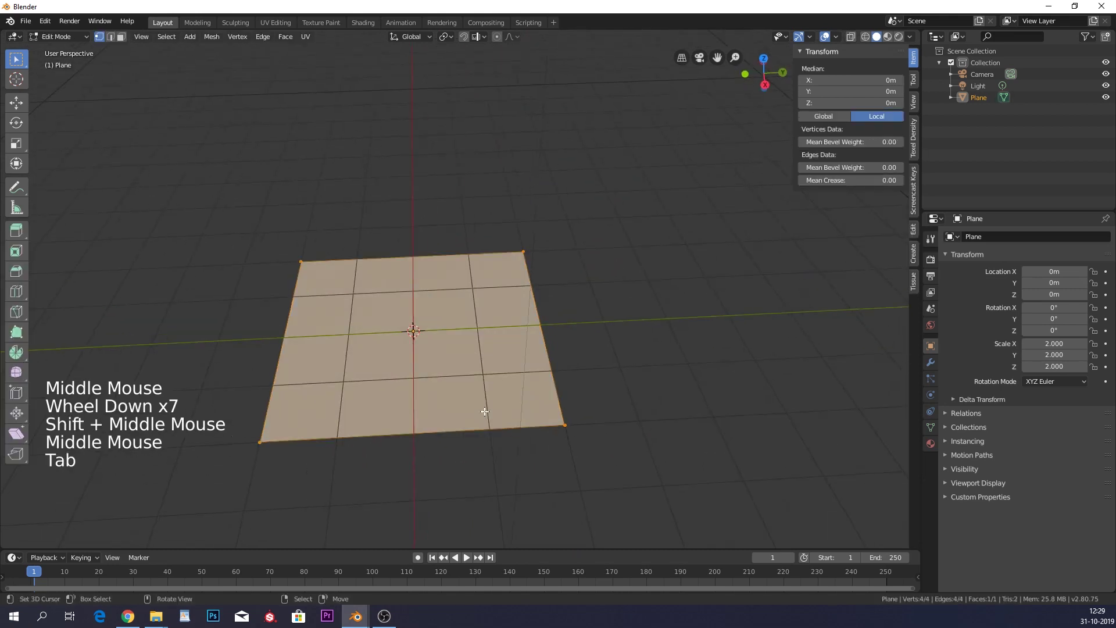
pyautogui.press('w')
pyautogui.press('w')
pyautogui.press('w')
pyautogui.press('w')
pyautogui.press('w')
pyautogui.press('w')
pyautogui.press('w')
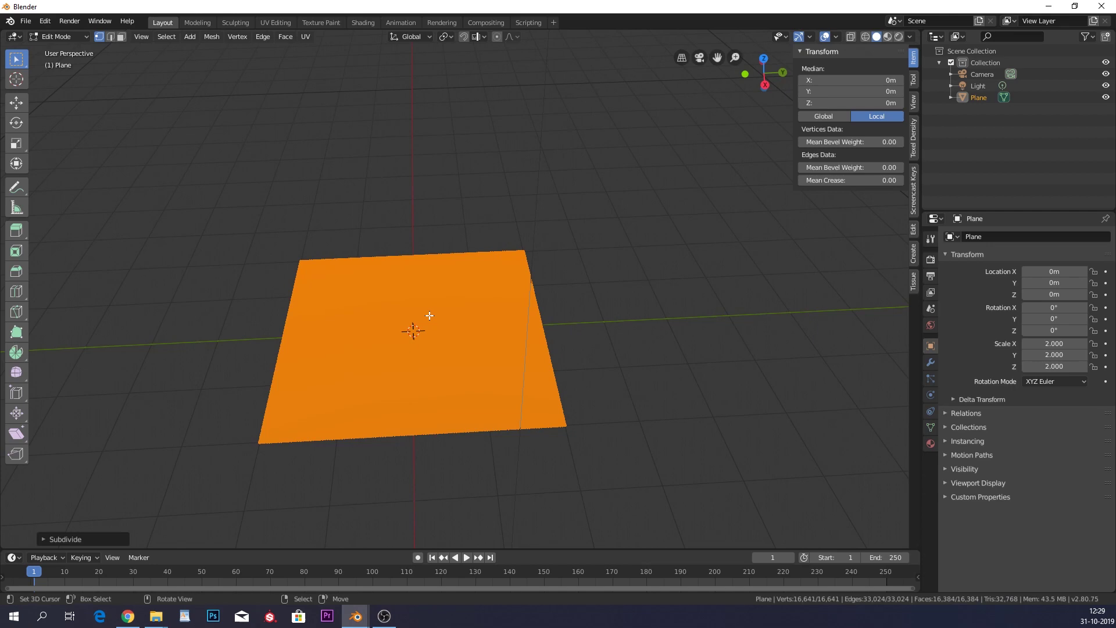
pyautogui.press('Tab')
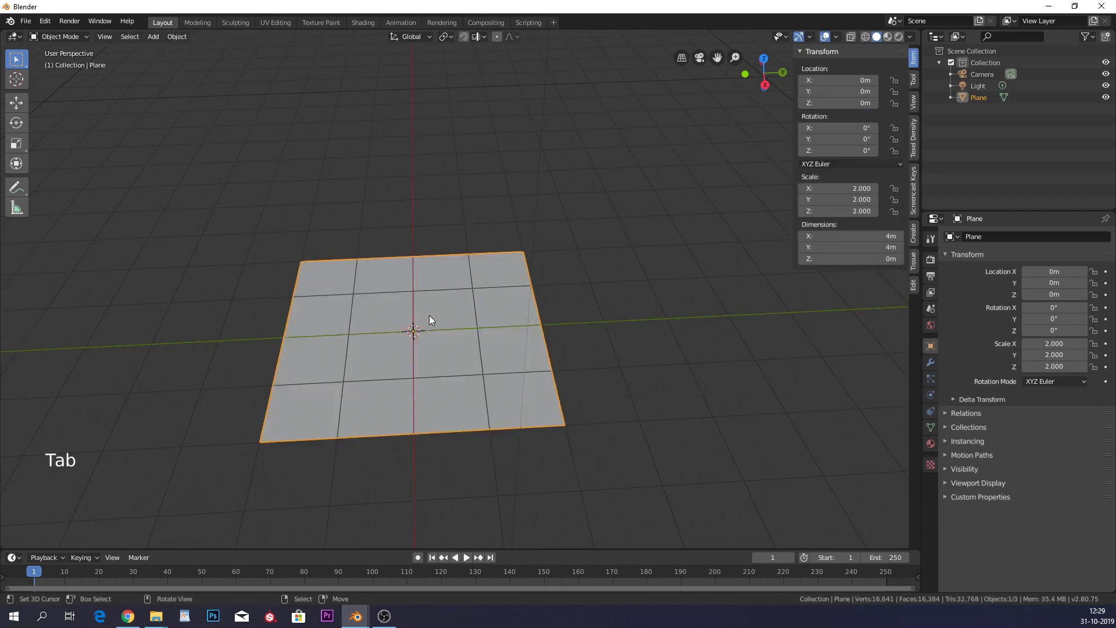
# View the dense plane from directly above and frame it in the viewport.
pyautogui.press('KP_7')
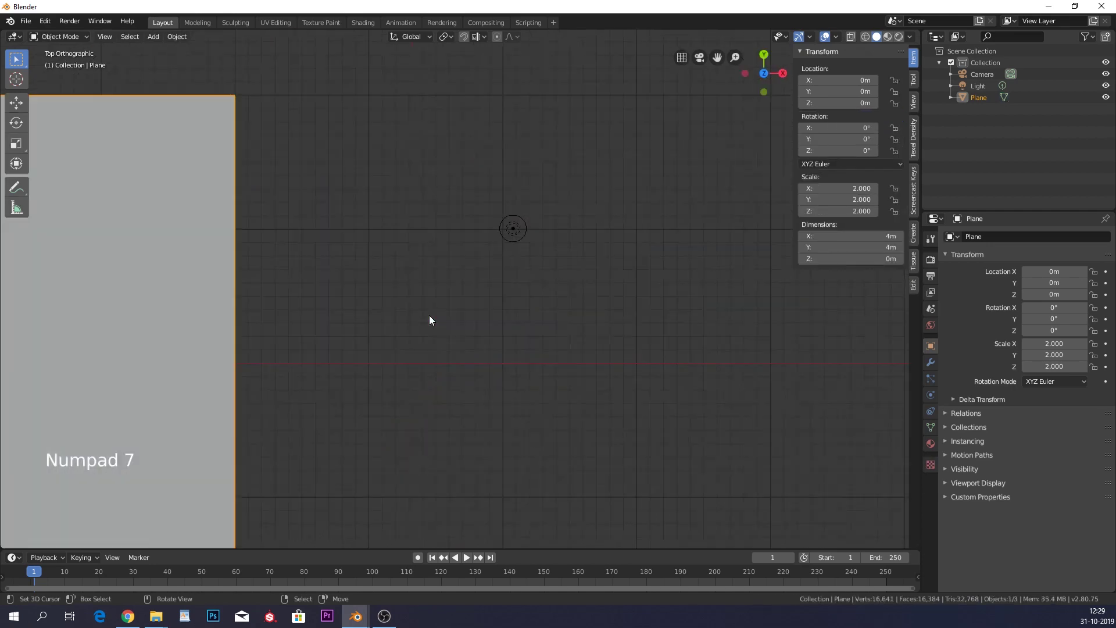
pyautogui.scroll(-3)
pyautogui.middleClick(325, 339)
pyautogui.scroll(3)
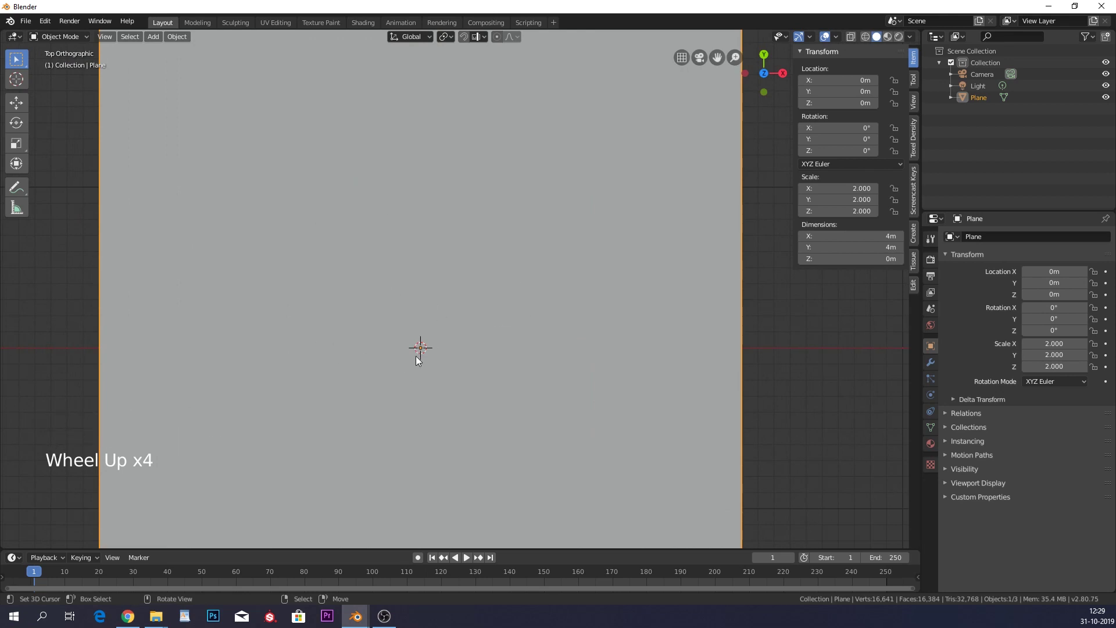
pyautogui.scroll(-3)
pyautogui.press('shift+a')
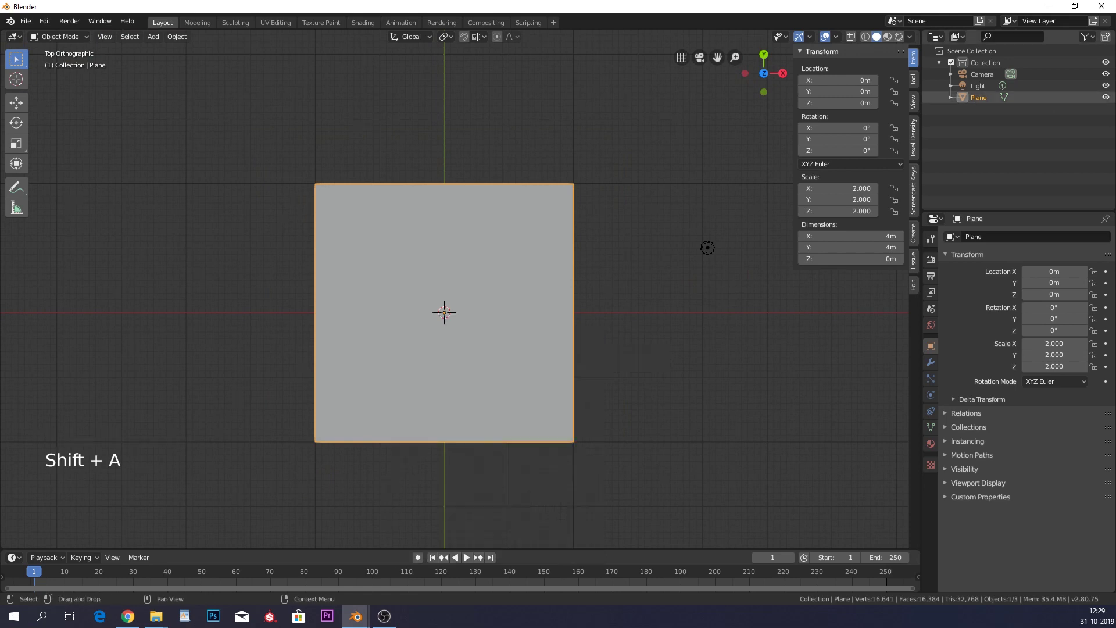
# Rename the dense plane 'ghost' and add a floor plane scaled about 5× to roughly 10 m across.
pyautogui.doubleClick(981, 104)
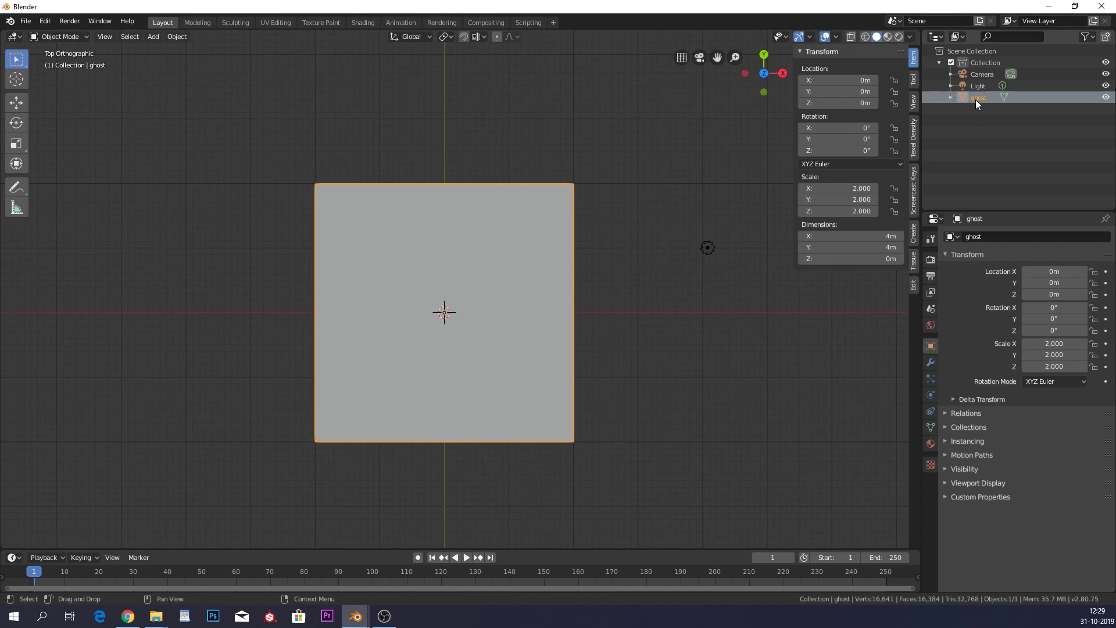
pyautogui.press('shift+a')
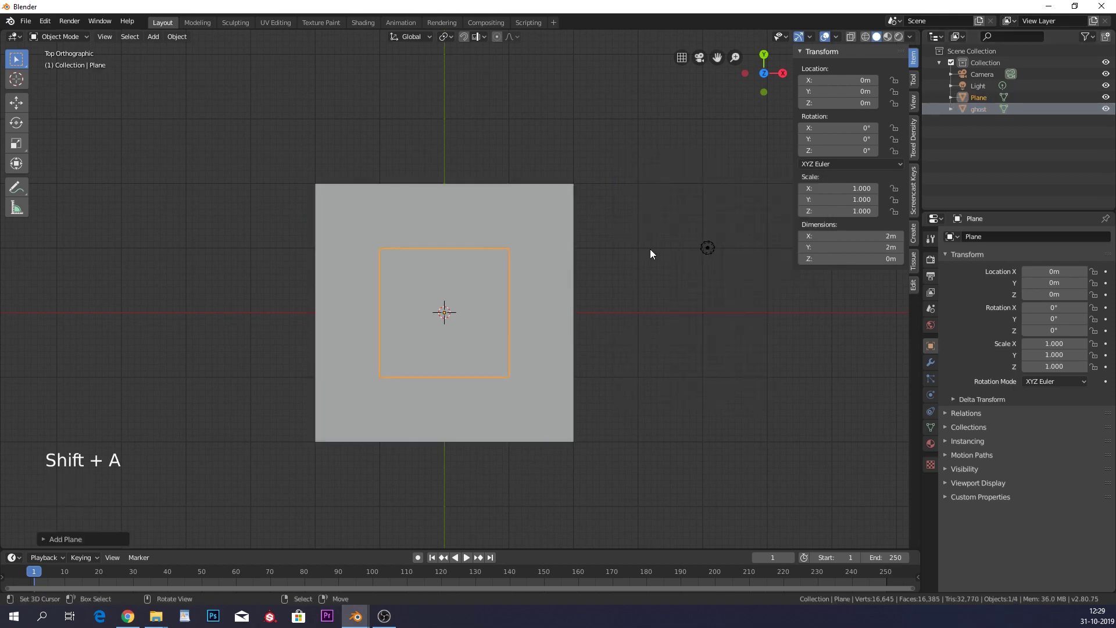
pyautogui.press('s')
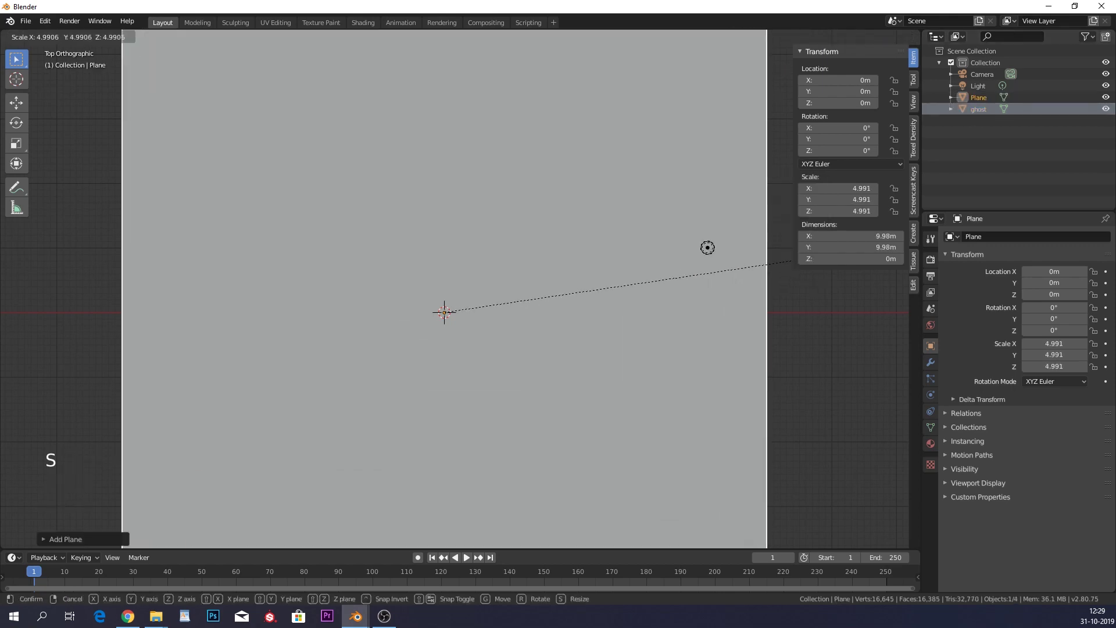
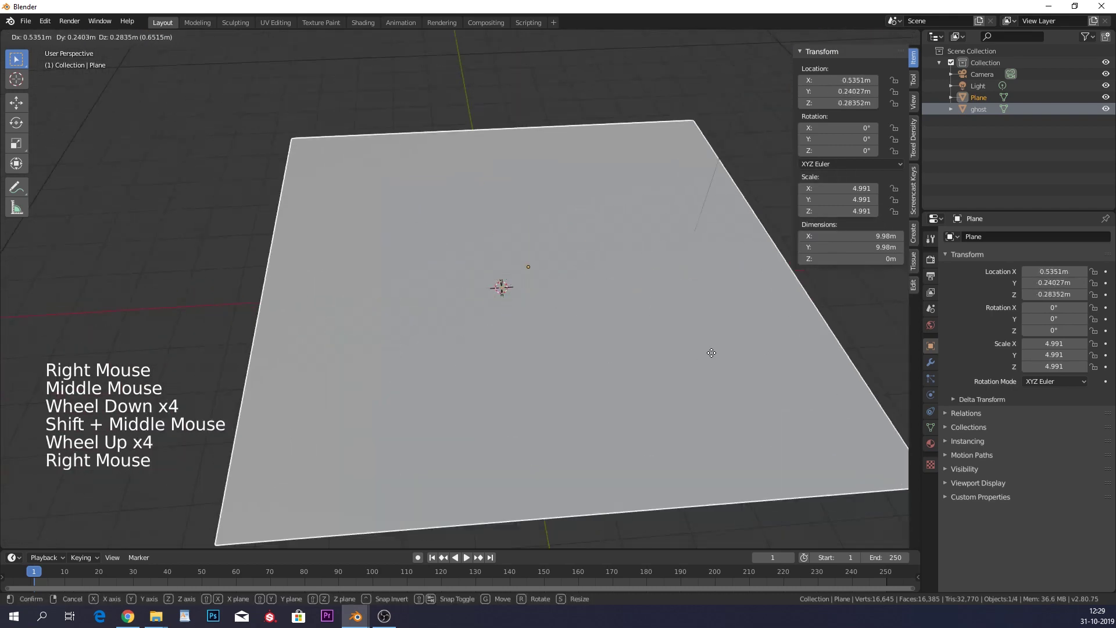
pyautogui.press('g')
pyautogui.rightClick(585, 311)
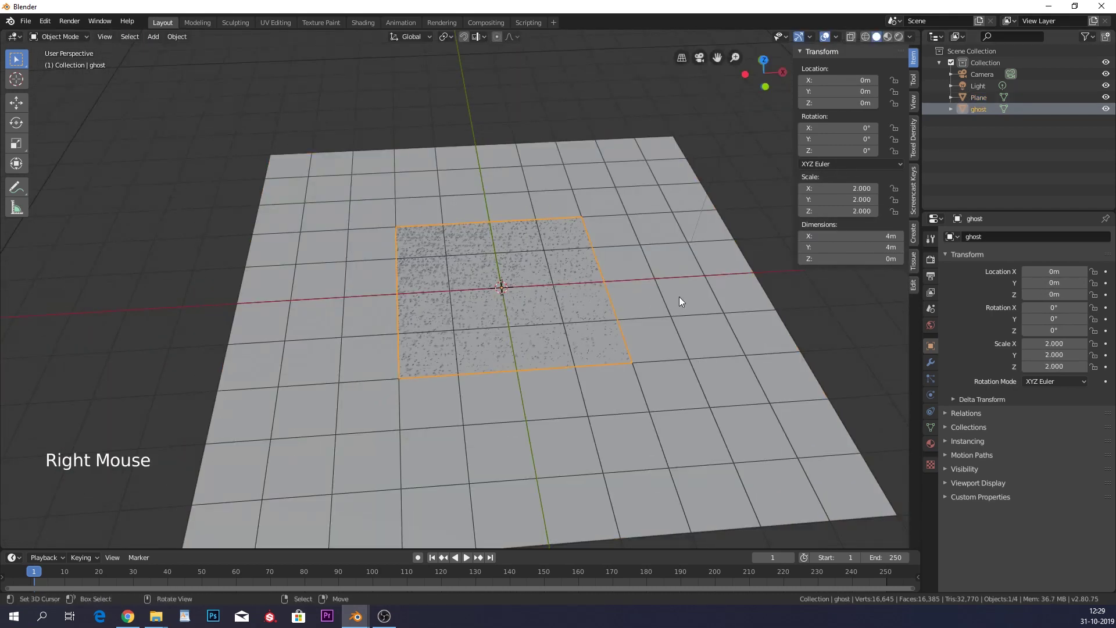
pyautogui.press('g')
pyautogui.rightClick(780, 347)
# Give the large floor plane Collision physics in Physics Properties.
pyautogui.rightClick(711, 325)
pyautogui.click(928, 366)
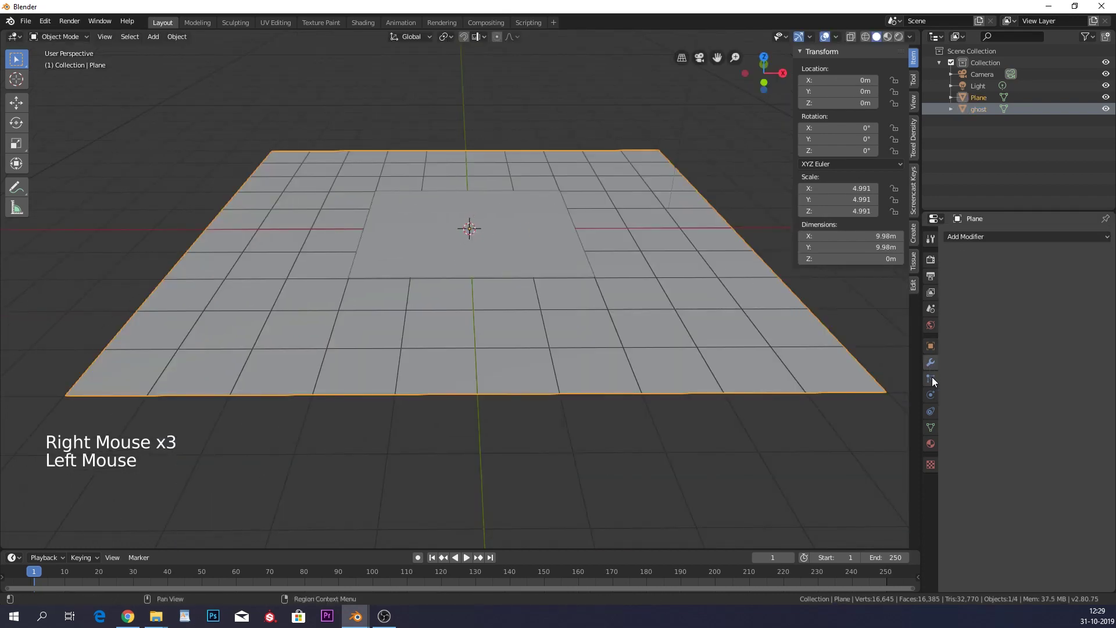
pyautogui.click(938, 382)
pyautogui.click(937, 403)
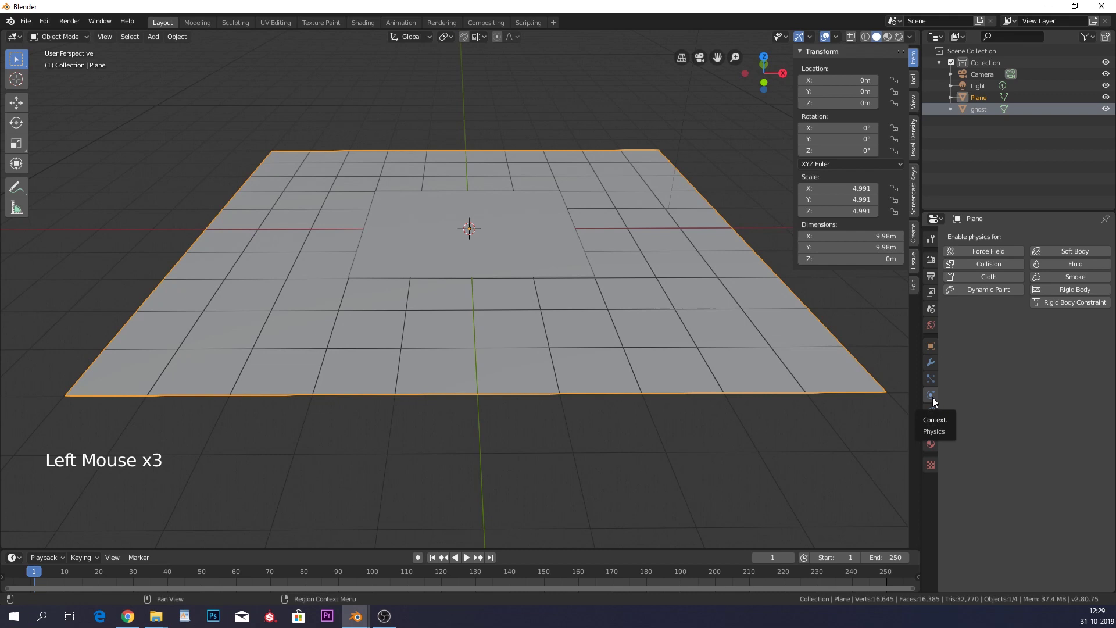
pyautogui.click(992, 266)
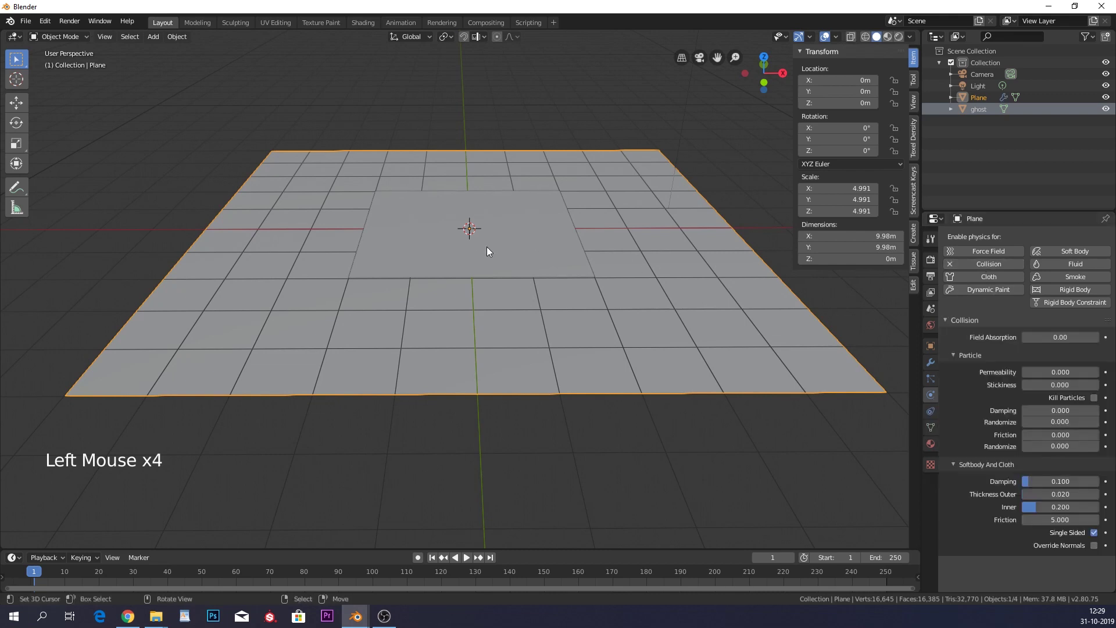
# Enable Cloth physics on the ghost plane, sitting slightly above the floor.
pyautogui.rightClick(513, 252)
pyautogui.click(1013, 277)
pyautogui.press('alt+h')
pyautogui.click(603, 351)
pyautogui.rightClick(603, 351)
pyautogui.rightClick(653, 378)
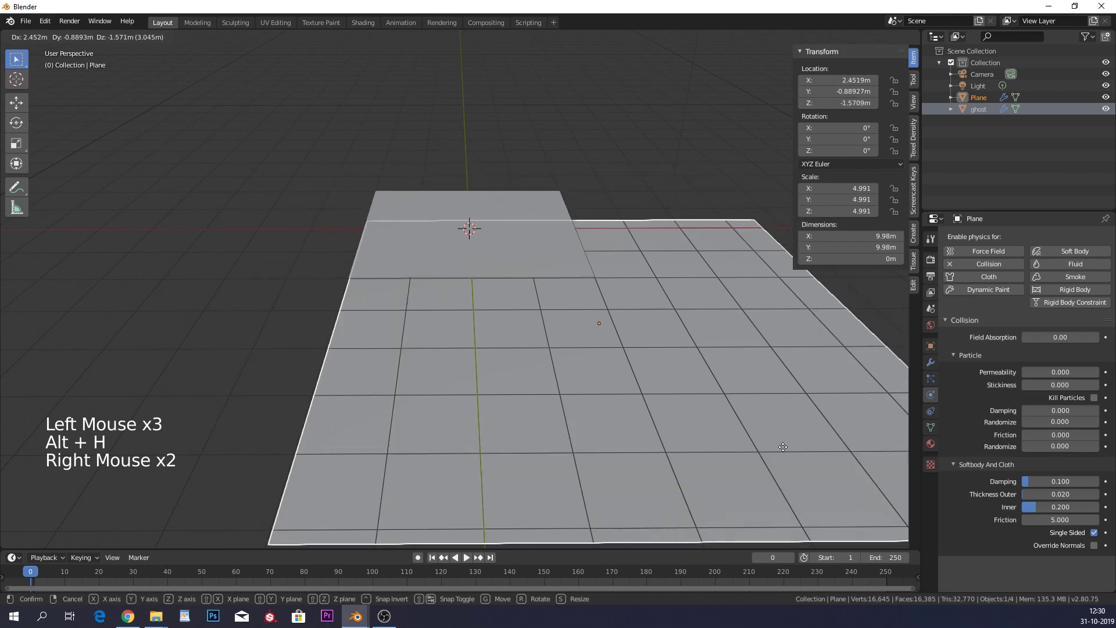
pyautogui.rightClick(533, 240)
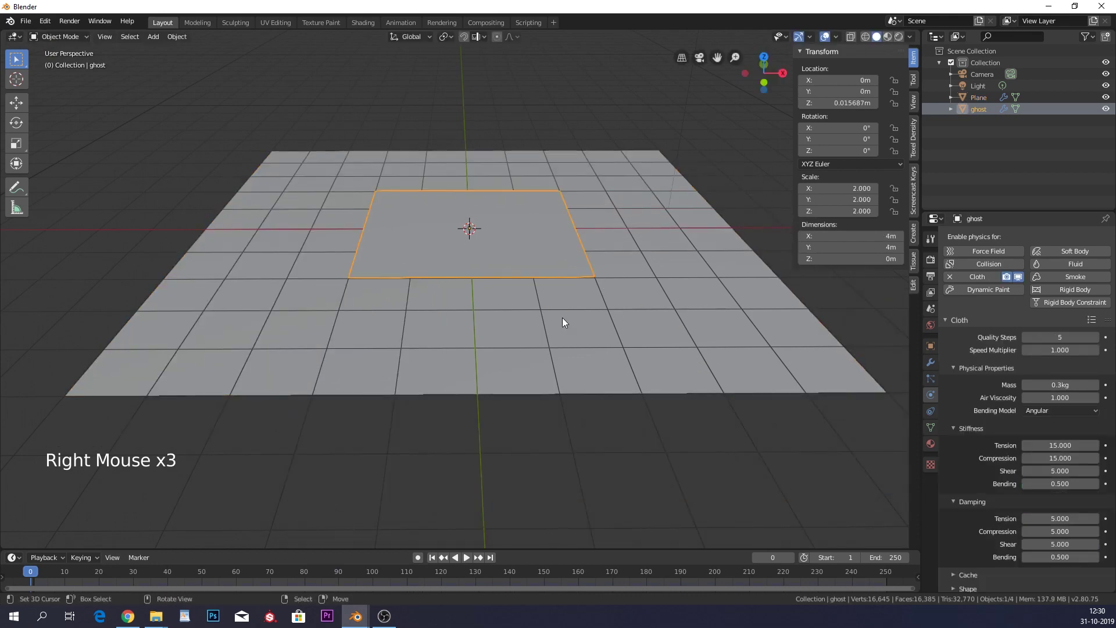
# Add a UV sphere, drop it below the planes on Z and scale it to 0.467.
pyautogui.press('shift+a')
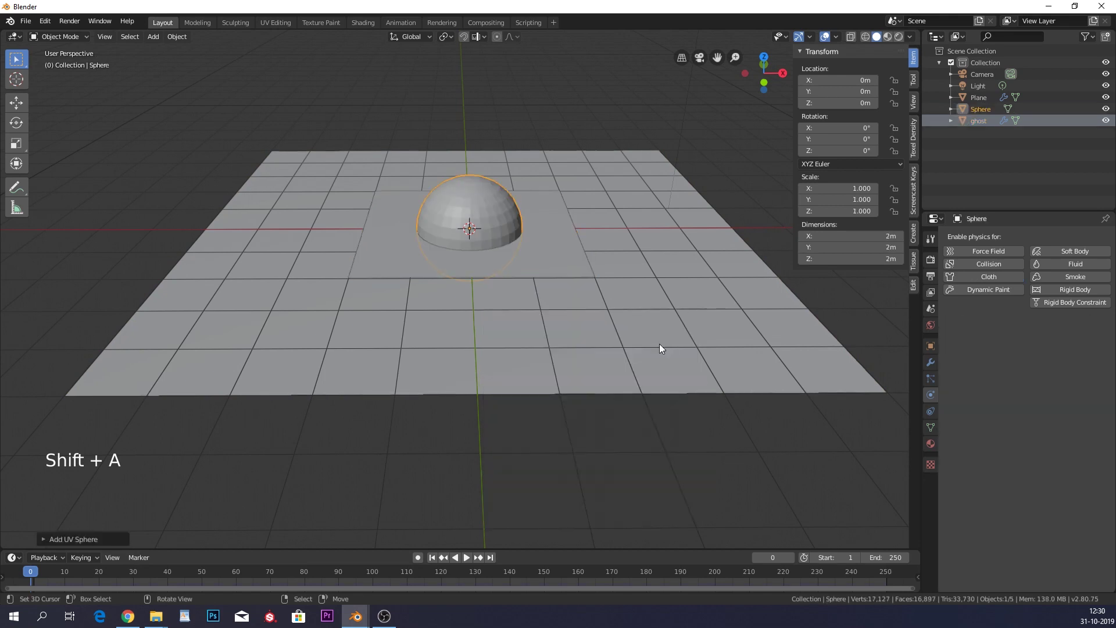
pyautogui.press('w')
pyautogui.press('g')
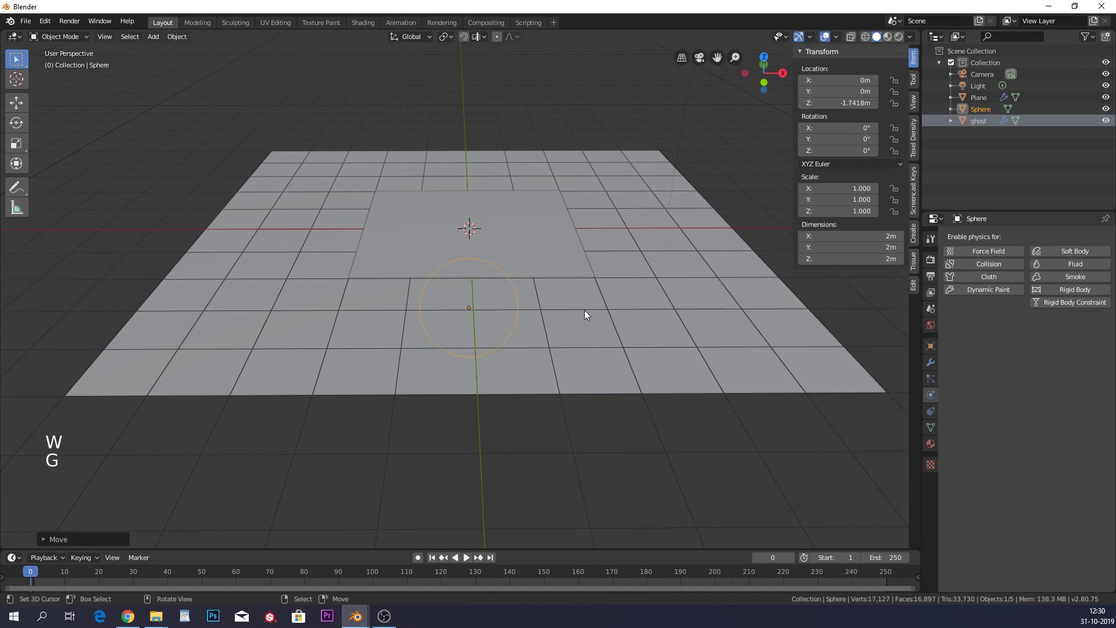
pyautogui.press('s')
pyautogui.press('g')
pyautogui.middleClick(599, 290)
pyautogui.press('g')
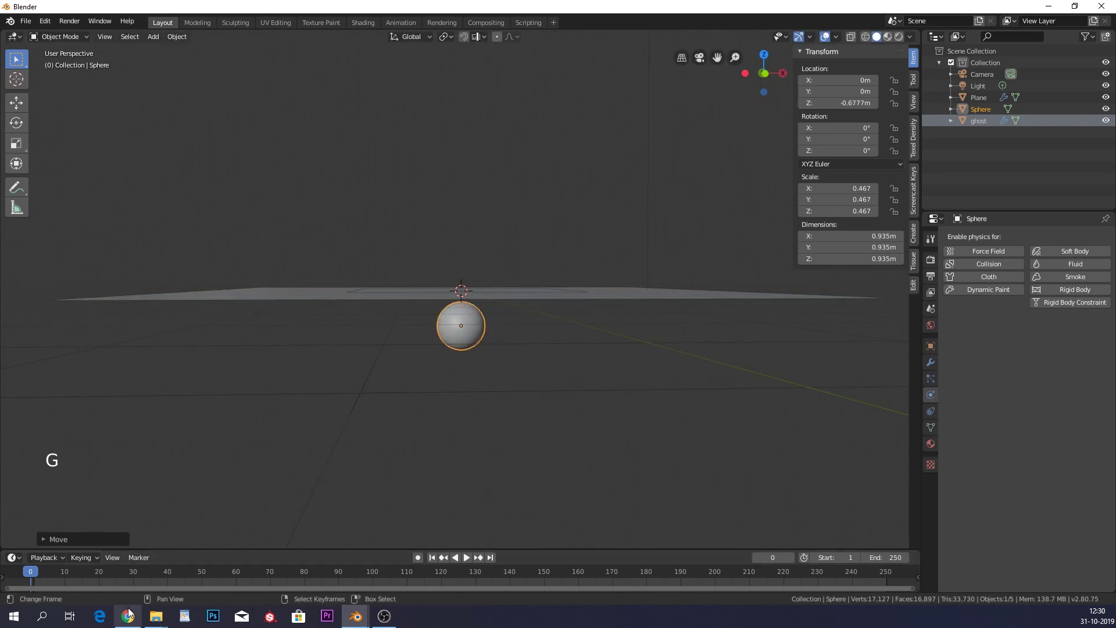
# Keyframe the sphere's location at frame 10 beneath the floor.
pyautogui.doubleClick(69, 577)
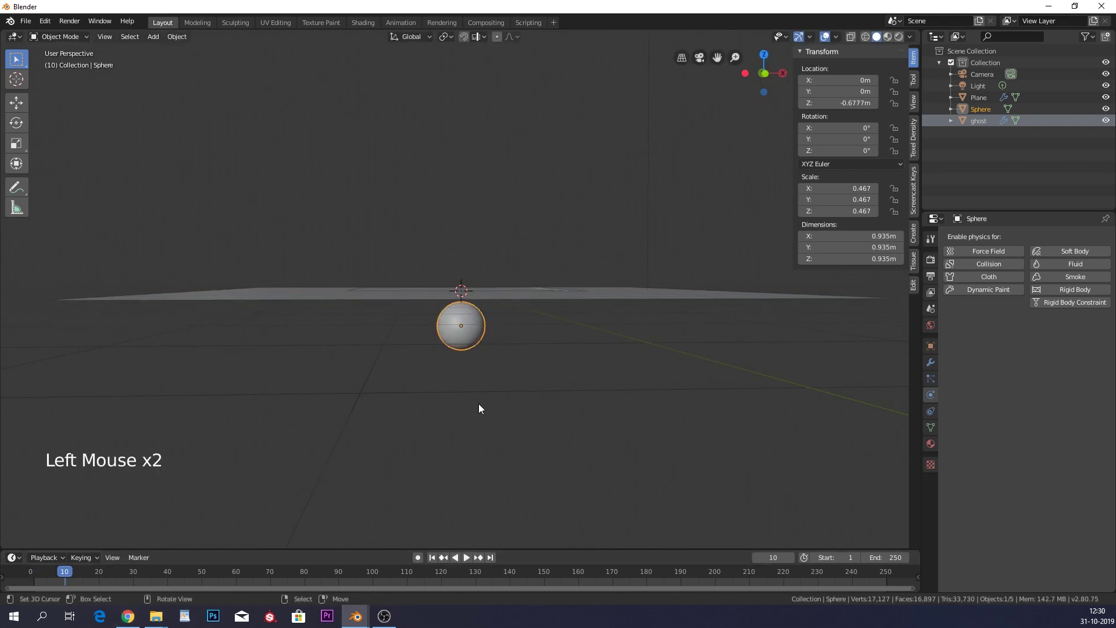
pyautogui.press('i')
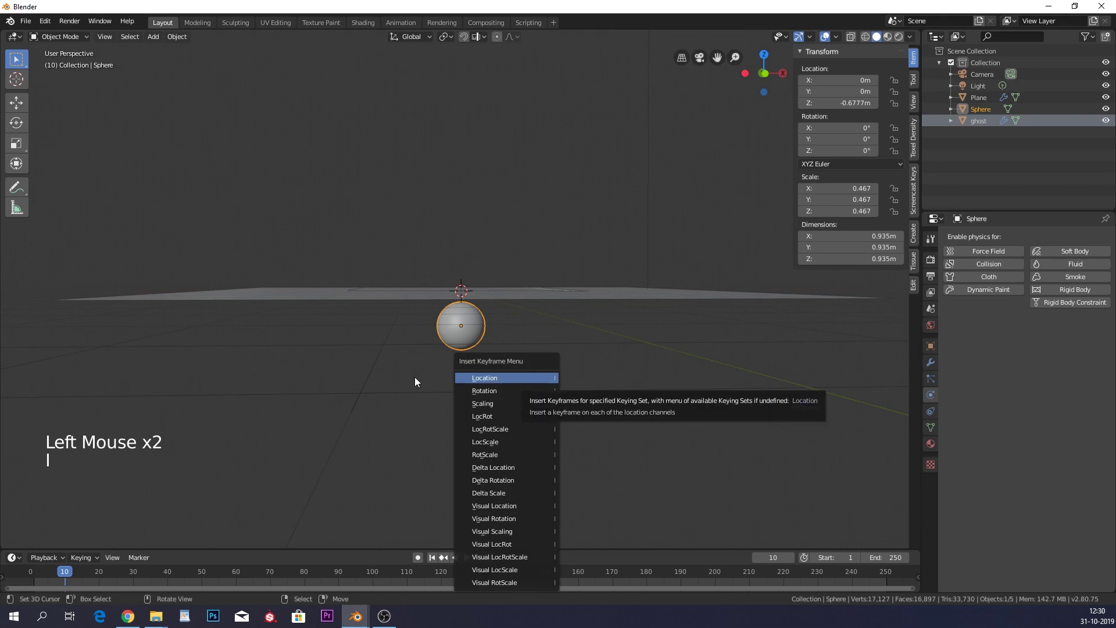
pyautogui.press('i')
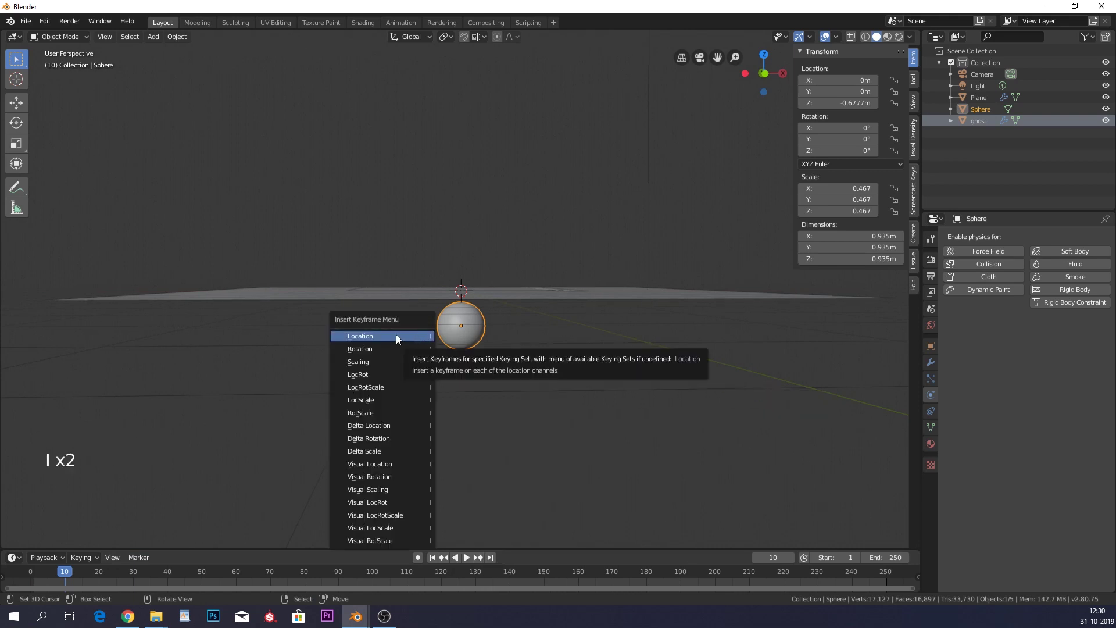
pyautogui.middleClick(546, 353)
# At frame 80 raise the sphere about 2.7 m above the ghost and keyframe its location.
pyautogui.click(319, 573)
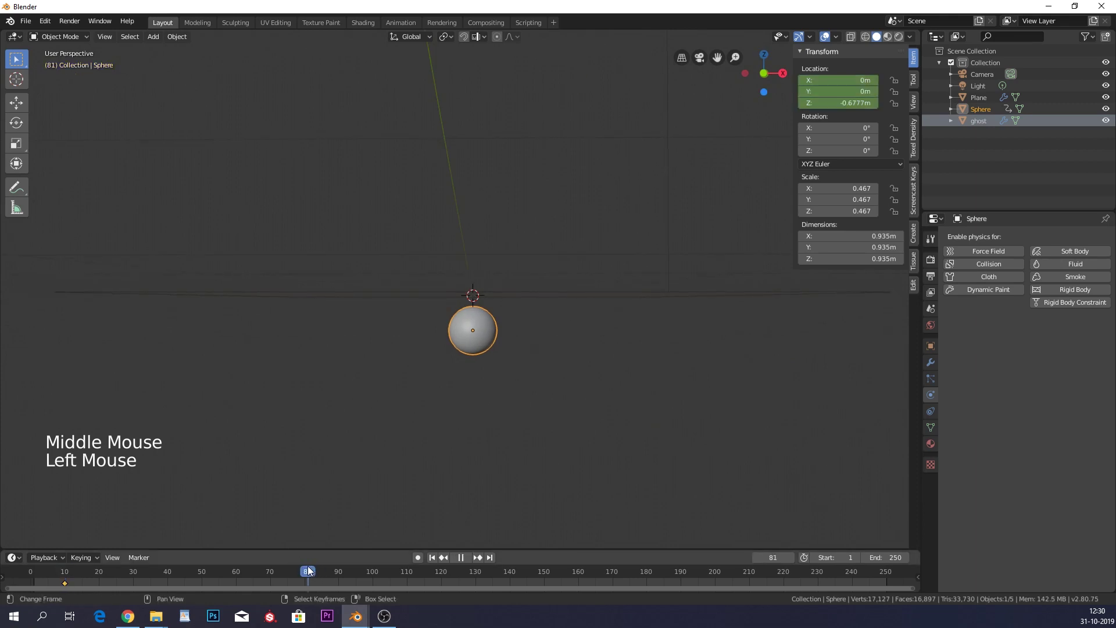
pyautogui.press('g')
pyautogui.rightClick(591, 356)
pyautogui.press('g')
pyautogui.middleClick(640, 187)
pyautogui.middleClick(640, 200)
pyautogui.middleClick(650, 244)
pyautogui.press('g')
pyautogui.press('i')
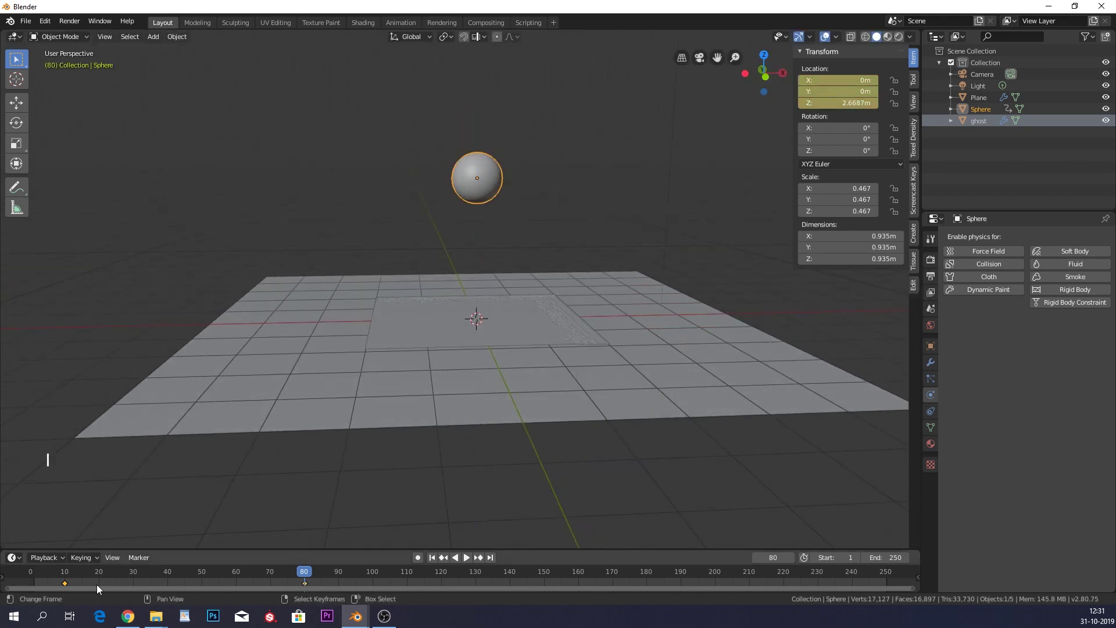
# Play the animation once, then make the sphere a Collision object.
pyautogui.click(74, 576)
pyautogui.click(472, 563)
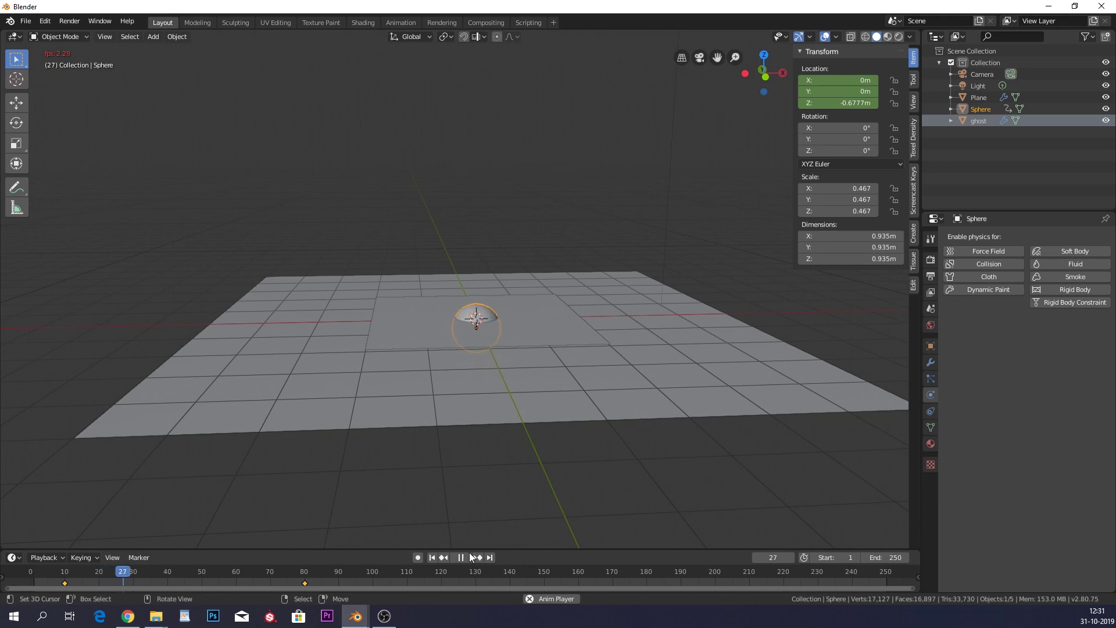
pyautogui.click(466, 558)
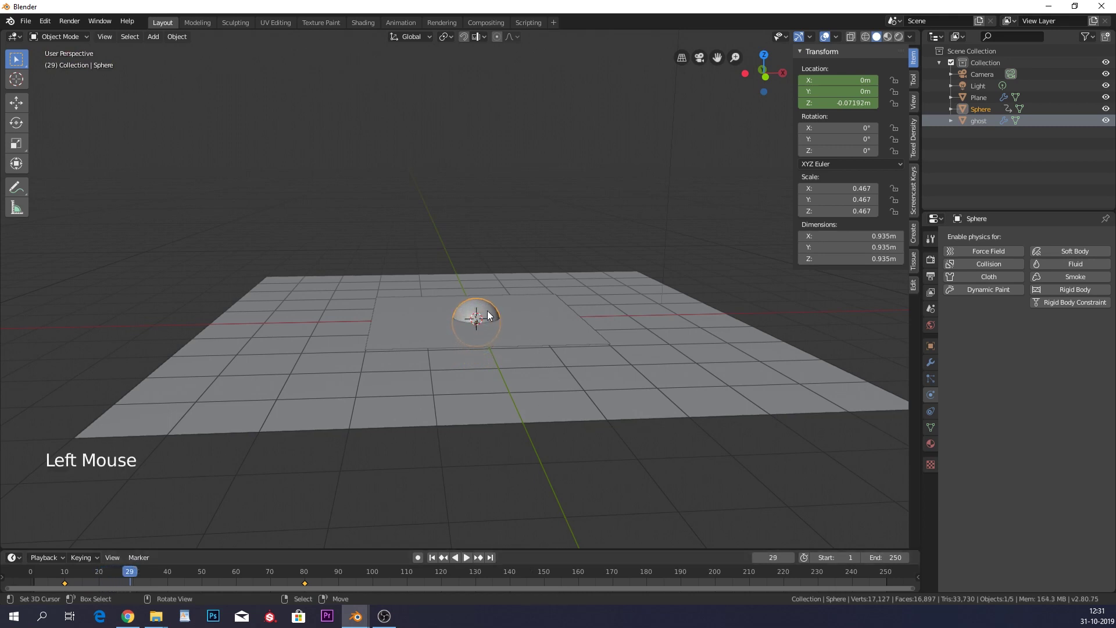
pyautogui.click(980, 274)
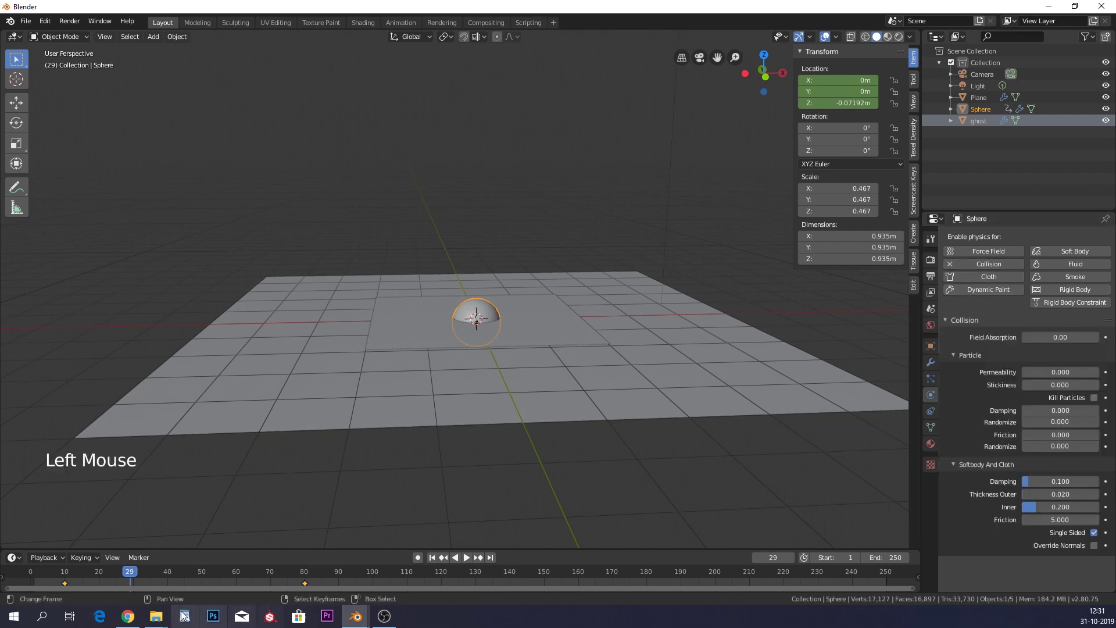
# Replay from the start to watch the cloth drape over the sphere, then settle on frame 80.
pyautogui.click(69, 577)
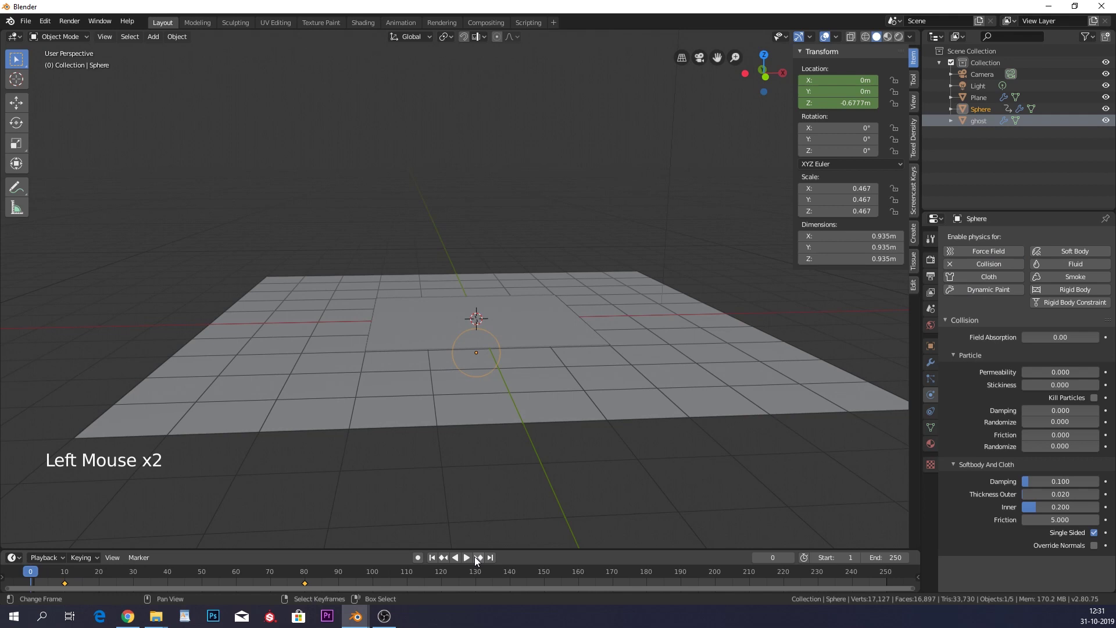
pyautogui.click(475, 560)
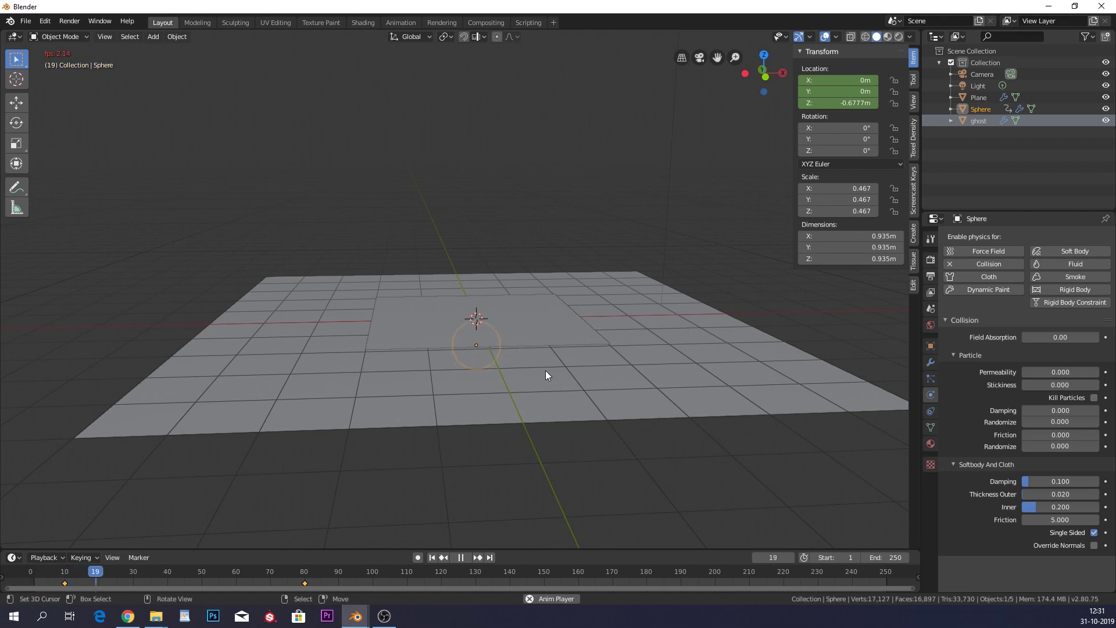
pyautogui.click(599, 463)
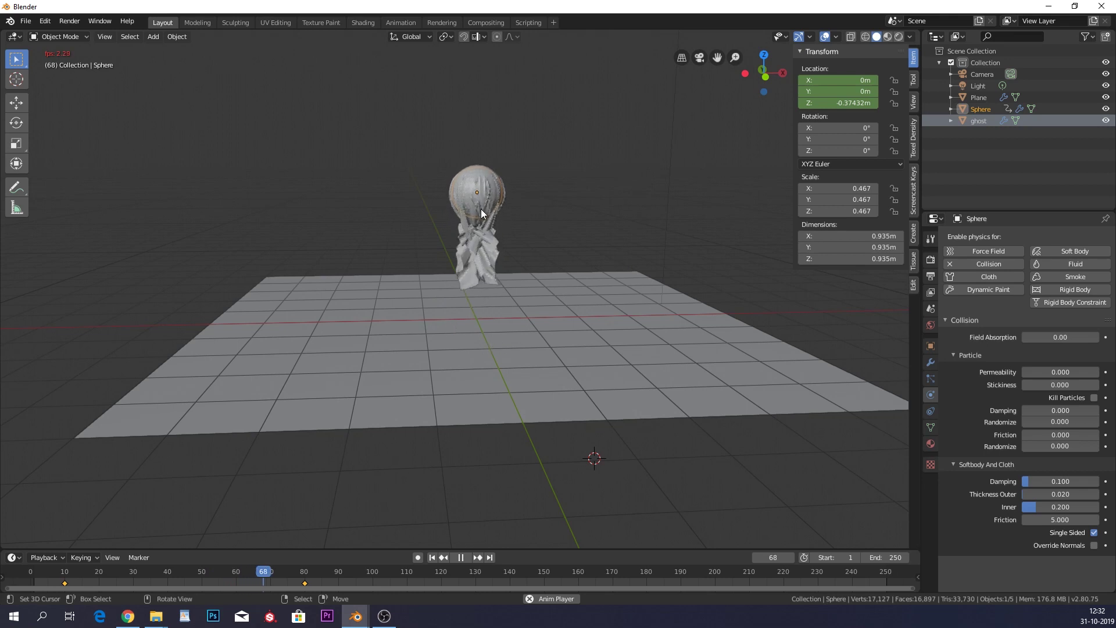
pyautogui.click(466, 563)
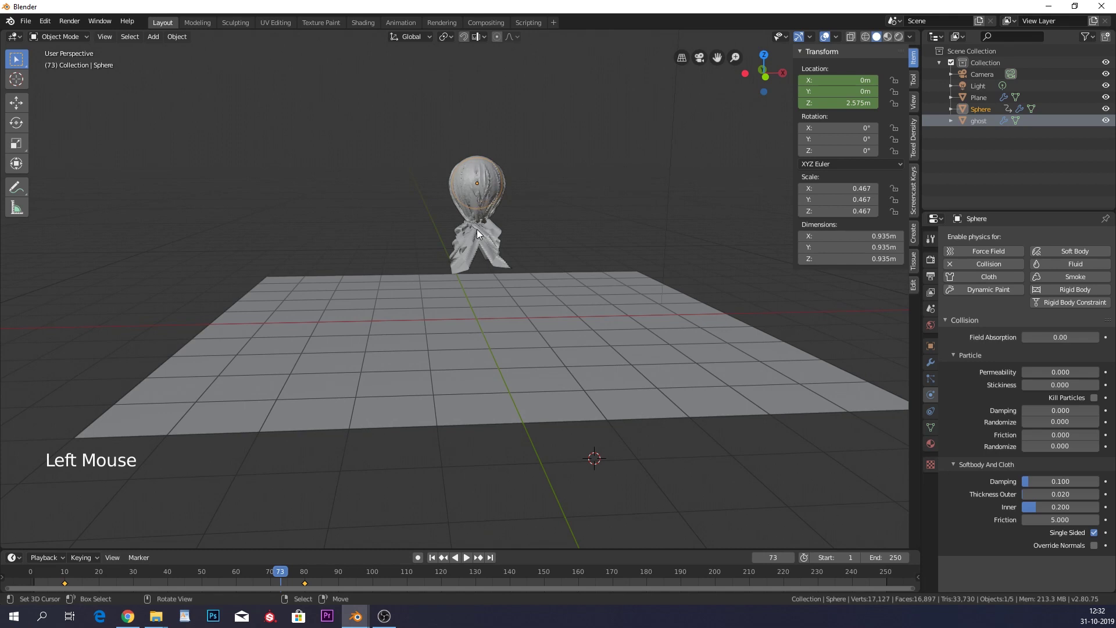
pyautogui.click(311, 576)
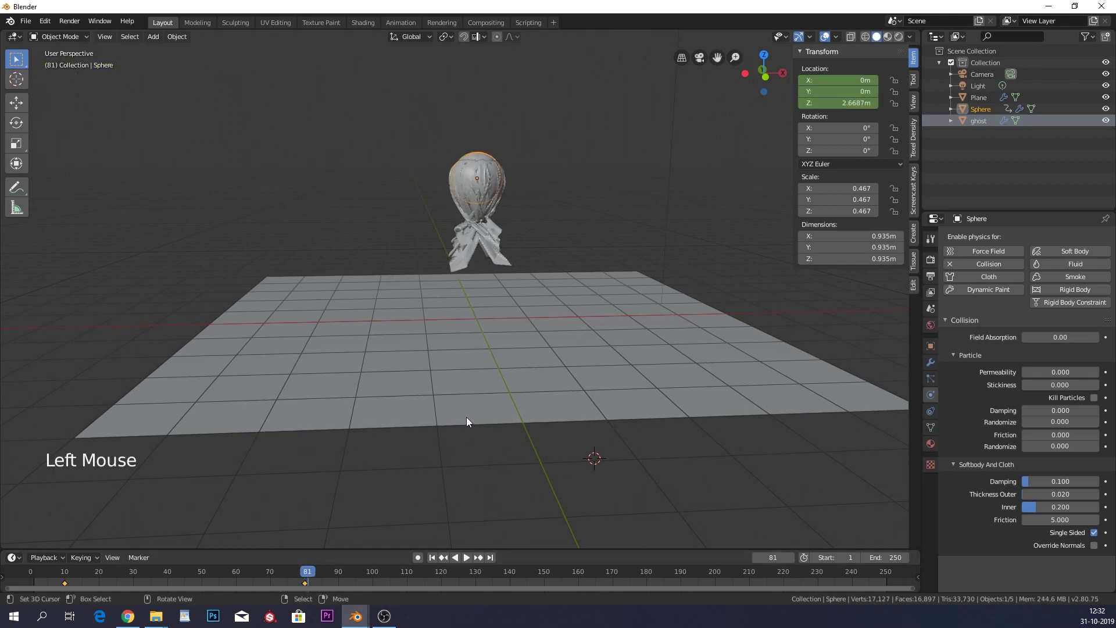
pyautogui.click(311, 575)
# Lower the sphere to about 2.3 m at frame 80, key its location, and select the ghost cloth.
pyautogui.press('g')
pyautogui.press('i')
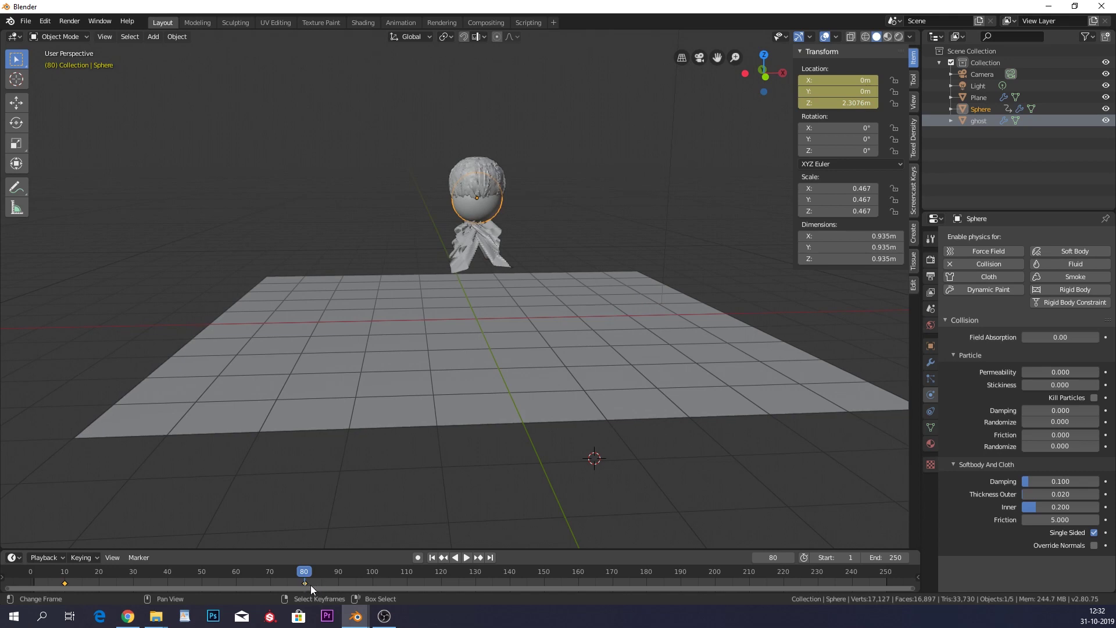
pyautogui.rightClick(504, 263)
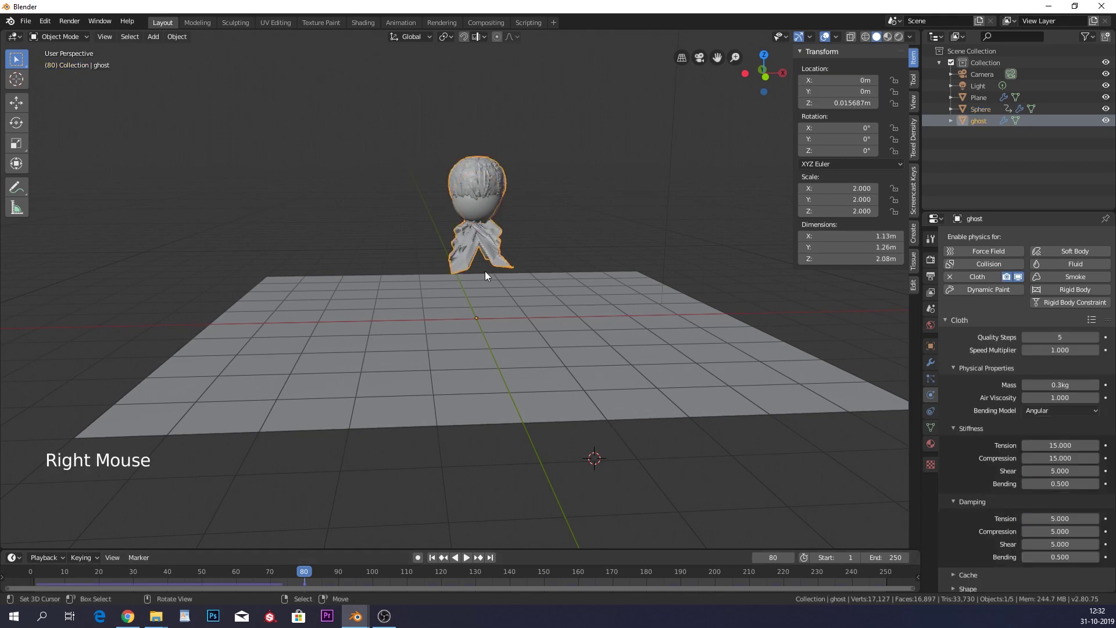
pyautogui.middleClick(600, 263)
pyautogui.scroll(3)
pyautogui.middleClick(584, 305)
pyautogui.press('w')
pyautogui.scroll(-3)
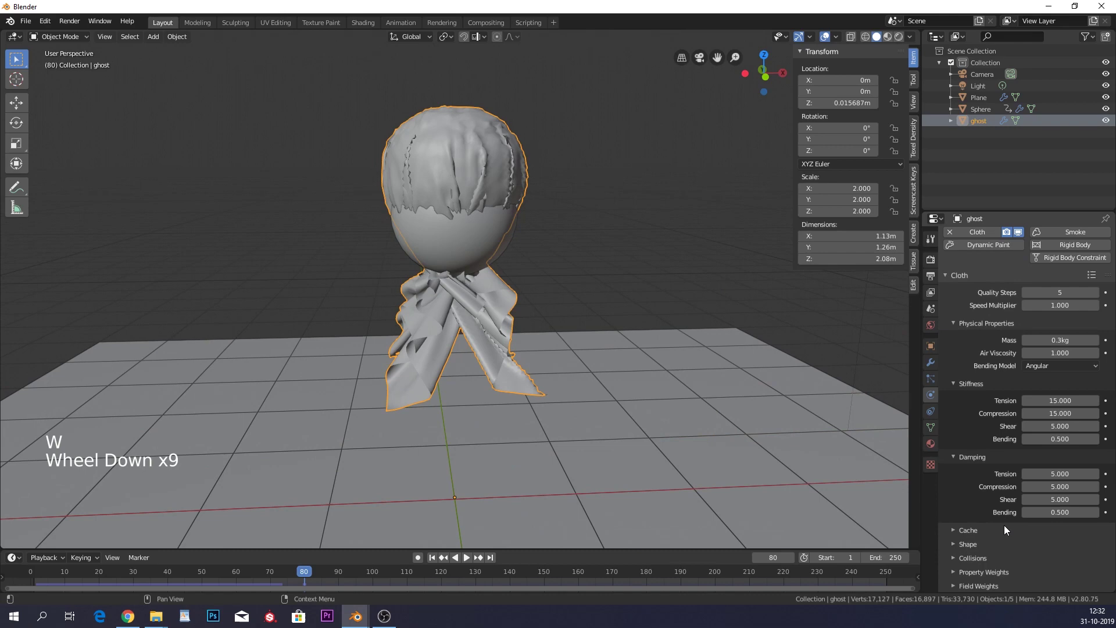
# Enable Self Collisions in the ghost's cloth settings and replay the simulation from frame 0.
pyautogui.click(993, 564)
pyautogui.scroll(-3)
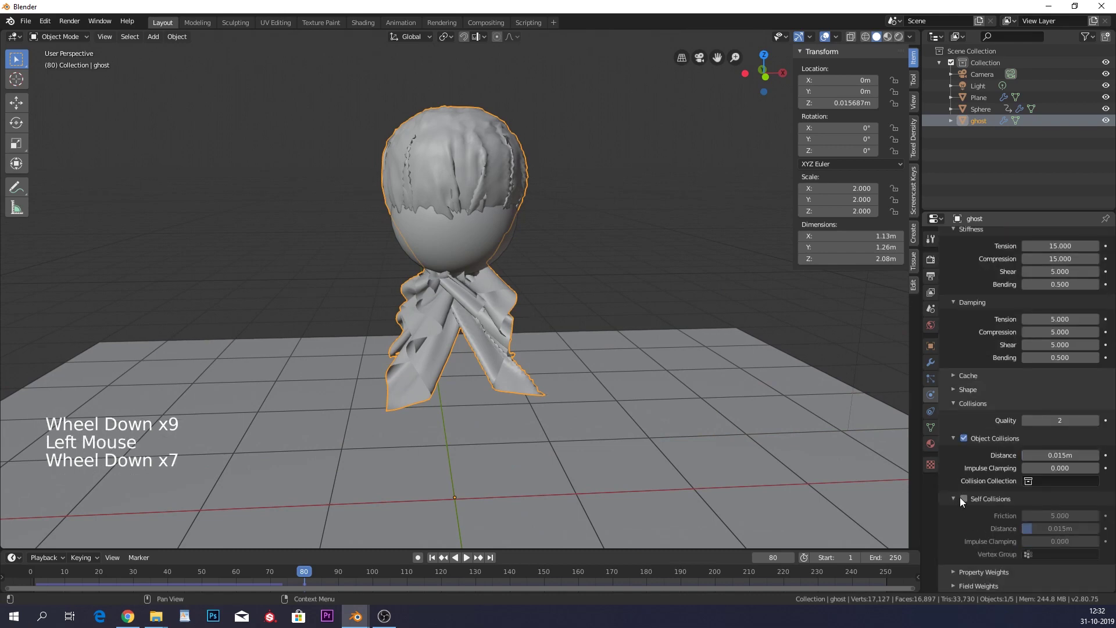
pyautogui.click(967, 504)
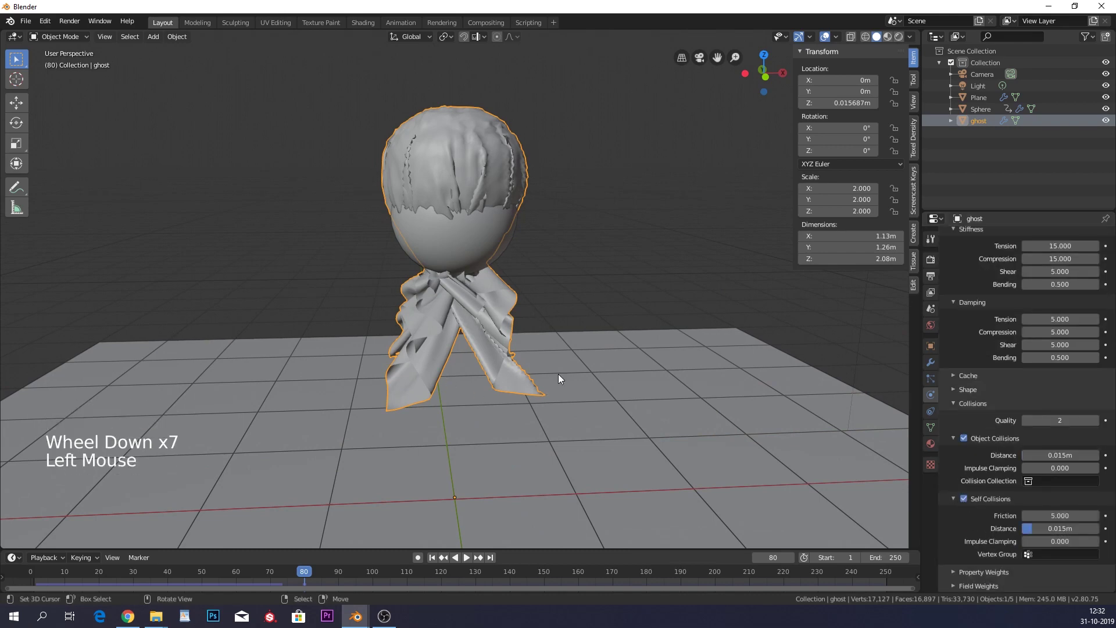
pyautogui.click(24, 577)
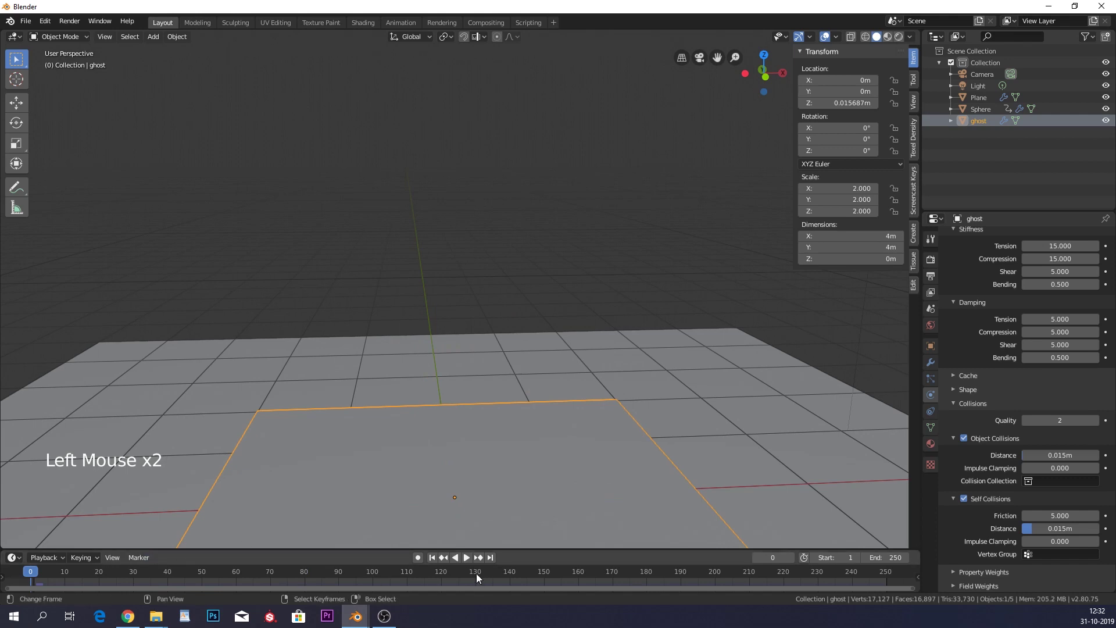
pyautogui.click(467, 559)
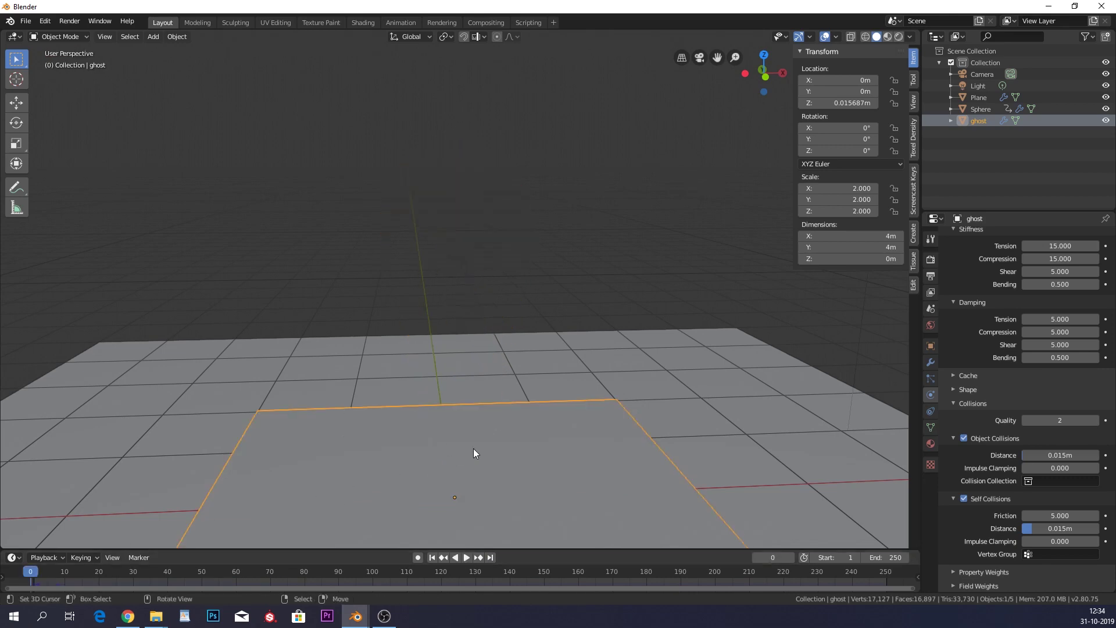
# From top view hide the floor plane and briefly inspect the ghost's mesh.
pyautogui.press('KP_7')
pyautogui.scroll(-3)
pyautogui.rightClick(507, 330)
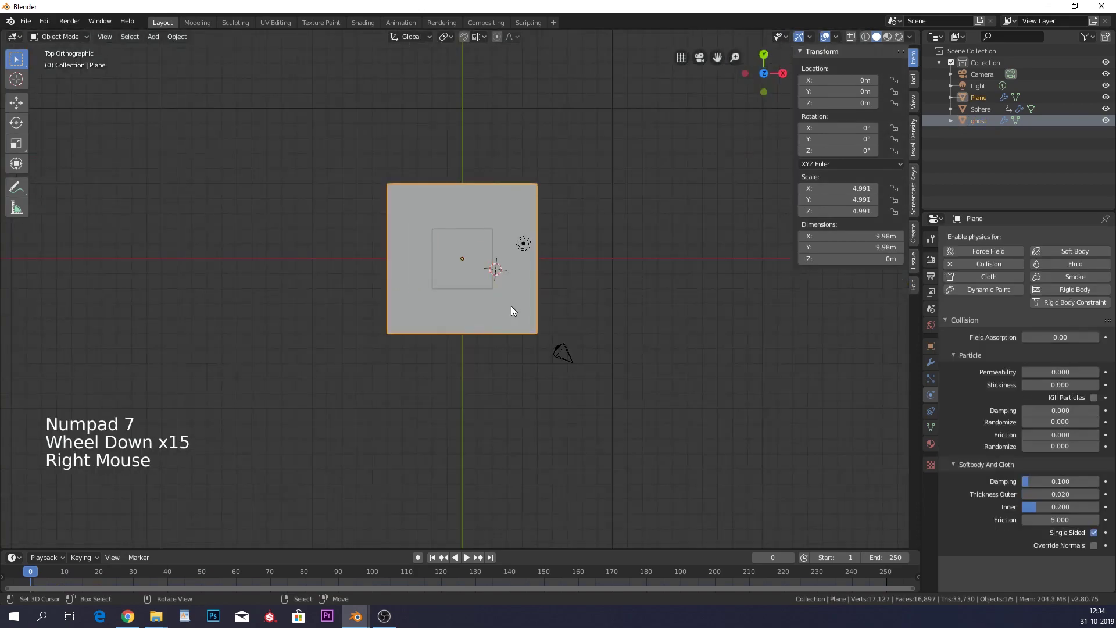
pyautogui.press('h')
pyautogui.scroll(3)
pyautogui.middleClick(567, 272)
pyautogui.rightClick(537, 352)
pyautogui.scroll(3)
pyautogui.press('Tab')
pyautogui.scroll(-3)
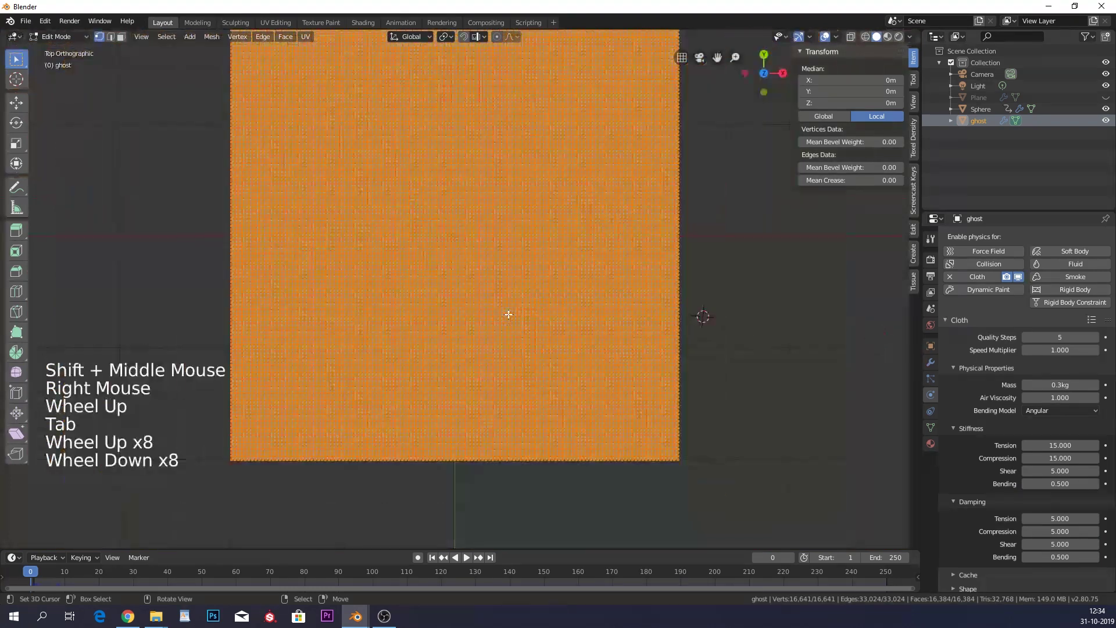
pyautogui.press('Tab')
# Add a circle mesh and raise it on Z above the flat ghost cloth.
pyautogui.press('shift+a')
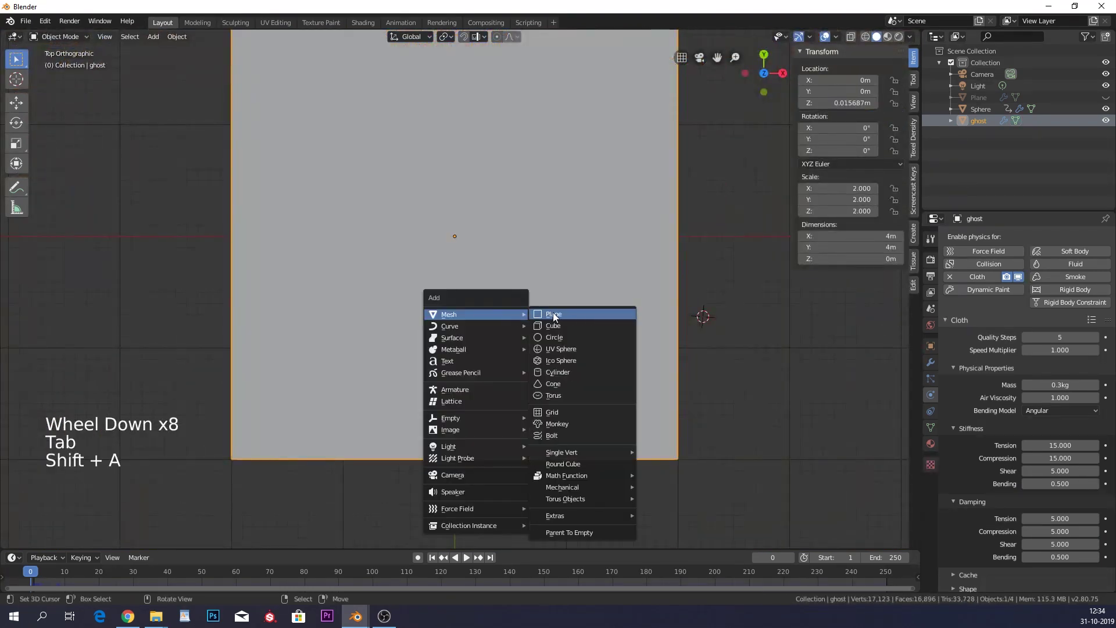
pyautogui.press('shift+c')
pyautogui.press('shift+a')
pyautogui.middleClick(453, 281)
pyautogui.scroll(3)
pyautogui.press('g')
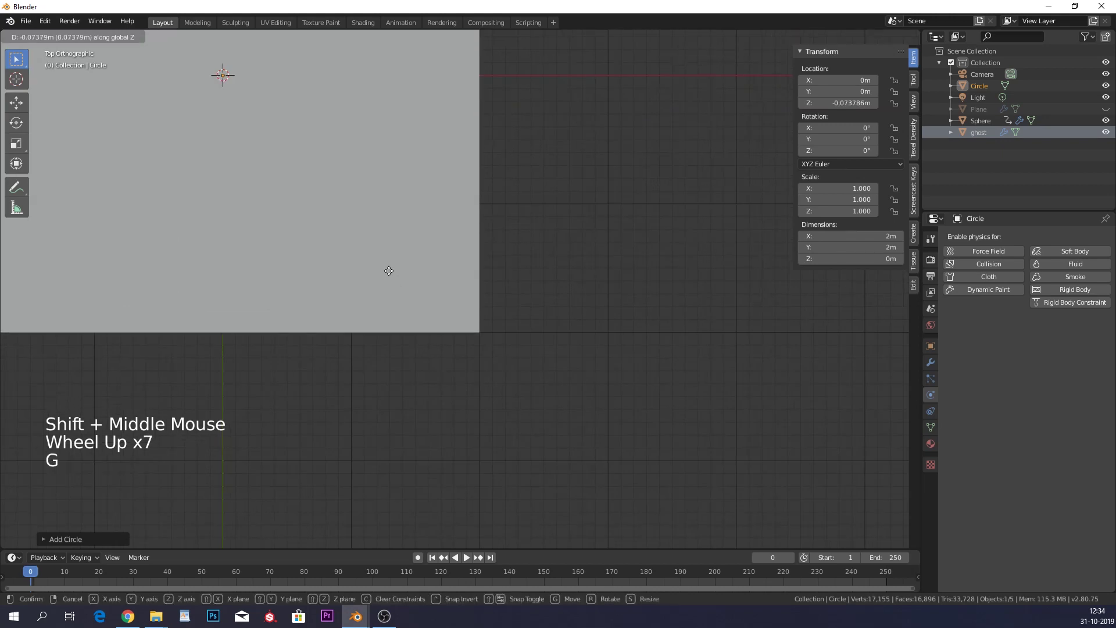
pyautogui.middleClick(419, 306)
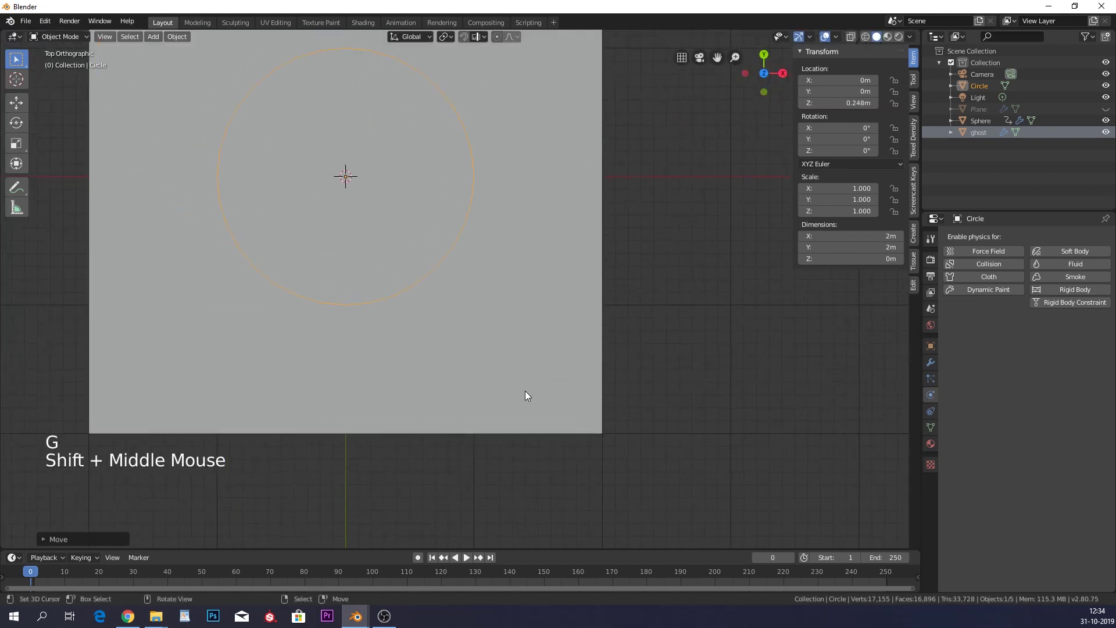
# Duplicate the circle and shrink the copy to about 0.33 m across.
pyautogui.press('KP_7')
pyautogui.middleClick(516, 341)
pyautogui.scroll(3)
pyautogui.middleClick(599, 352)
pyautogui.press('g')
pyautogui.press('s')
pyautogui.rightClick(525, 374)
pyautogui.press('Tab')
# Make a second, smaller circle about 0.2 m across beside it.
pyautogui.rightClick(513, 415)
pyautogui.rightClick(513, 415)
pyautogui.press('shift+d')
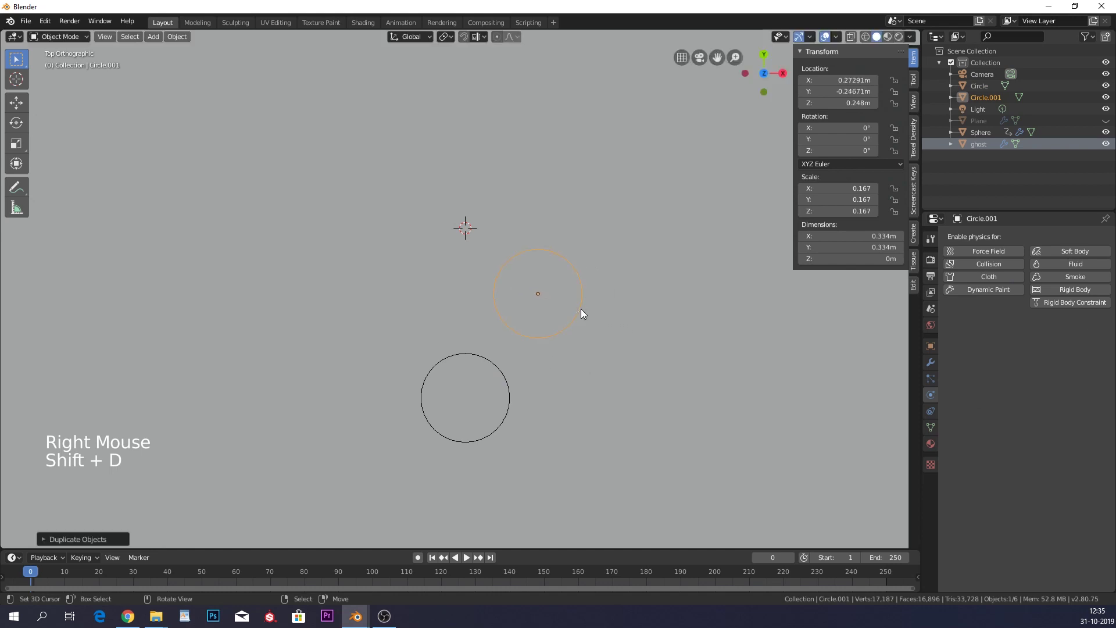
pyautogui.press('s')
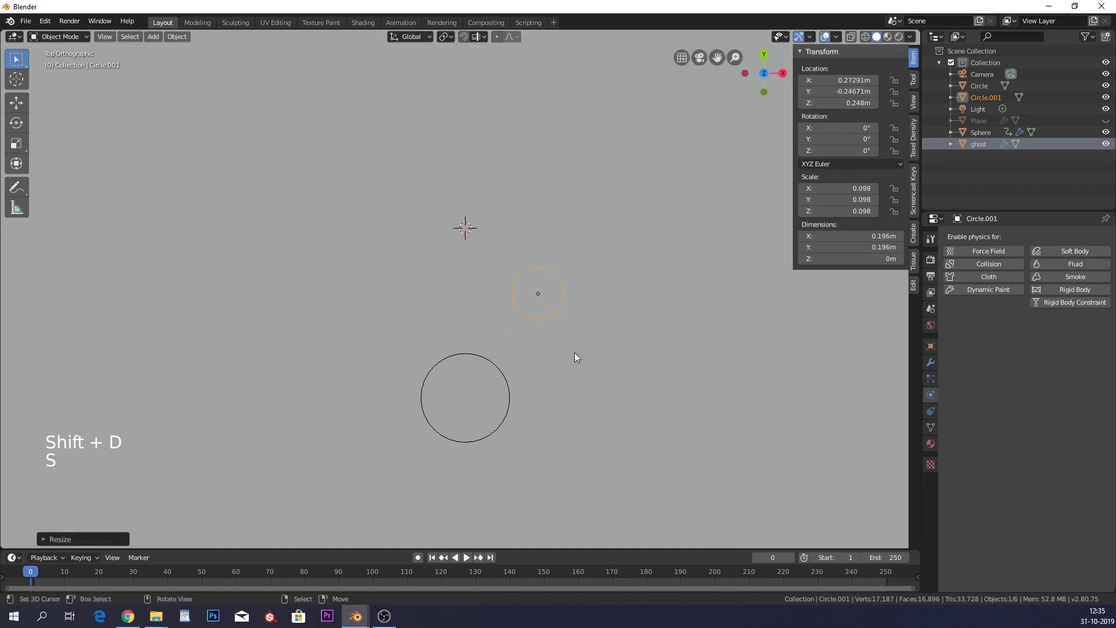
pyautogui.rightClick(512, 391)
pyautogui.rightClick(565, 319)
pyautogui.rightClick(564, 319)
pyautogui.rightClick(563, 319)
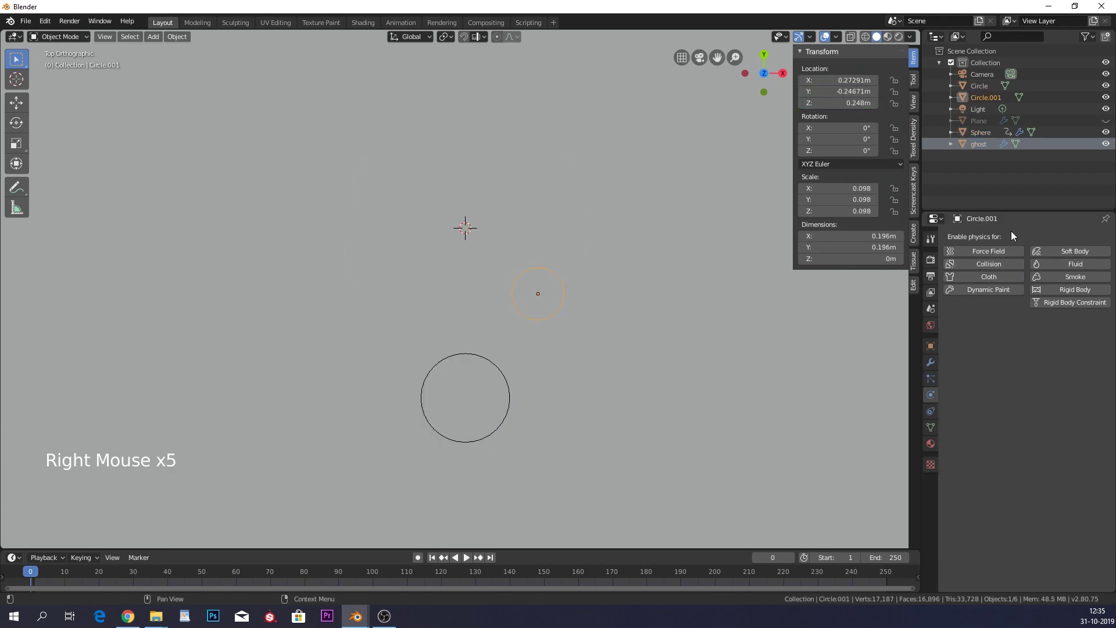
# Add a Mirror modifier to Circle.001 across X with ghost as the mirror object.
pyautogui.click(931, 366)
pyautogui.click(1039, 232)
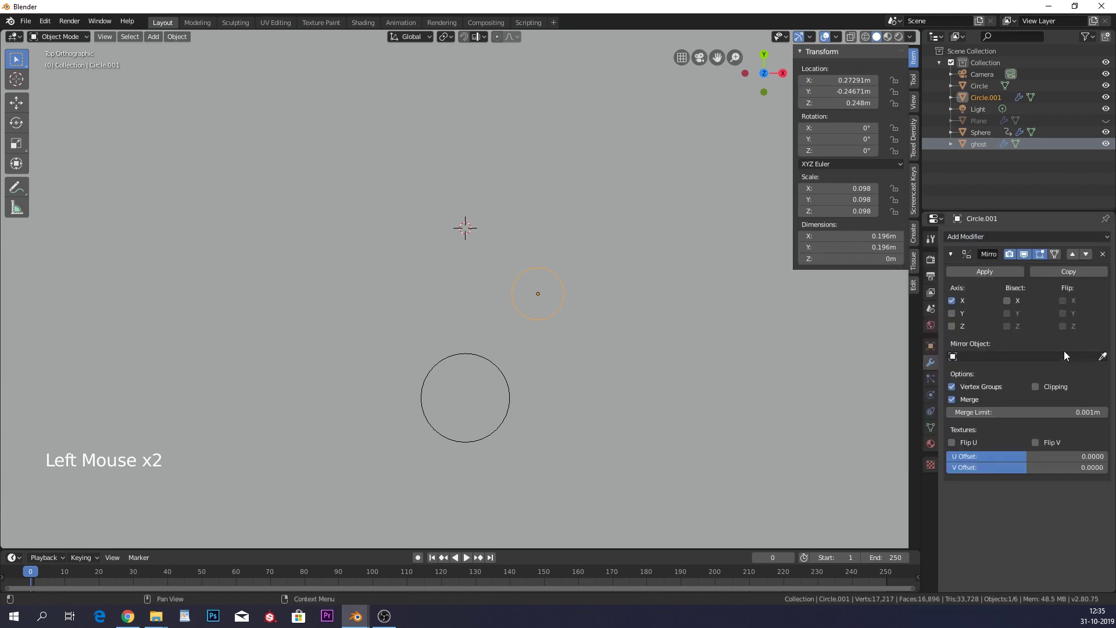
pyautogui.click(1106, 362)
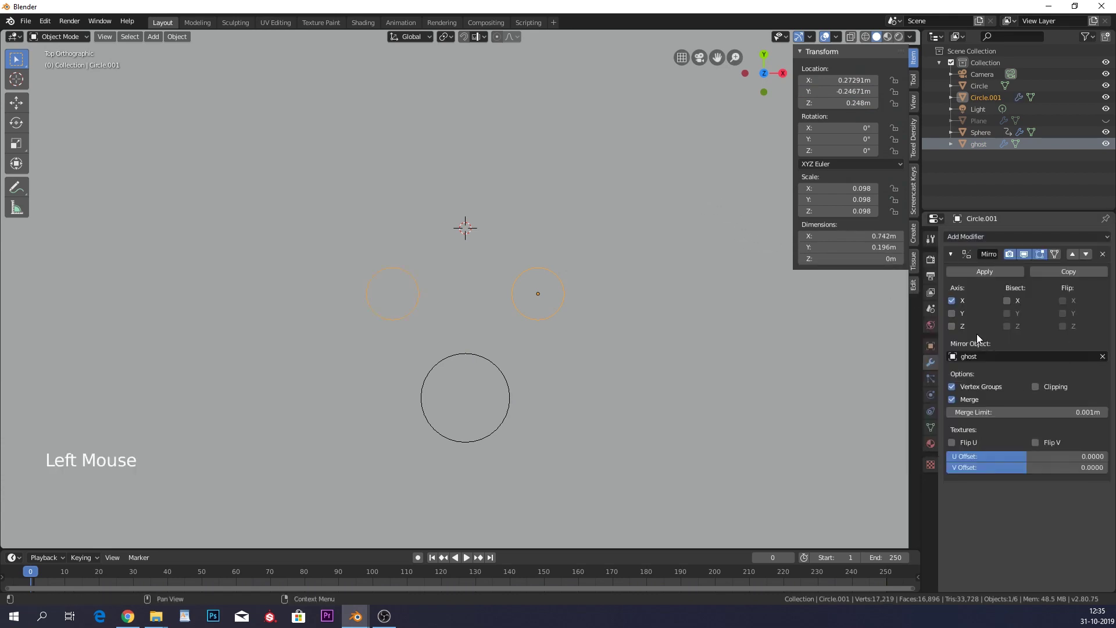
pyautogui.click(970, 322)
pyautogui.click(967, 302)
pyautogui.click(967, 301)
pyautogui.click(967, 319)
pyautogui.click(968, 322)
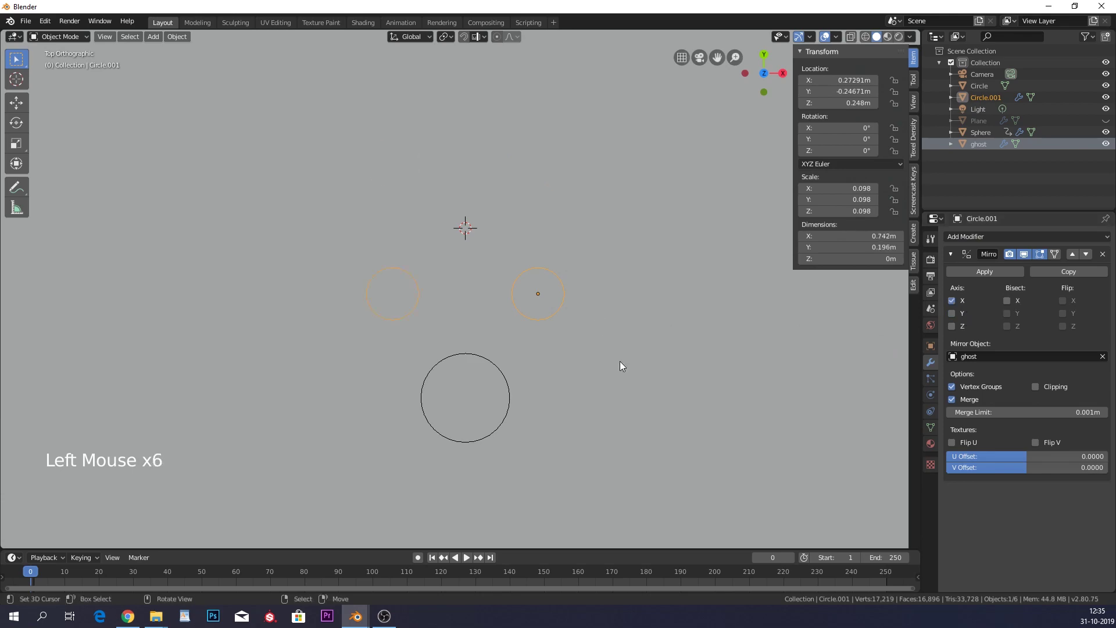
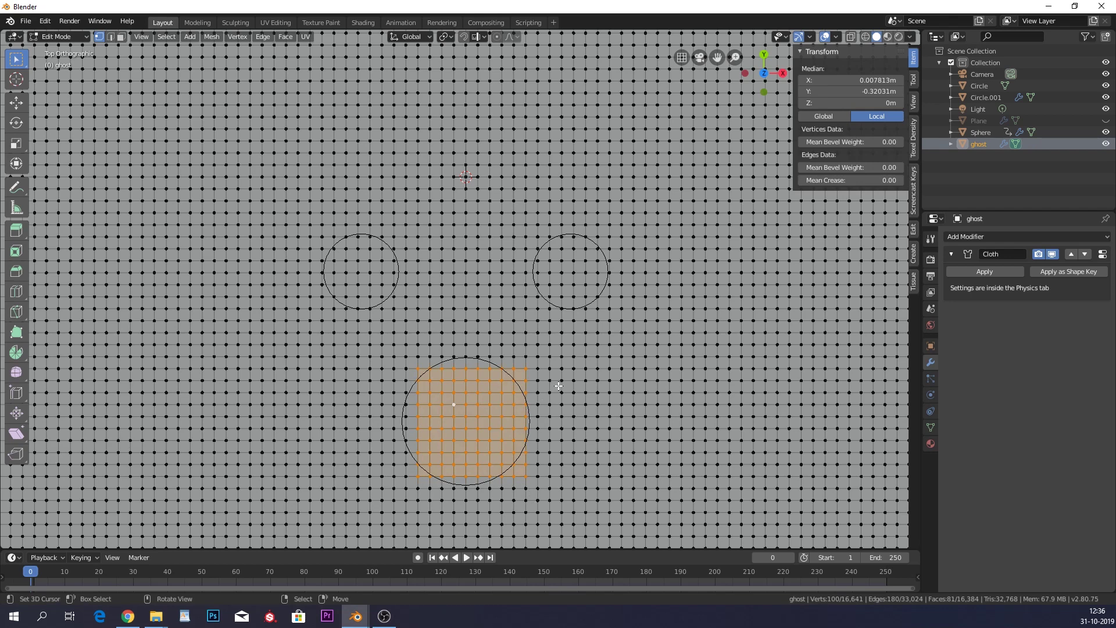
# Paint-select and delete the cloth faces inside the large and small eye circles.
pyautogui.press('c')
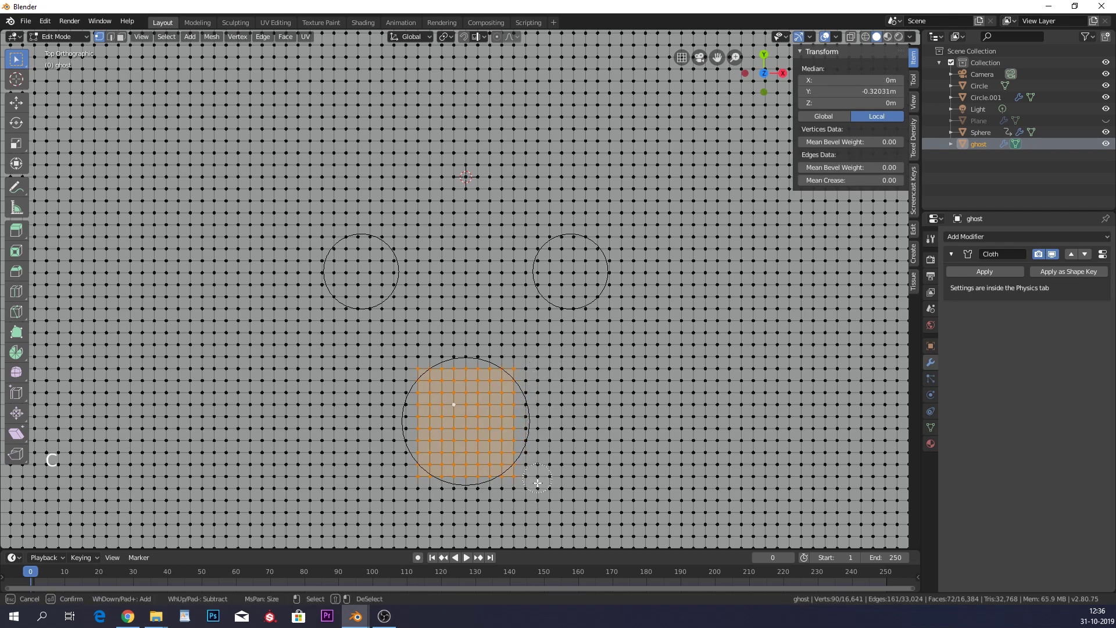
pyautogui.press('x')
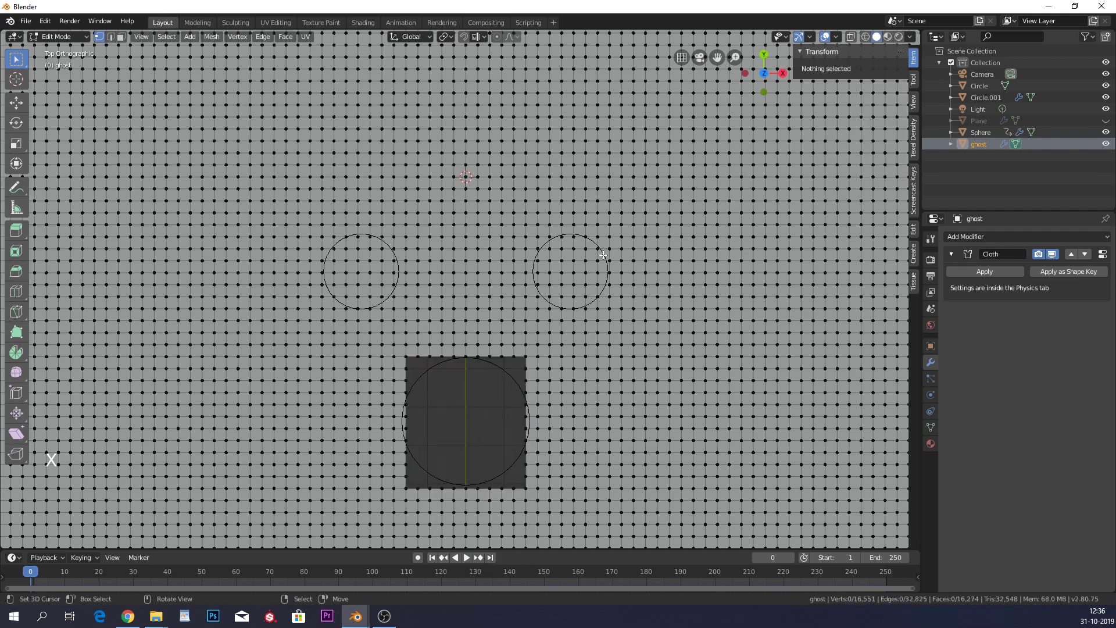
pyautogui.press('b')
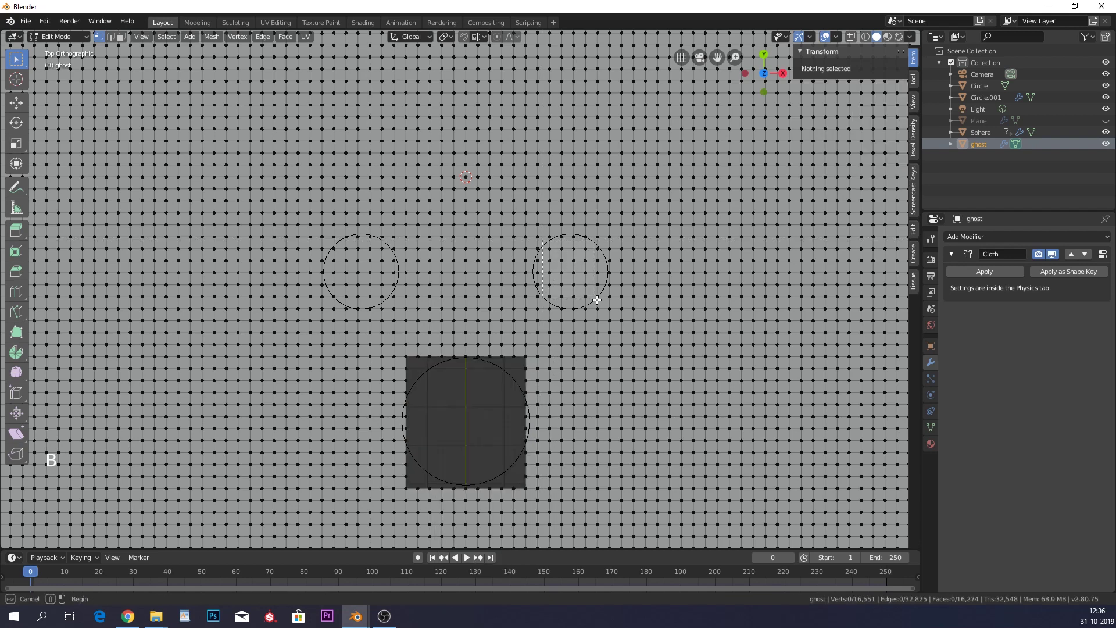
pyautogui.press('b')
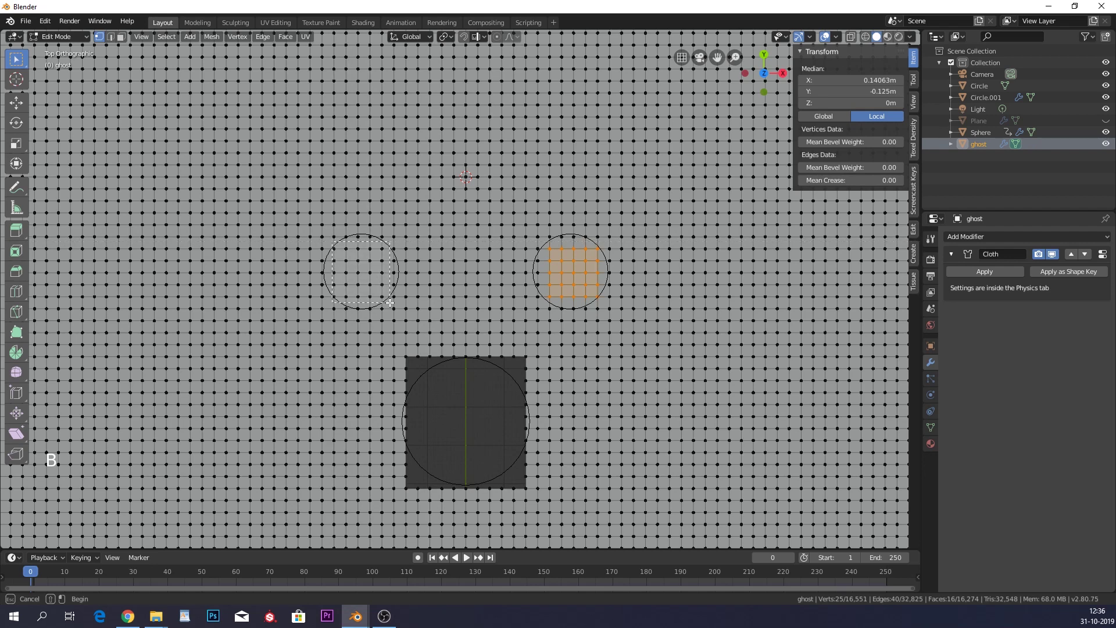
pyautogui.press('x')
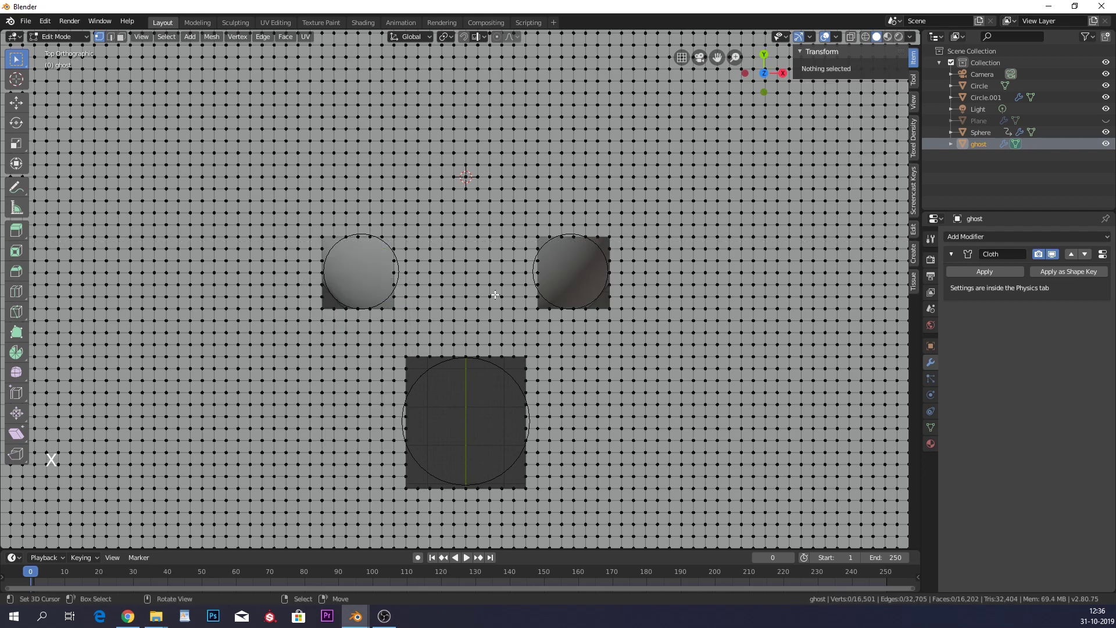
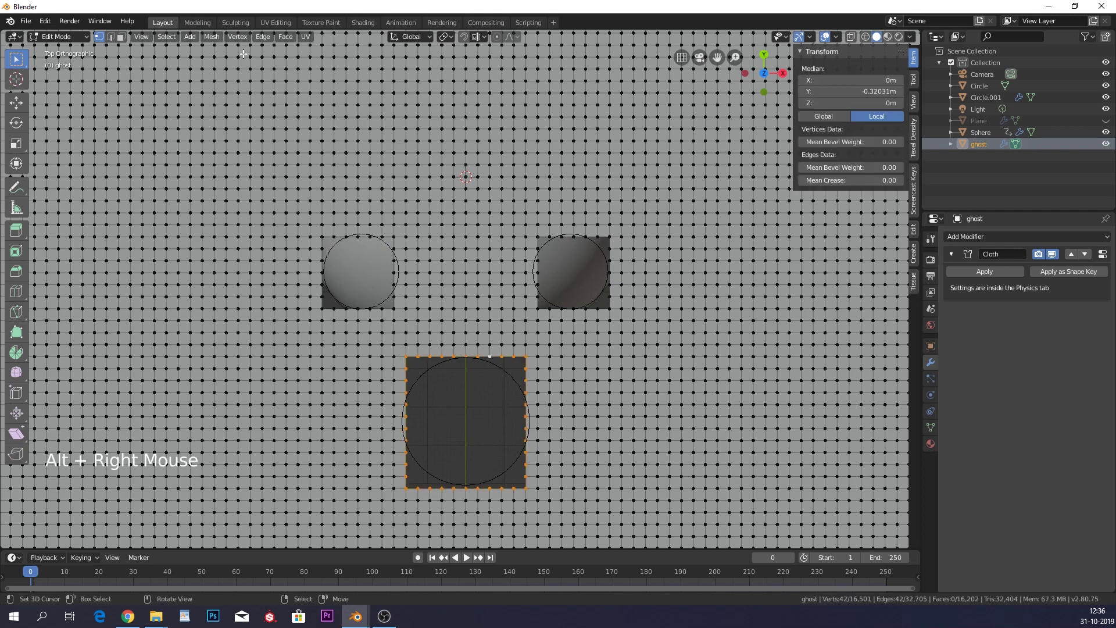
# Bring up the Mesh transform operations for the selected eye-hole border vertices.
pyautogui.click(218, 44)
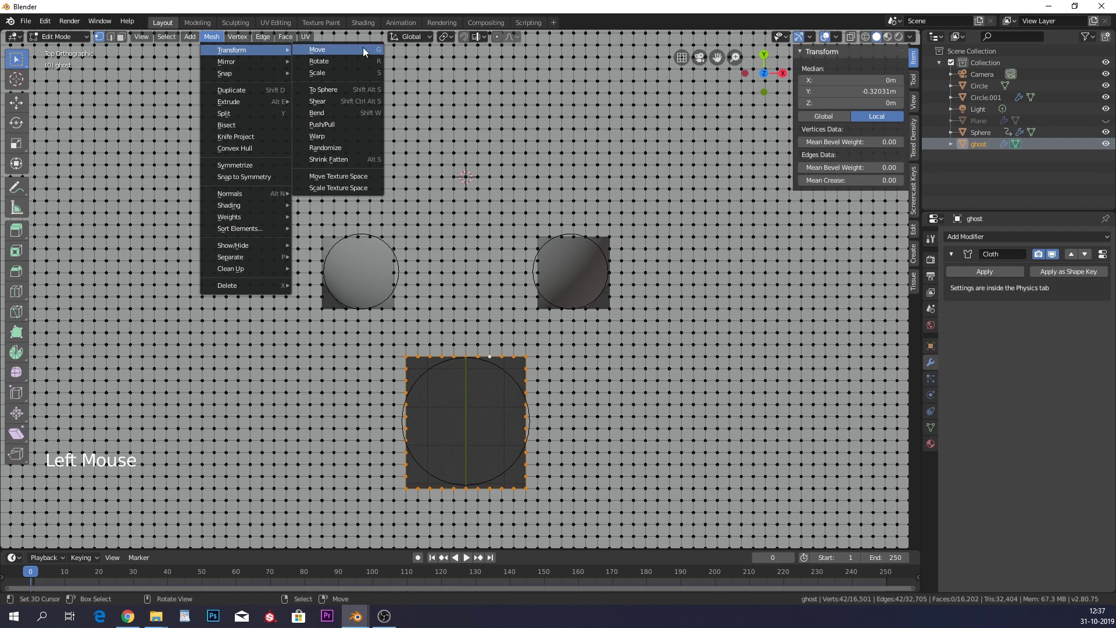
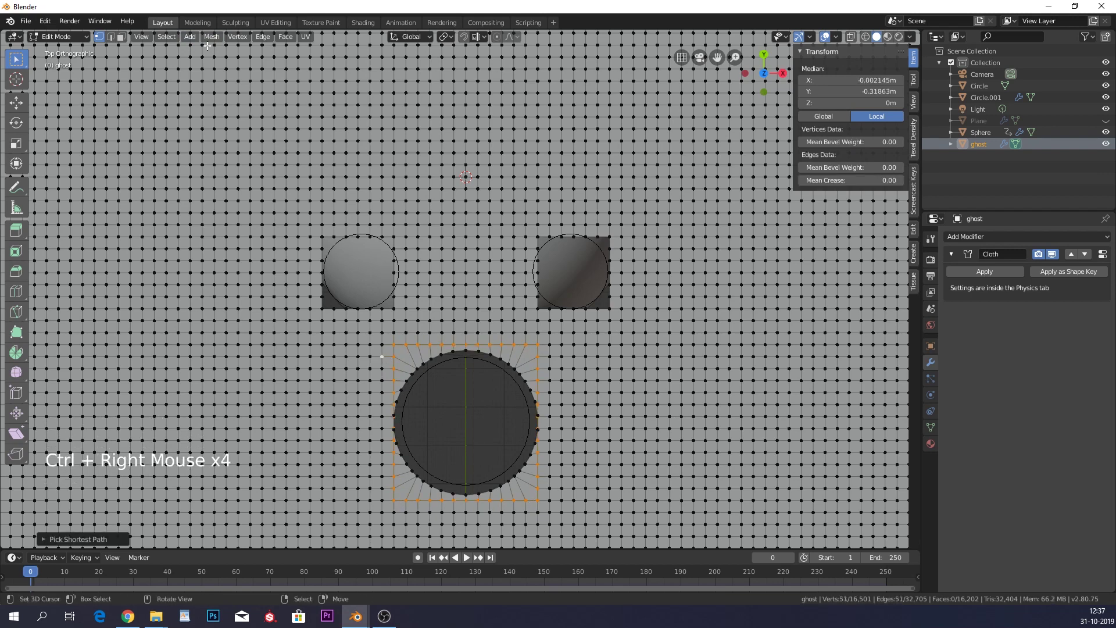
pyautogui.click(214, 46)
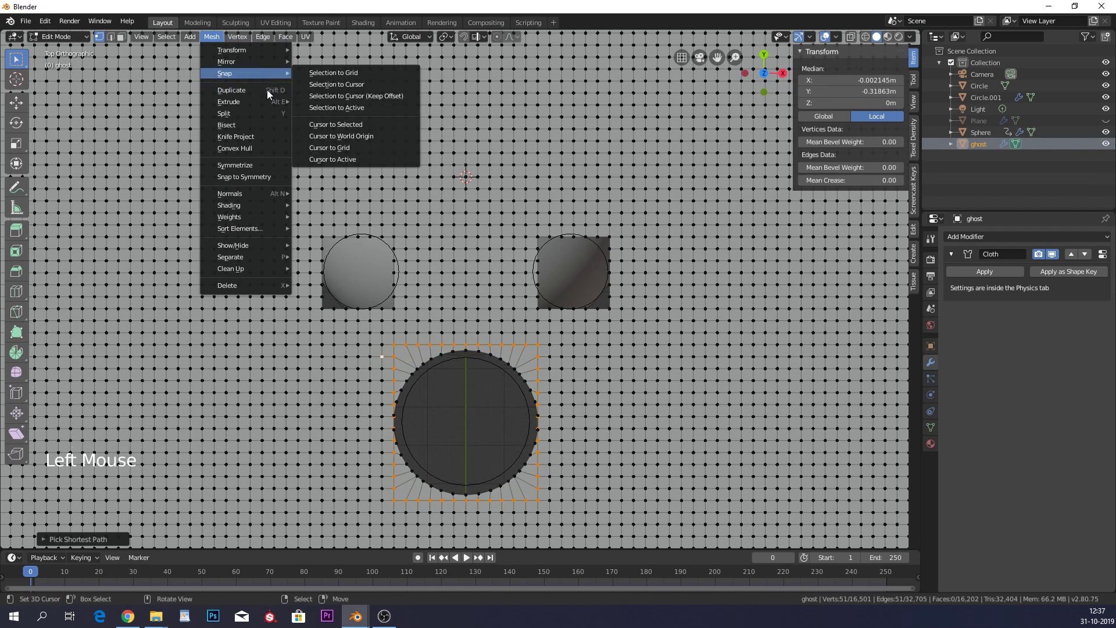
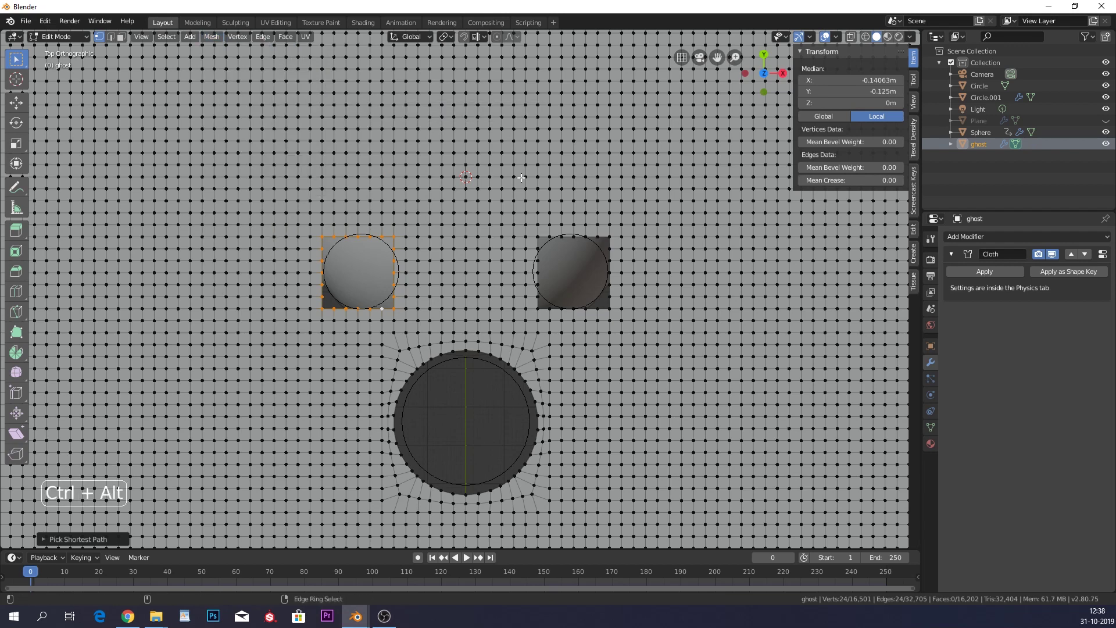
# Apply To Sphere so the selected eye-hole vertices form a clean circle.
pyautogui.press('ctrl+alt+s')
pyautogui.press('ctrl+alt+s')
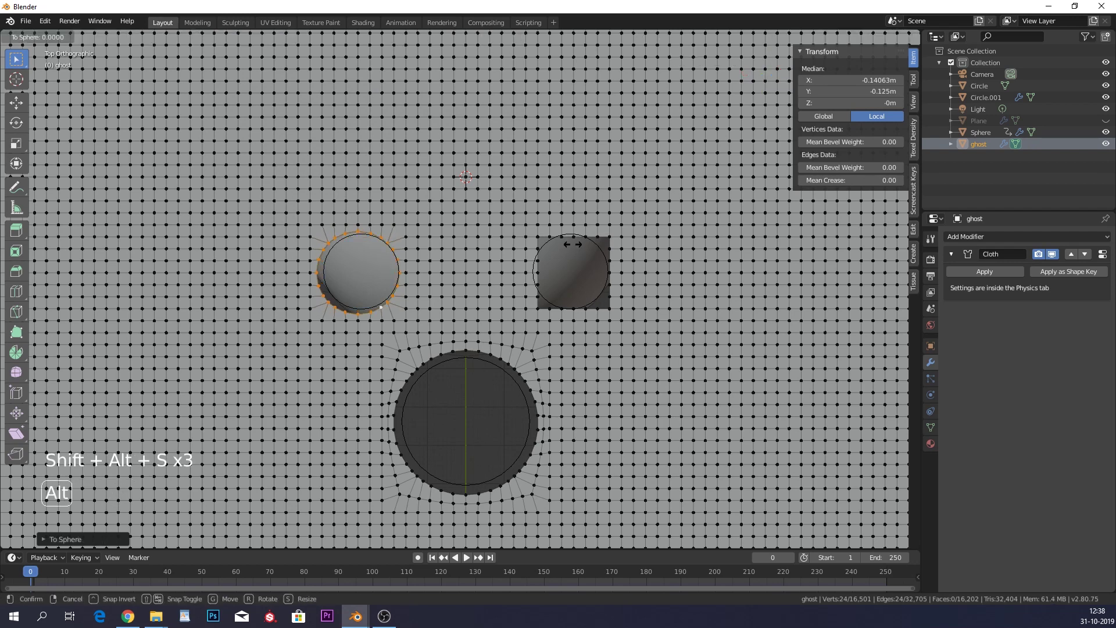
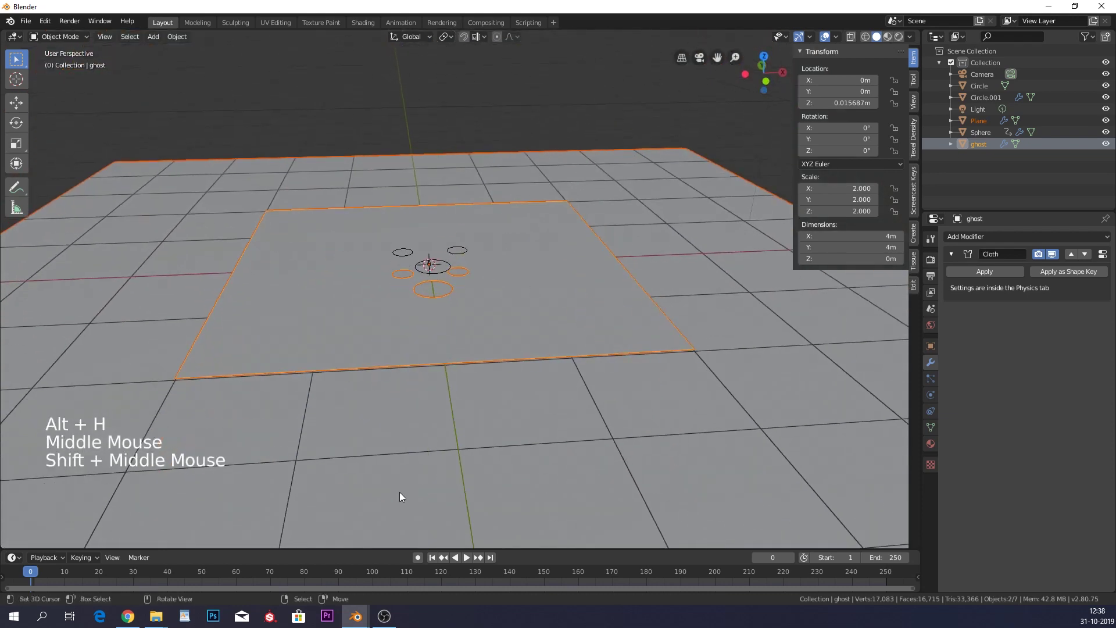
# Play the cloth drape, pause at frame 44, inspect it, and select the floor plane.
pyautogui.click(470, 560)
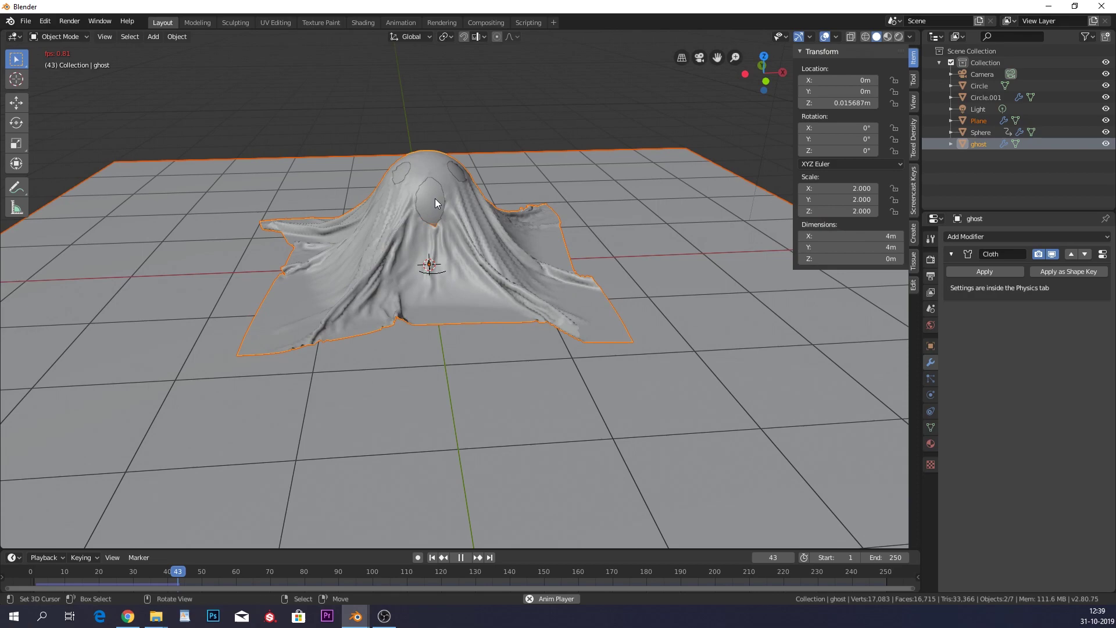
pyautogui.click(466, 561)
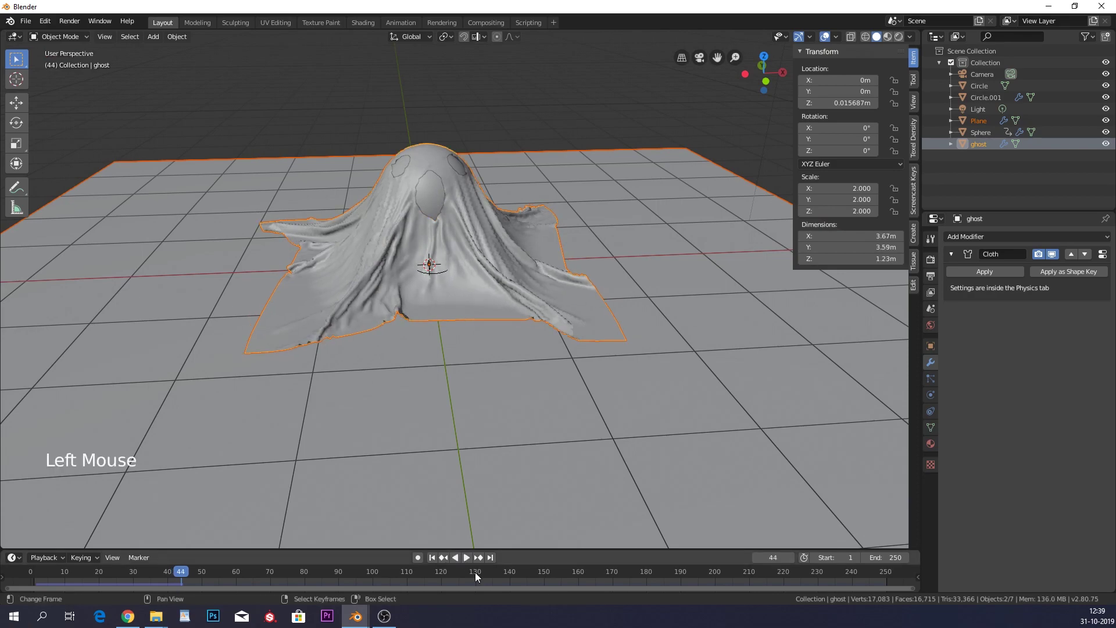
pyautogui.middleClick(471, 305)
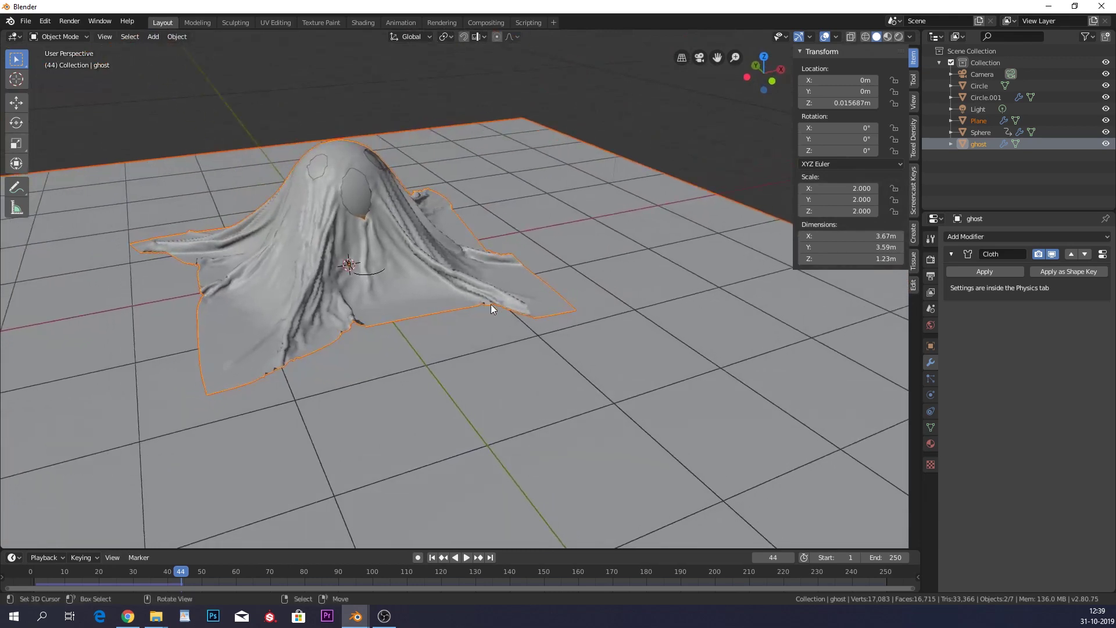
pyautogui.scroll(-3)
pyautogui.middleClick(549, 301)
pyautogui.rightClick(573, 302)
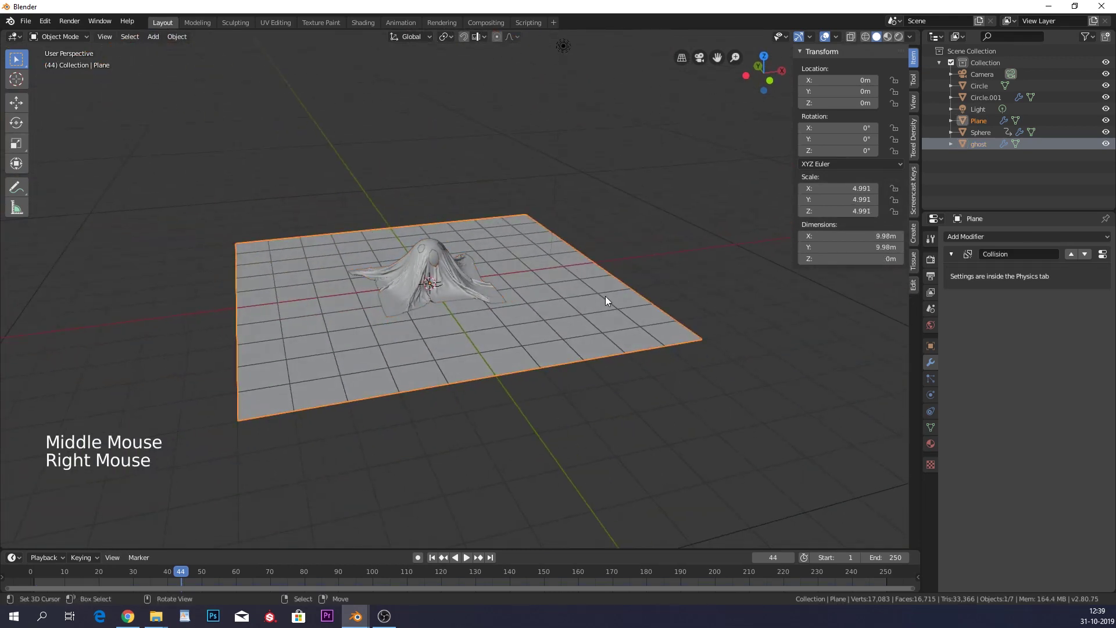
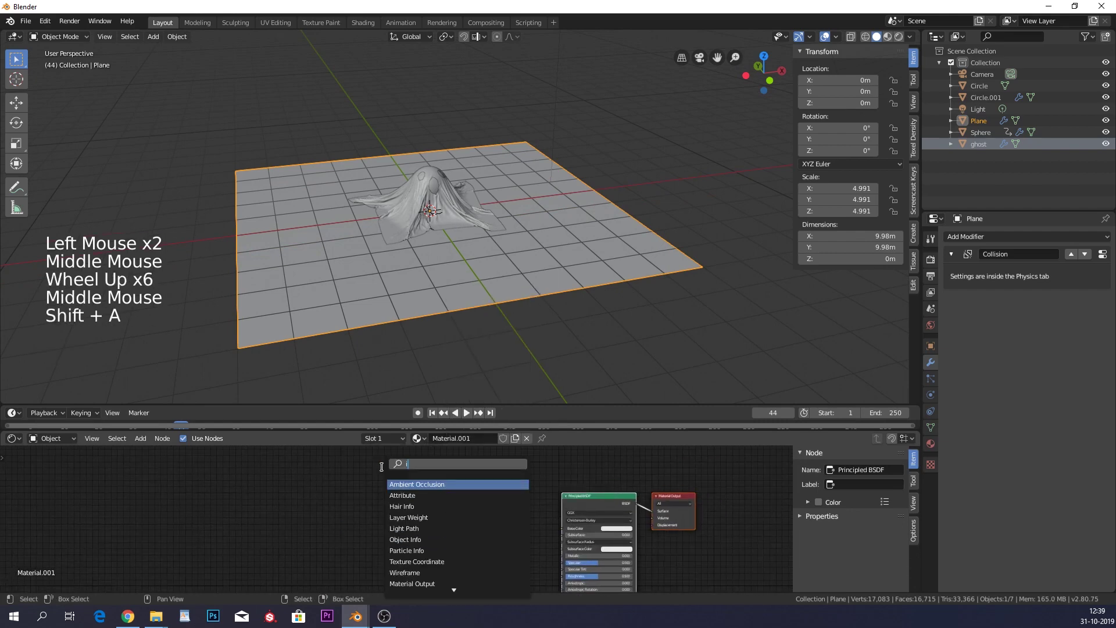
# Add an Image Texture with the floor tile colour image, duplicate it, and link both into the Principled BSDF.
pyautogui.scroll(3)
pyautogui.click(530, 511)
pyautogui.middleClick(519, 528)
pyautogui.click(495, 527)
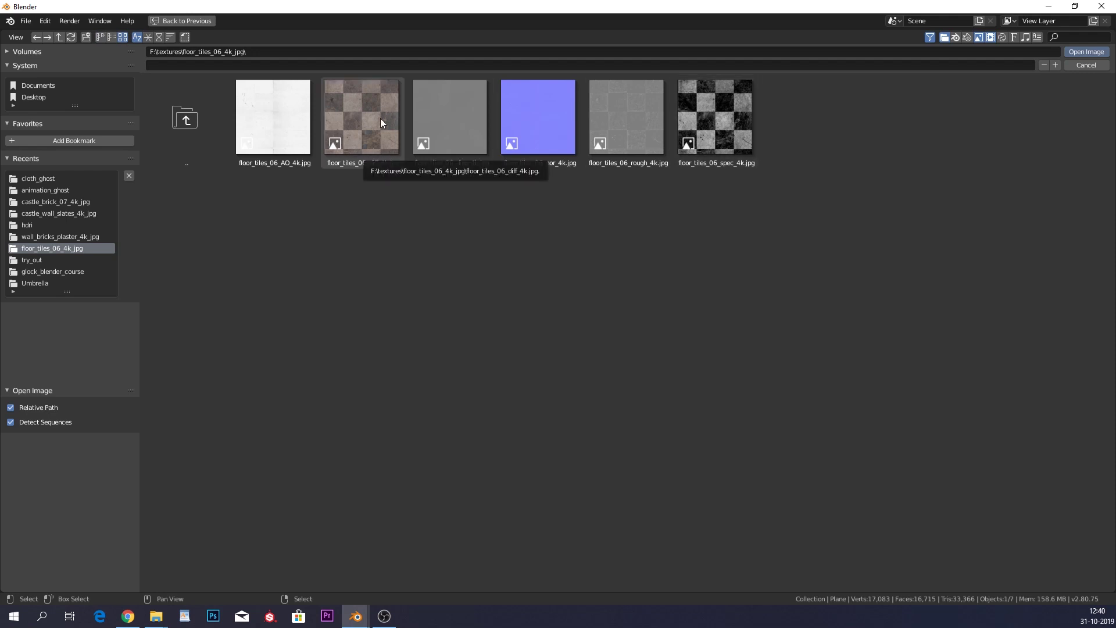
pyautogui.click(373, 115)
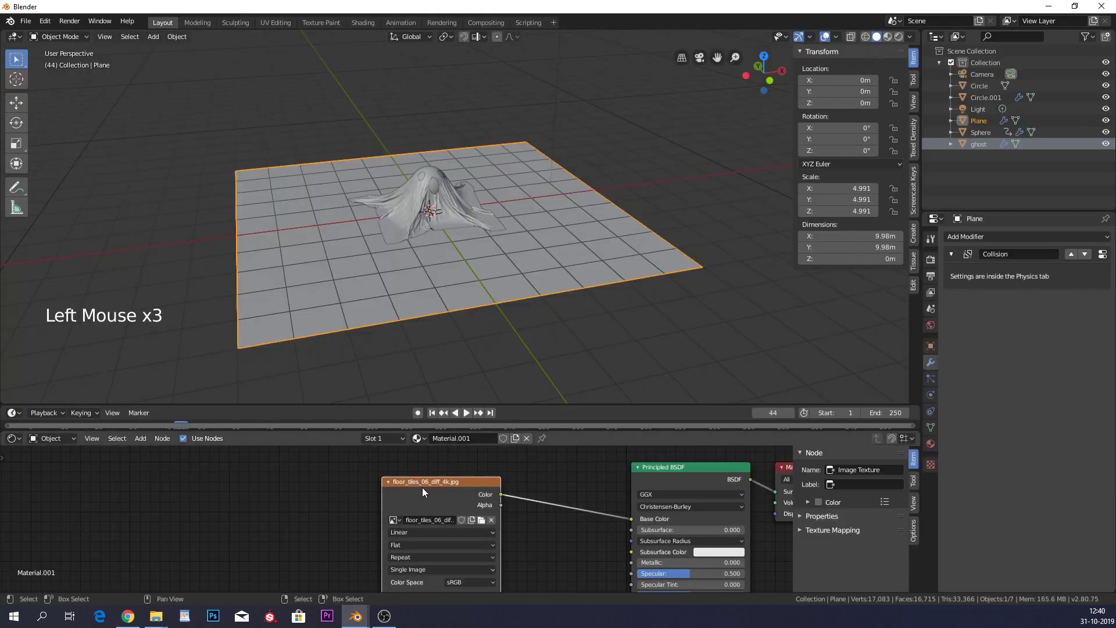
pyautogui.click(427, 490)
pyautogui.press('ctrl+c')
pyautogui.press('ctrl+v')
pyautogui.click(434, 483)
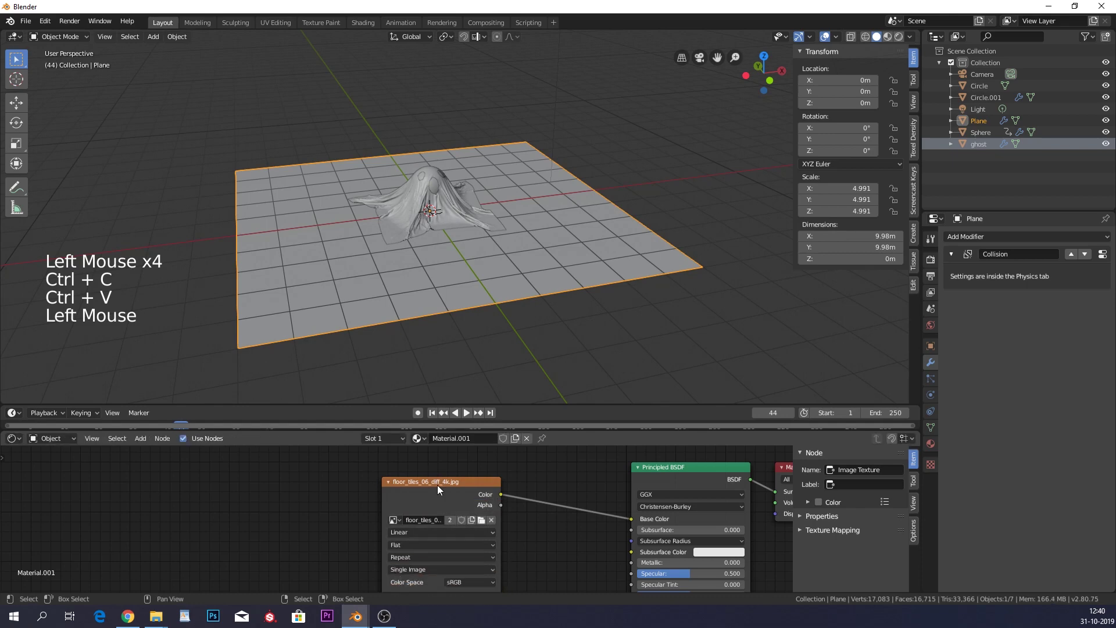
pyautogui.middleClick(459, 515)
pyautogui.click(440, 522)
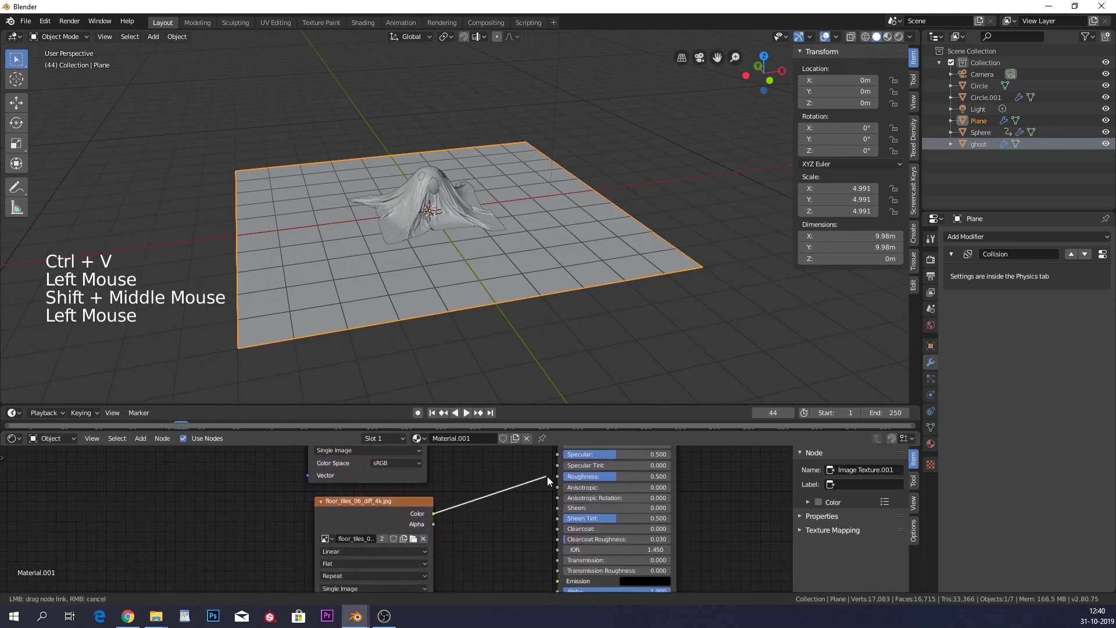
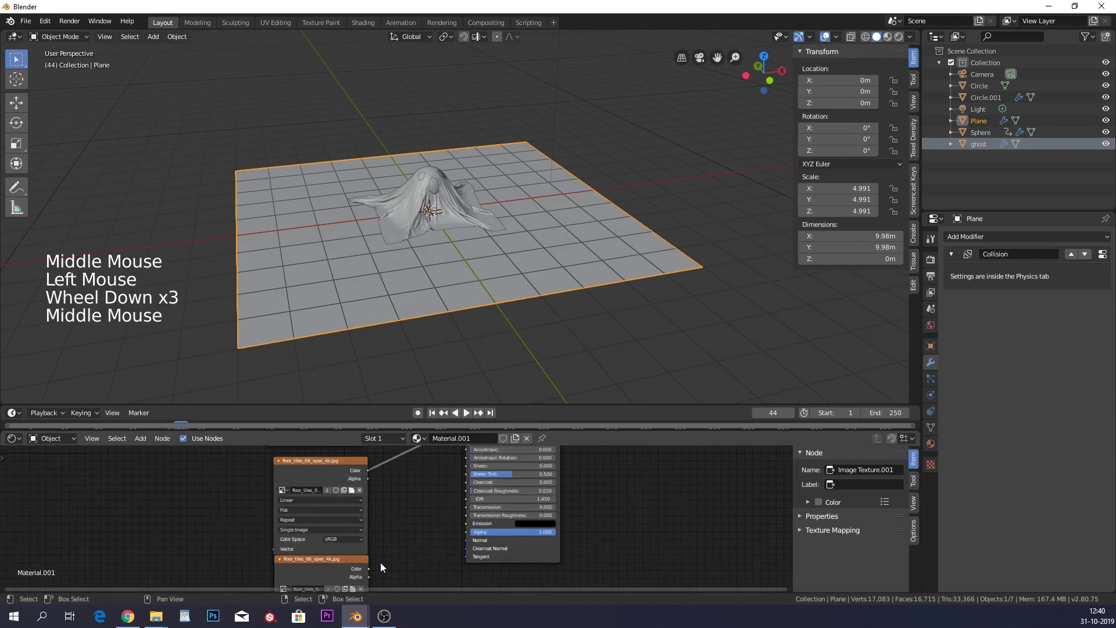
pyautogui.middleClick(424, 518)
pyautogui.click(374, 580)
# Add another Image Texture node loaded with the floor tile specular image.
pyautogui.click(468, 453)
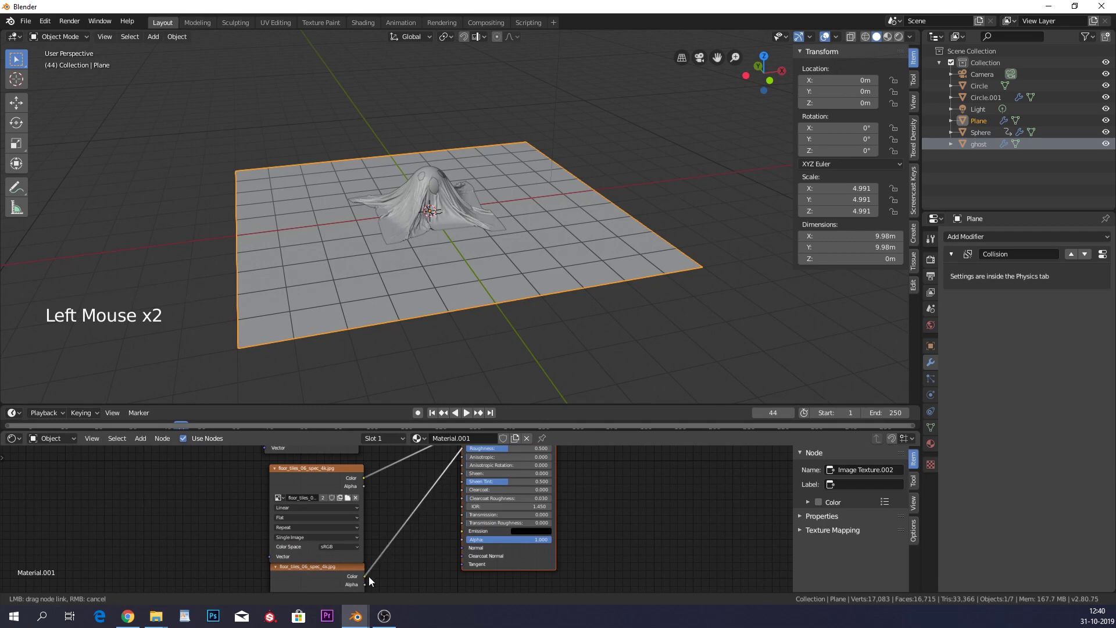
pyautogui.middleClick(379, 574)
pyautogui.click(395, 535)
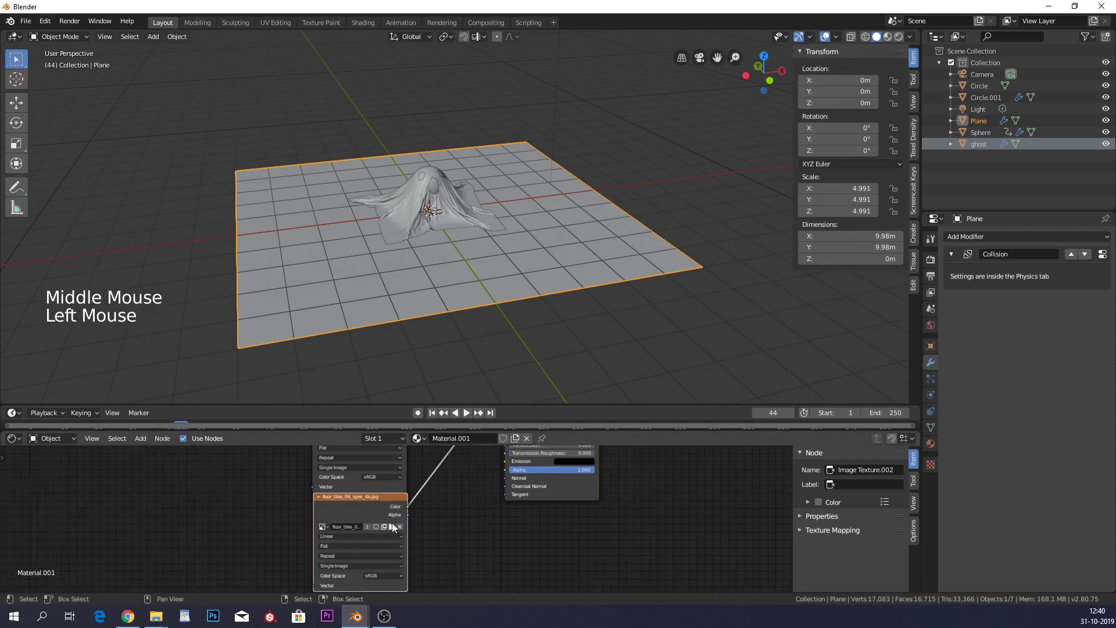
pyautogui.click(397, 529)
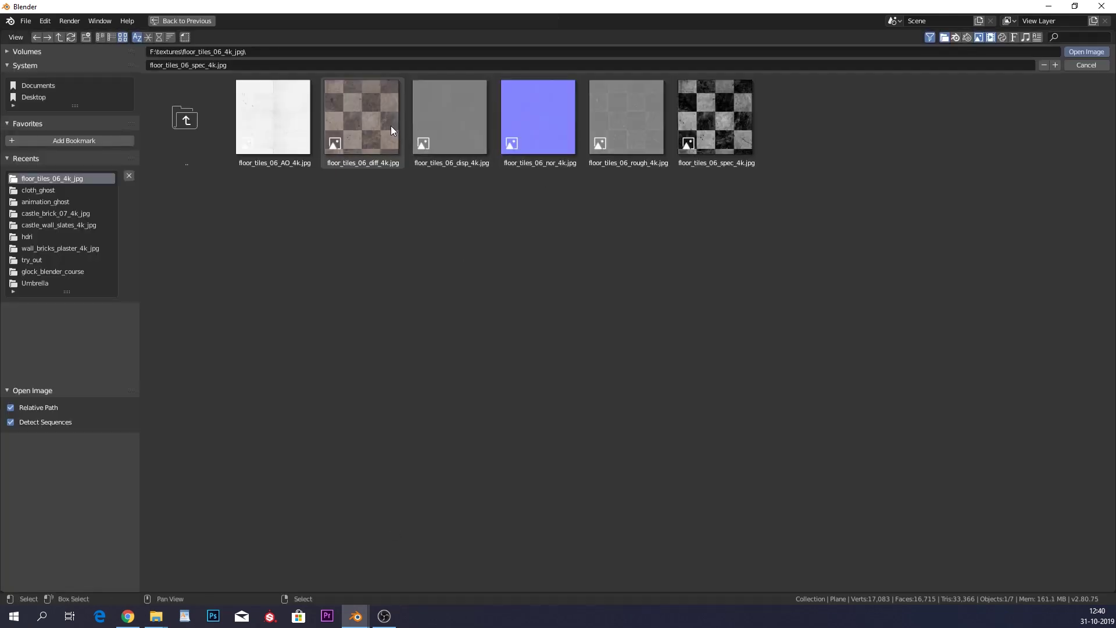
pyautogui.click(644, 123)
pyautogui.middleClick(415, 527)
# Add a third texture with the floor tile normal map through a Normal Map node into the shader's Normal input.
pyautogui.click(364, 462)
pyautogui.click(488, 520)
pyautogui.press('shift+a')
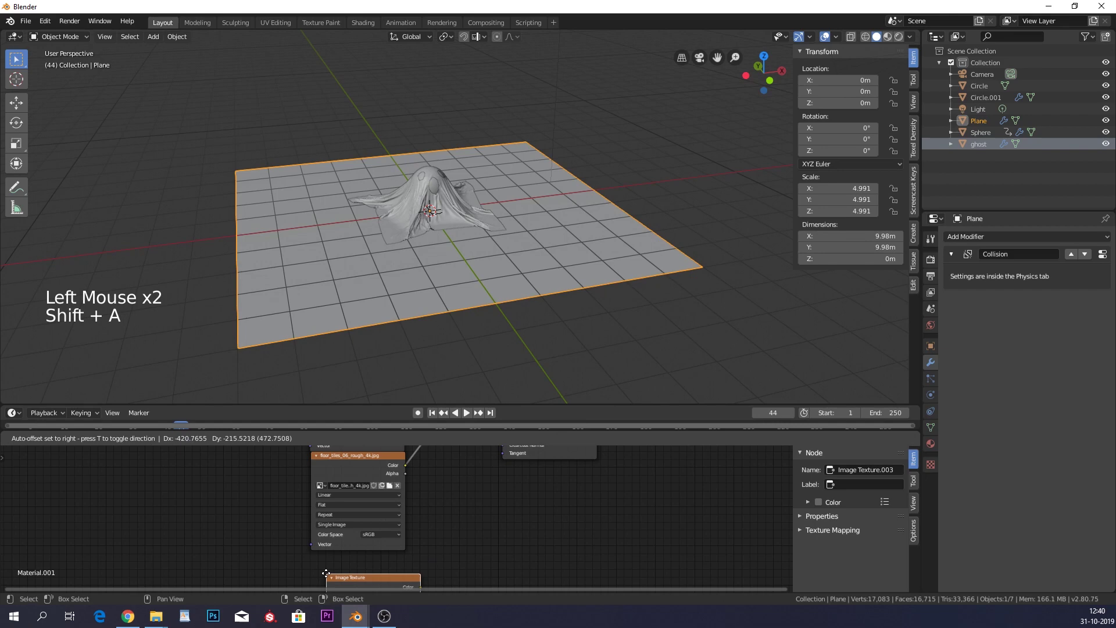
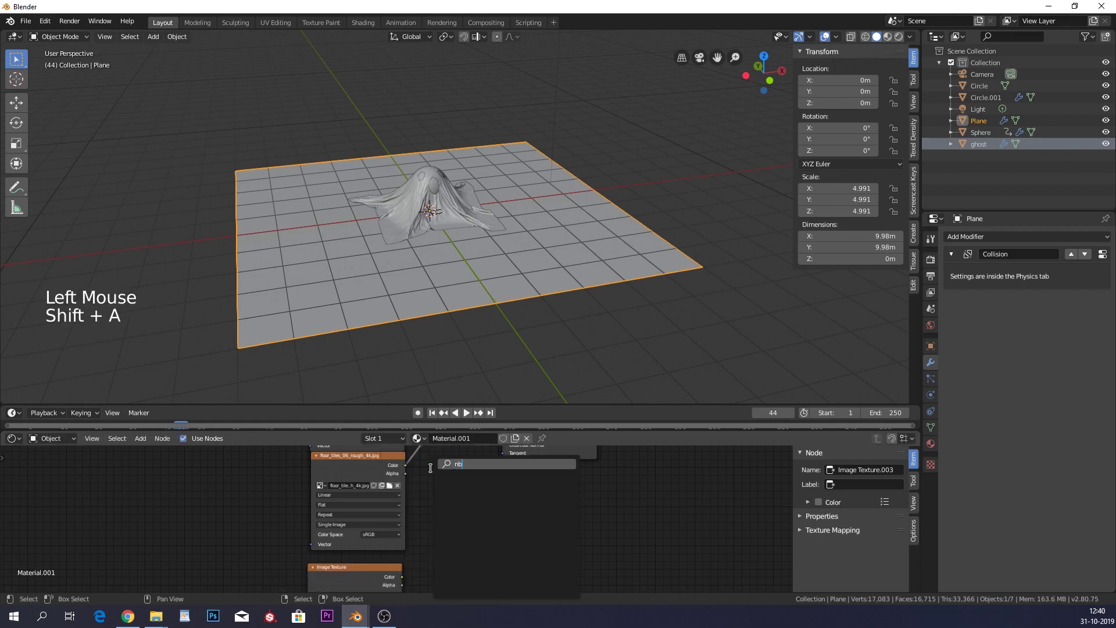
pyautogui.press('BackSpace')
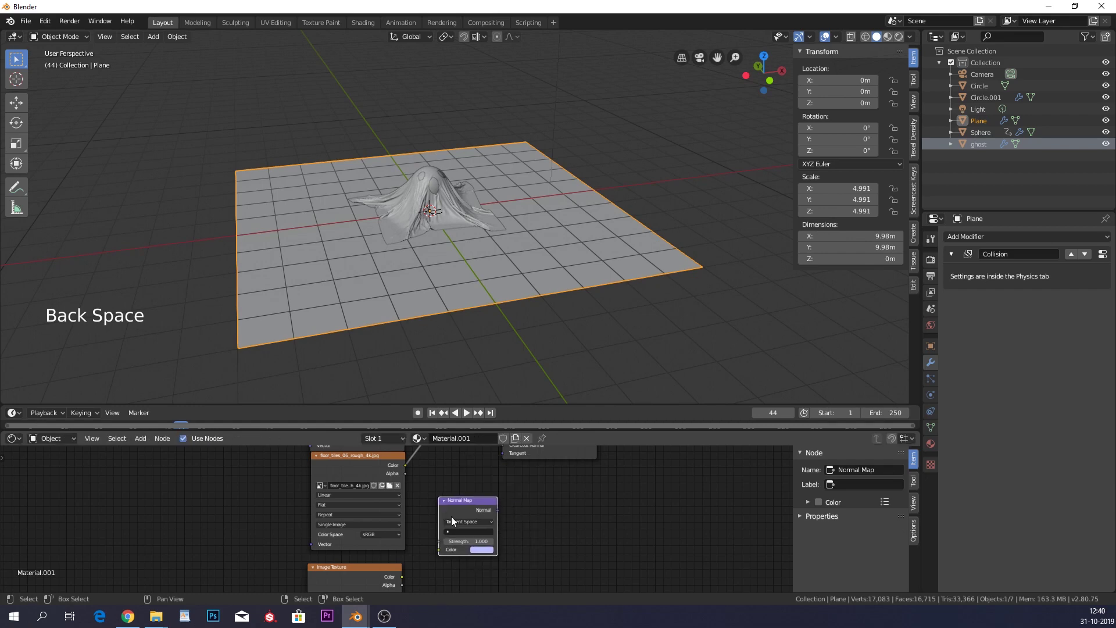
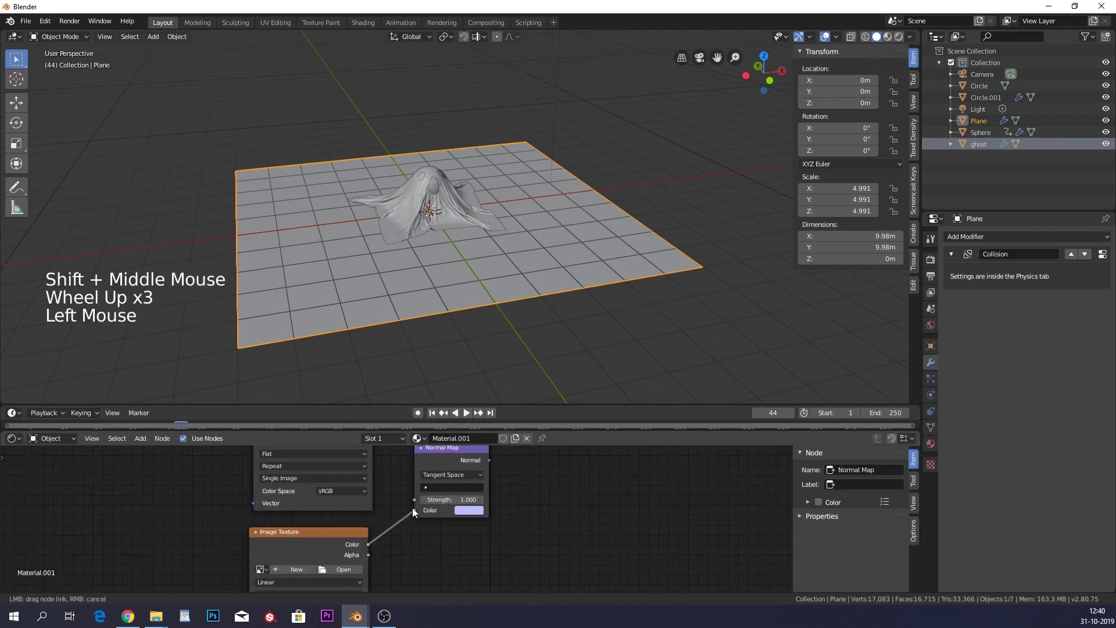
pyautogui.middleClick(413, 512)
pyautogui.middleClick(478, 494)
pyautogui.click(421, 558)
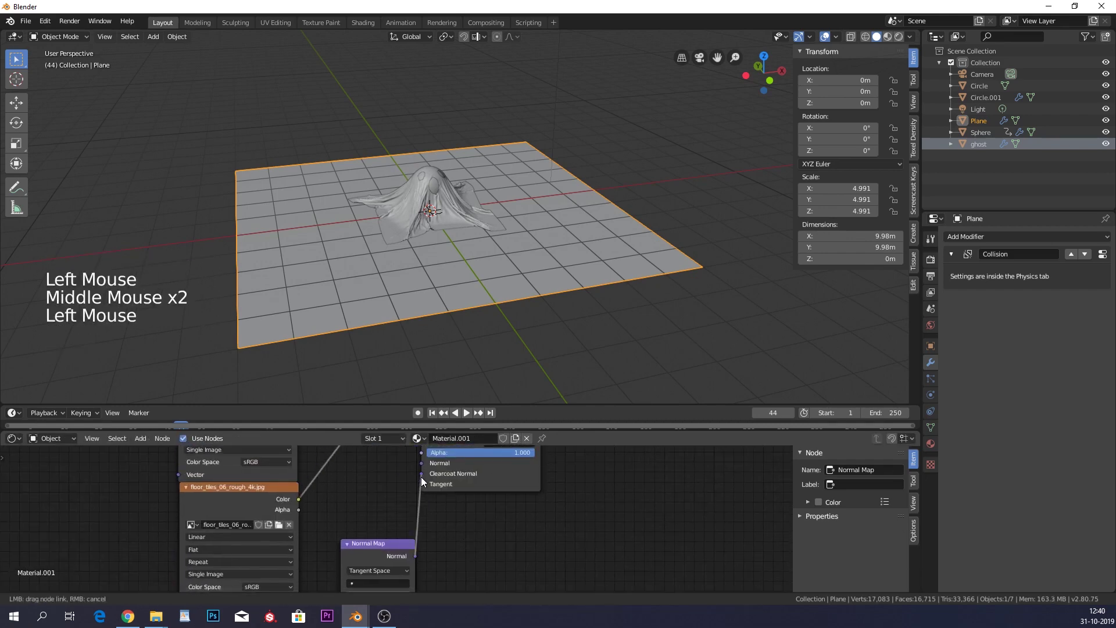
pyautogui.middleClick(357, 578)
pyautogui.click(351, 546)
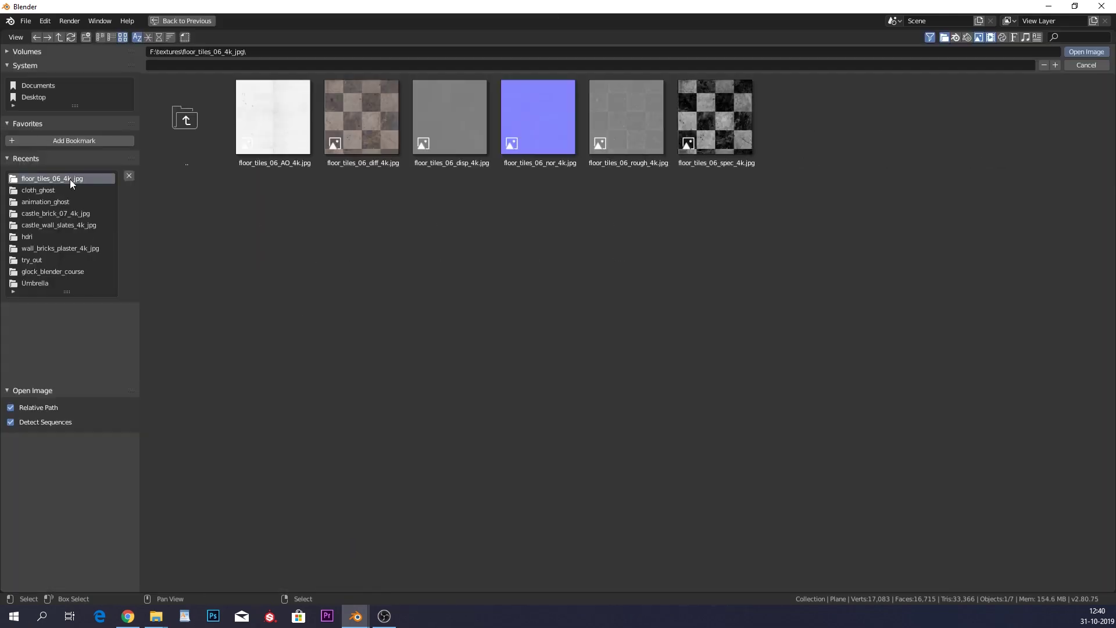
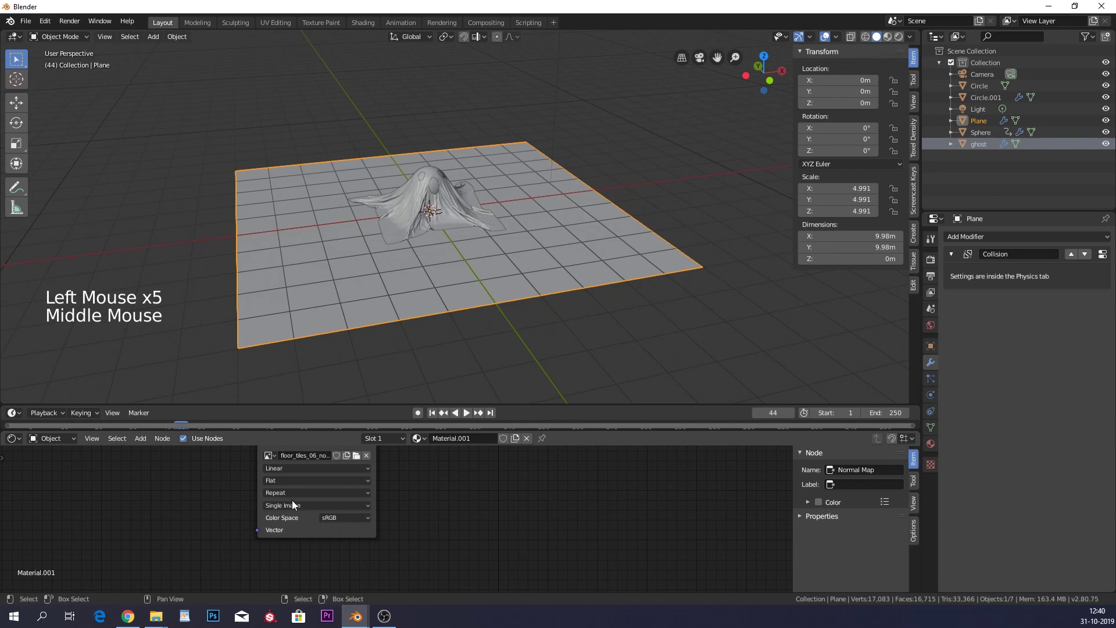
pyautogui.click(338, 525)
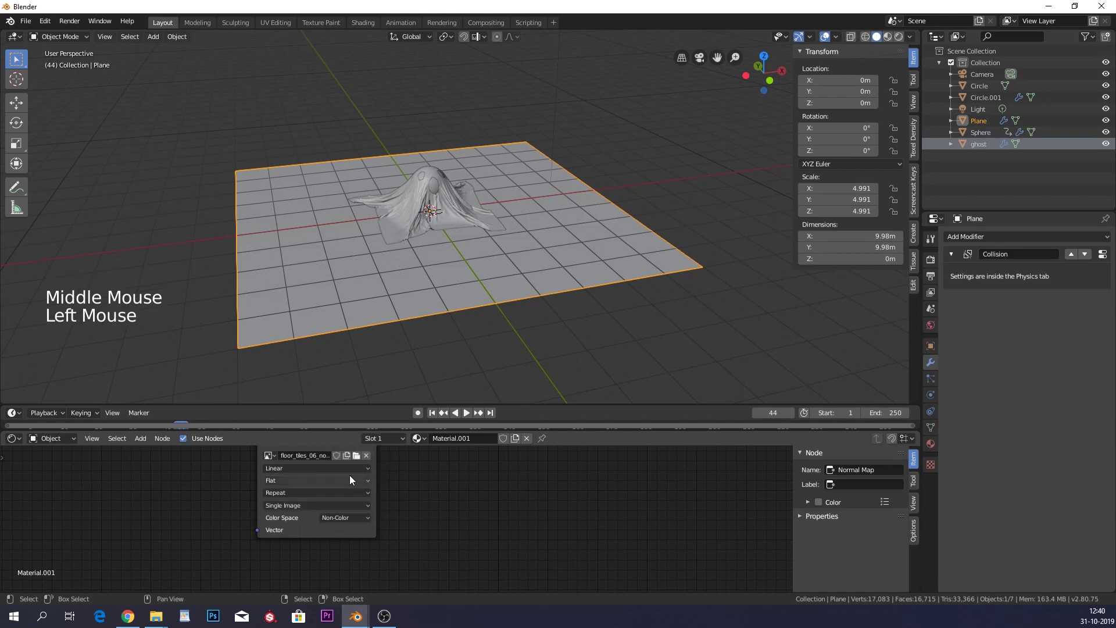
# Switch the viewport to Material Preview to see the tiled floor.
pyautogui.middleClick(465, 514)
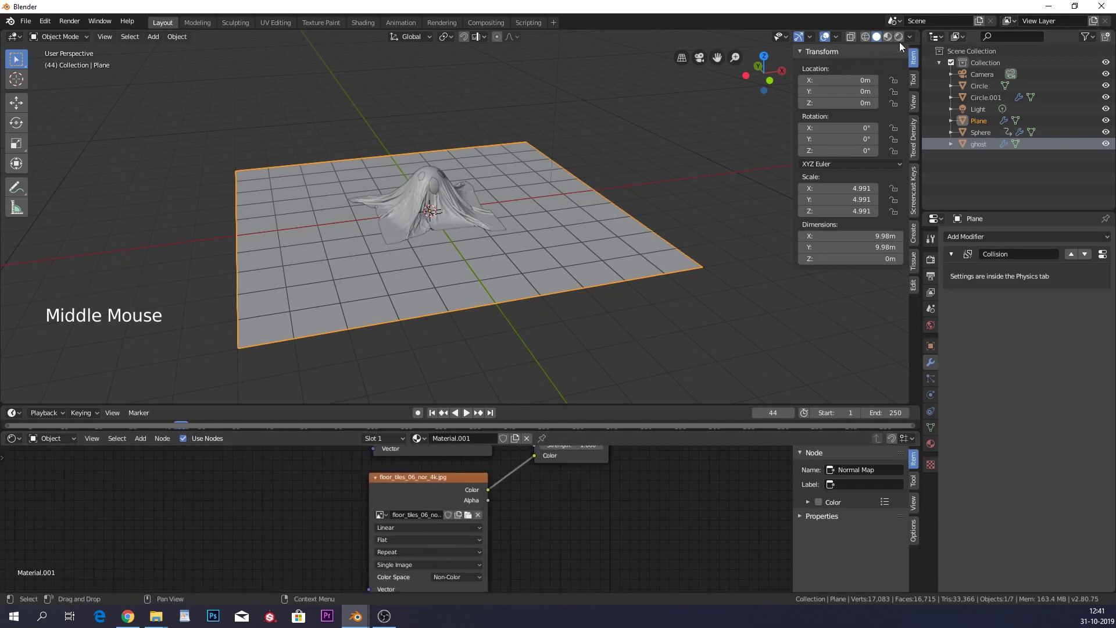
pyautogui.click(896, 43)
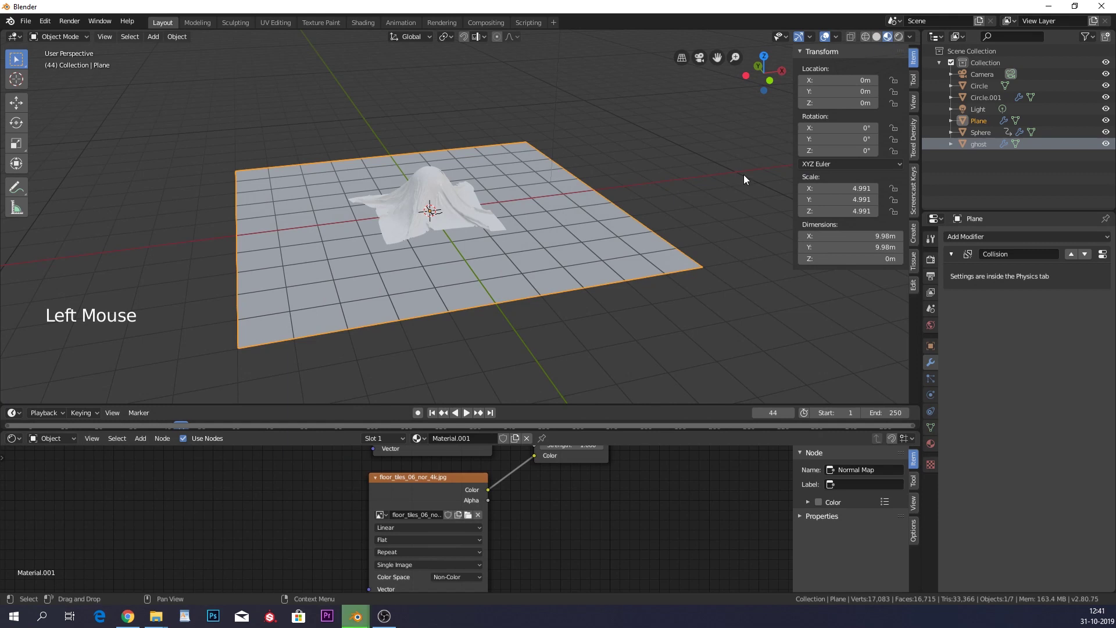
pyautogui.middleClick(776, 159)
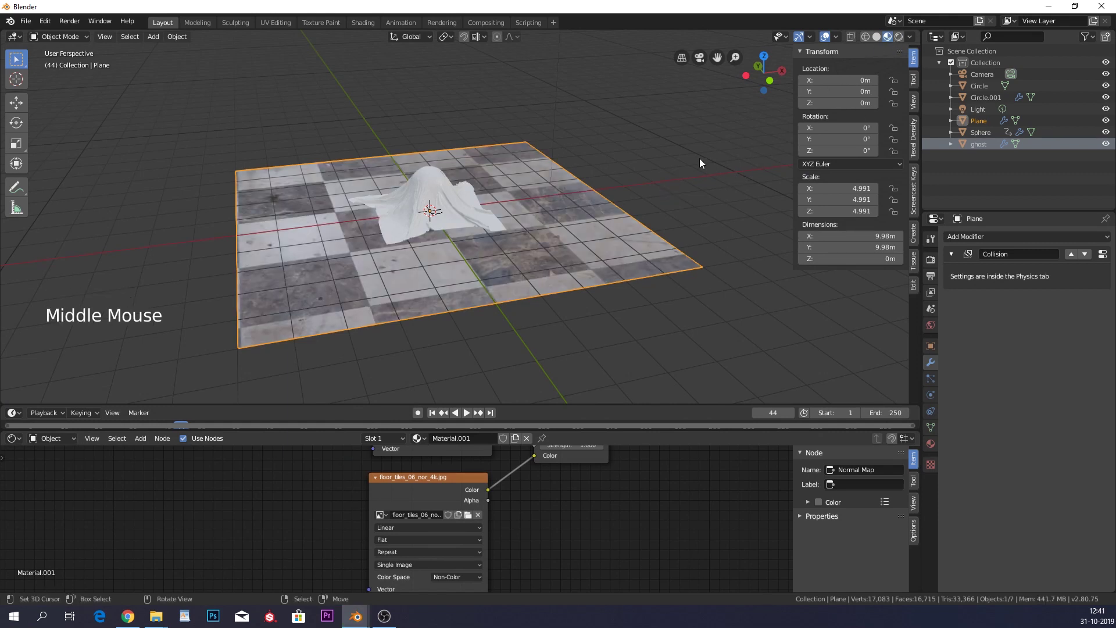
pyautogui.middleClick(585, 214)
pyautogui.middleClick(333, 541)
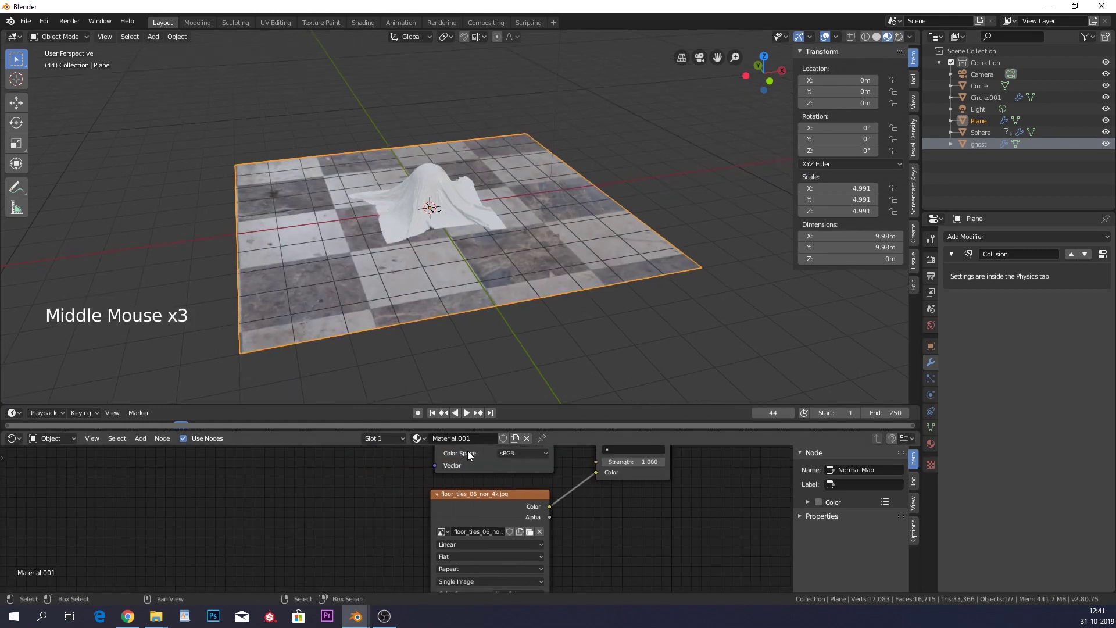
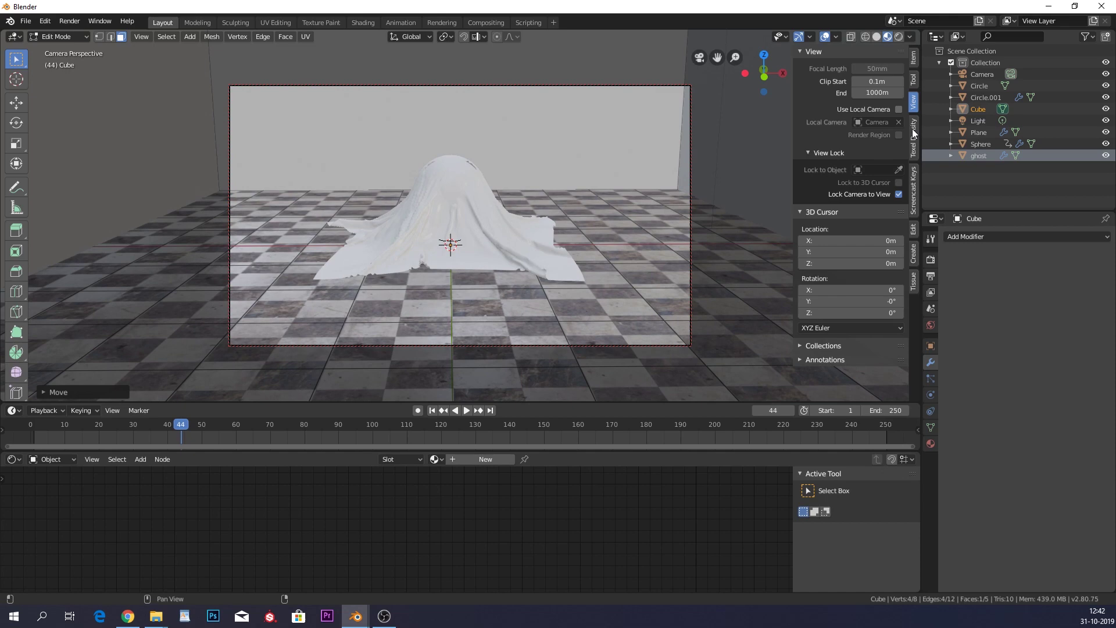
# Stop the camera following navigation, inspect the walled room from below, and return to camera view.
pyautogui.click(918, 108)
pyautogui.click(898, 184)
pyautogui.middleClick(898, 185)
pyautogui.scroll(-3)
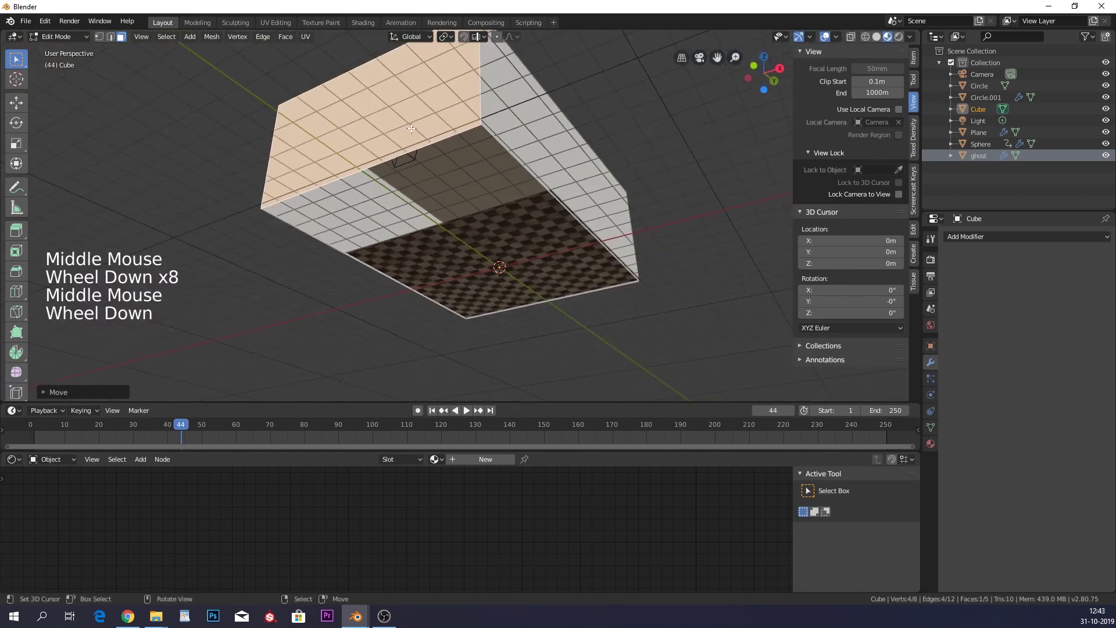
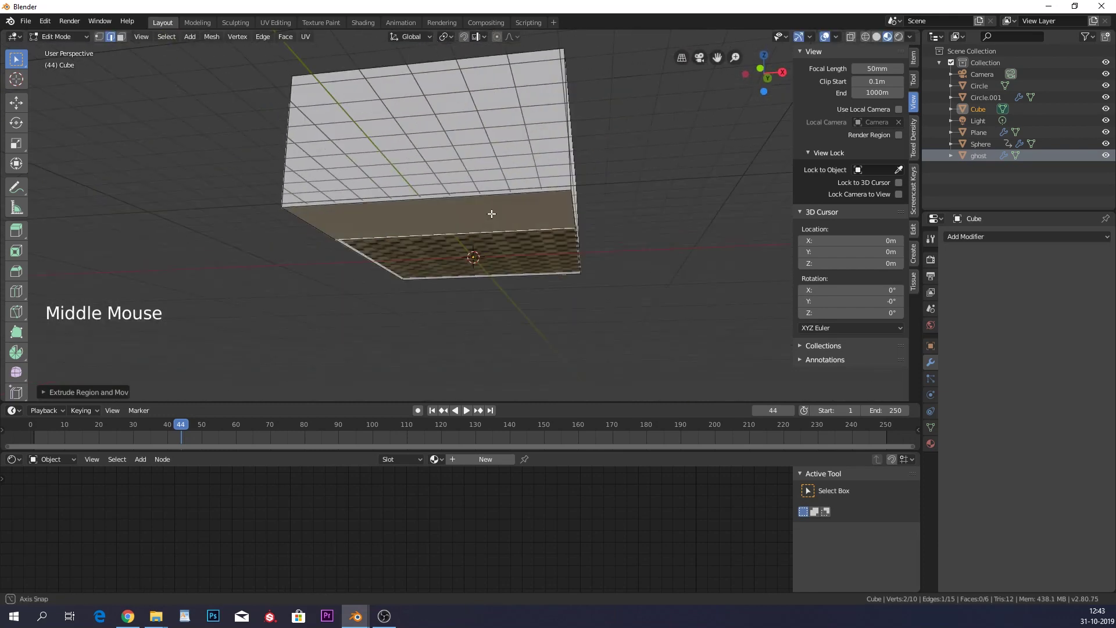
pyautogui.scroll(3)
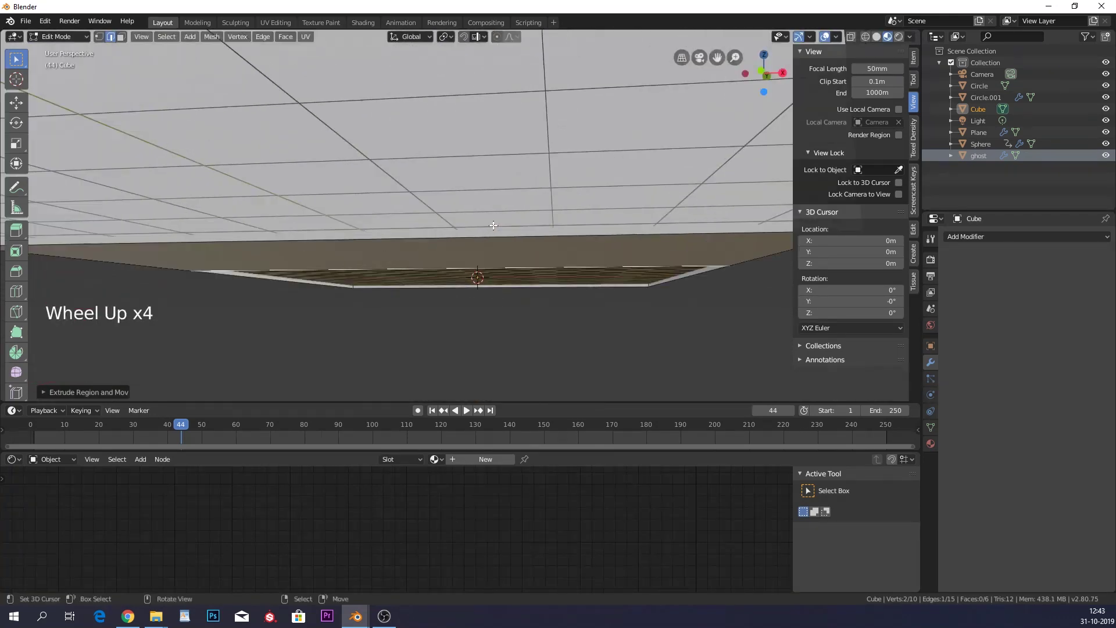
pyautogui.press('KP_0')
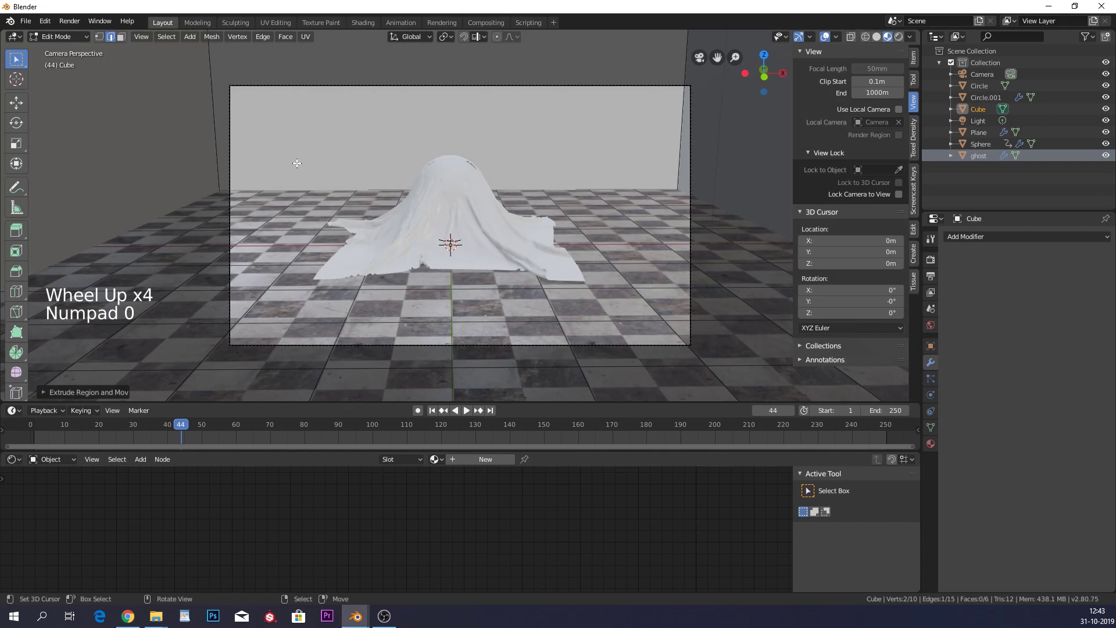
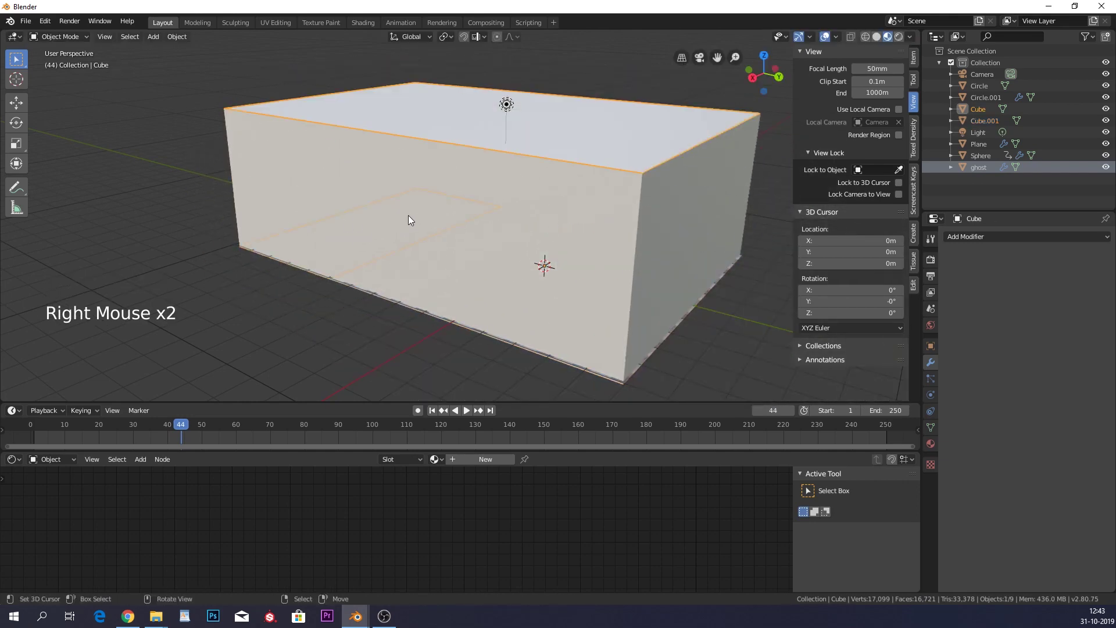
# Select the walls Cube.001, assign the floor material and make an independent copy for the wall.
pyautogui.rightClick(592, 222)
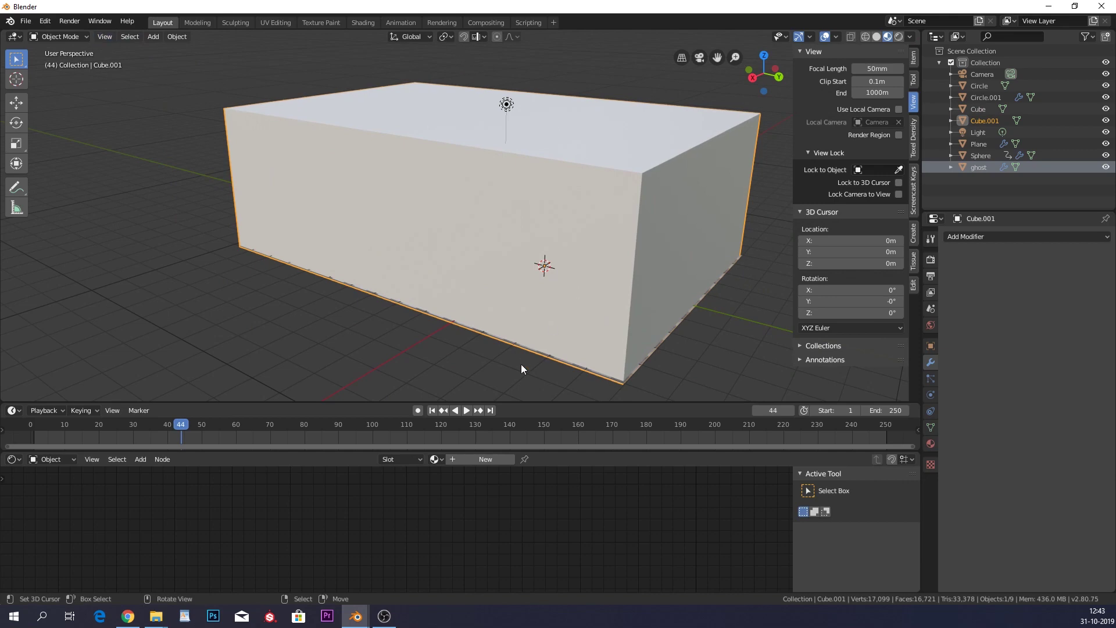
pyautogui.click(443, 462)
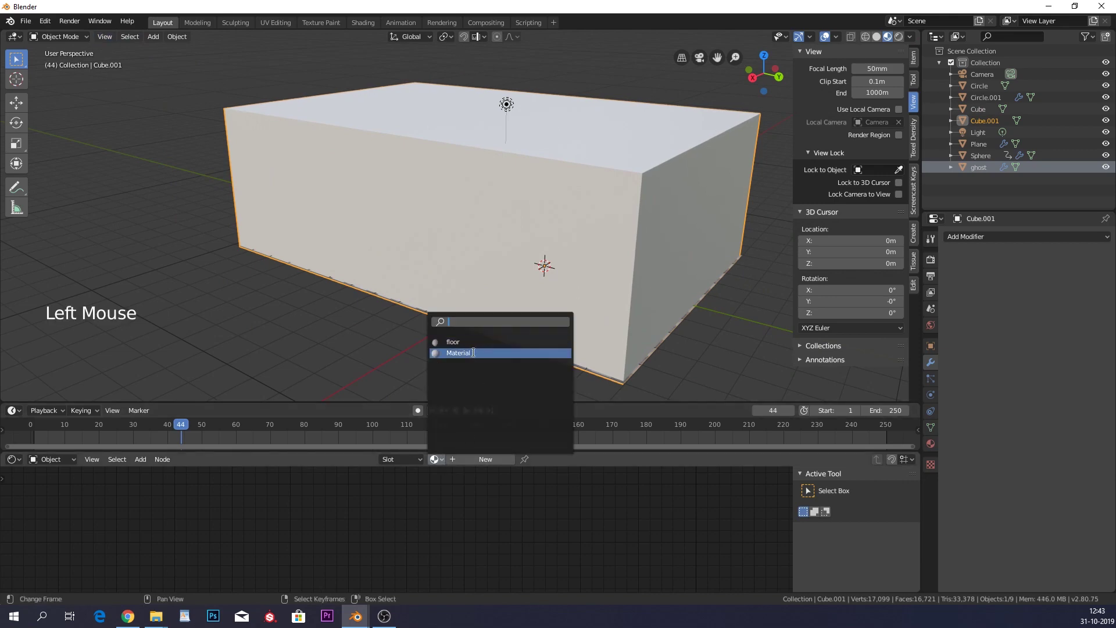
pyautogui.click(501, 466)
pyautogui.click(472, 465)
pyautogui.press('l')
# Swap the first texture node's image to the castle brick colour image.
pyautogui.middleClick(521, 501)
pyautogui.scroll(-3)
pyautogui.middleClick(453, 519)
pyautogui.scroll(3)
pyautogui.middleClick(444, 524)
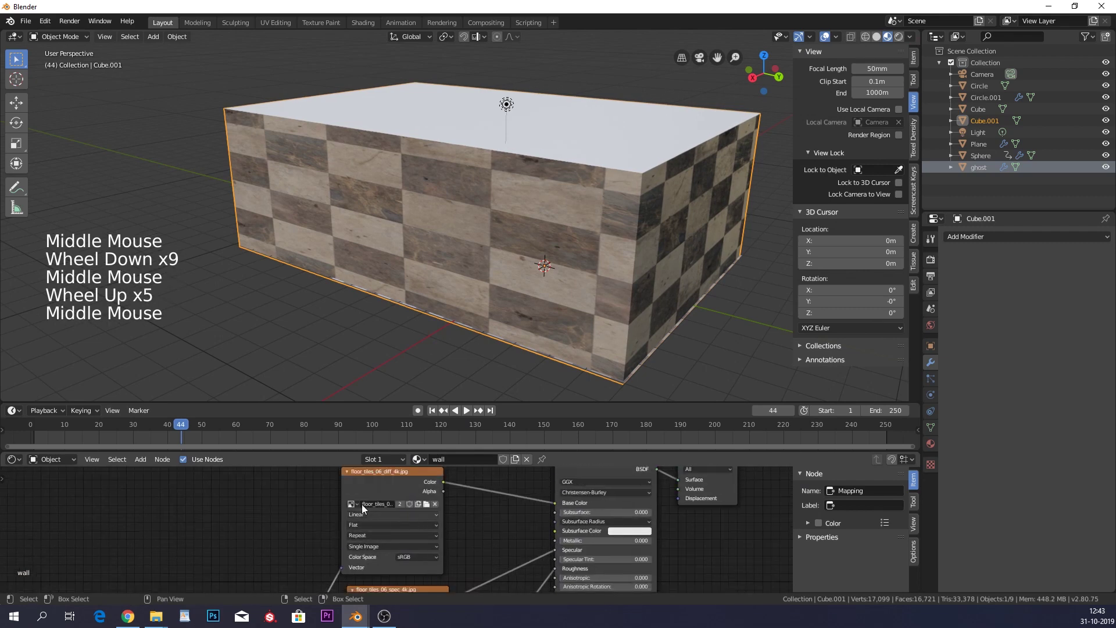
pyautogui.middleClick(379, 512)
pyautogui.scroll(3)
pyautogui.click(442, 532)
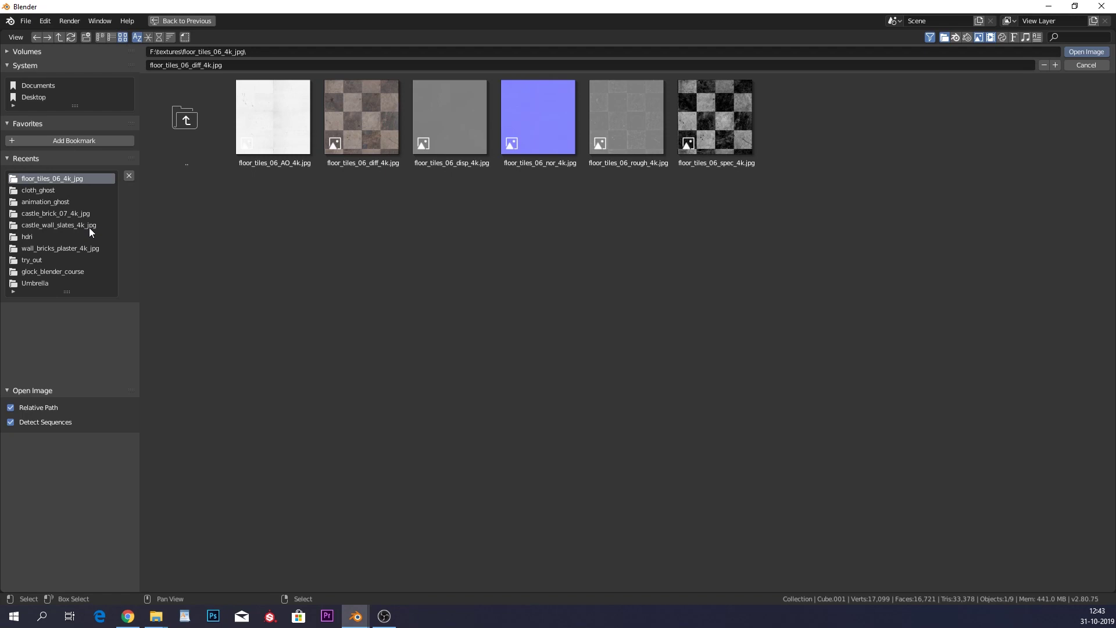
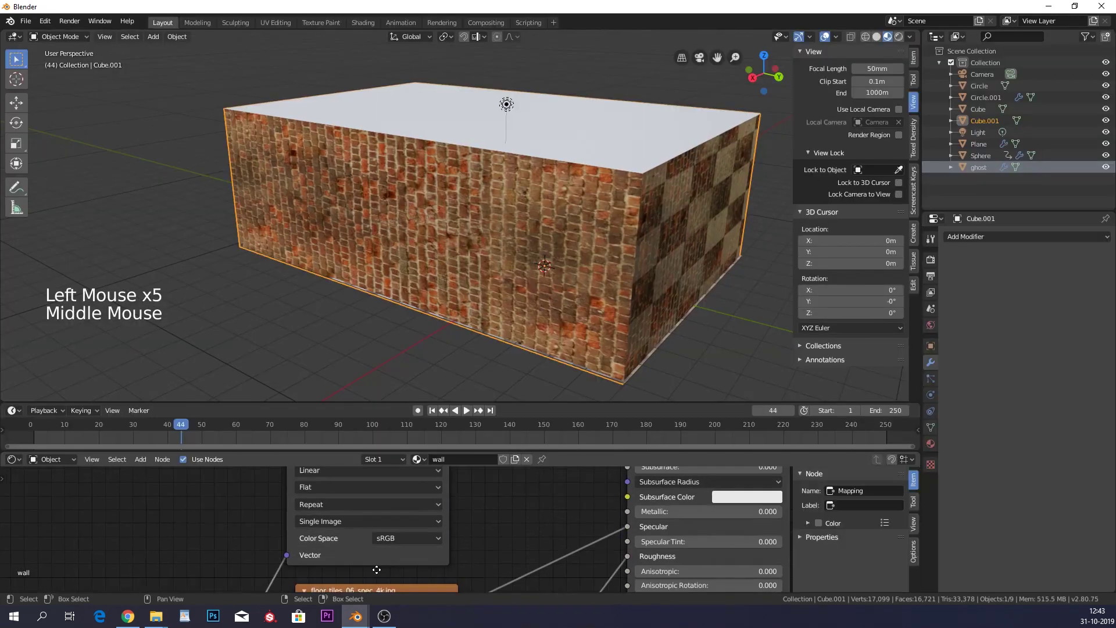
# Swap the remaining texture nodes to the castle brick roughness and normal images.
pyautogui.middleClick(469, 501)
pyautogui.middleClick(466, 516)
pyautogui.click(332, 538)
pyautogui.press('Delete')
pyautogui.middleClick(355, 536)
pyautogui.click(351, 524)
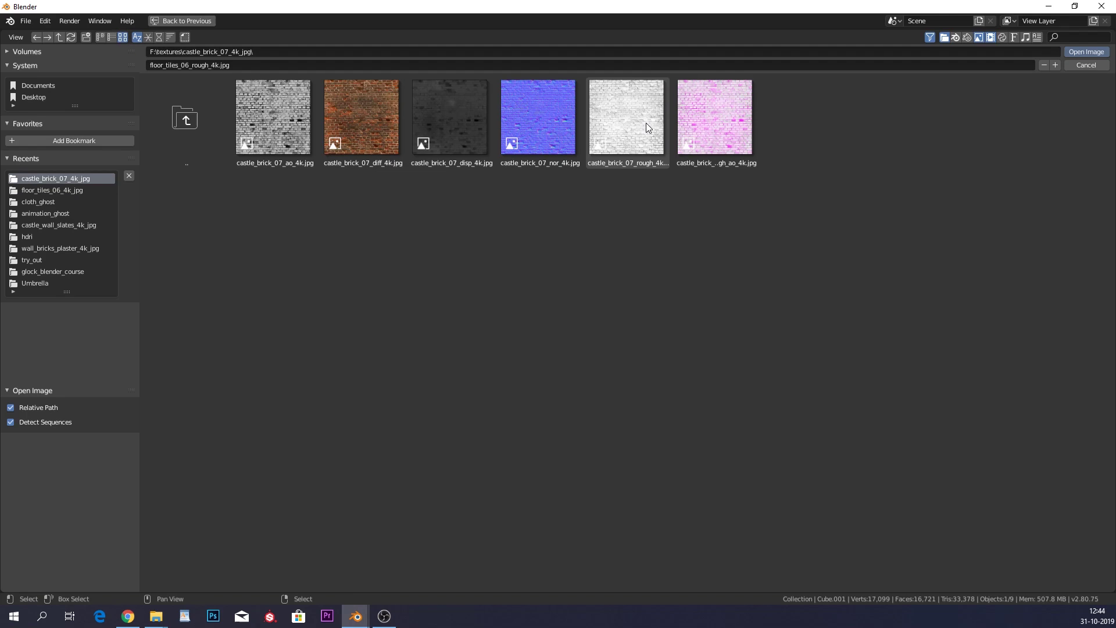
pyautogui.click(487, 438)
pyautogui.middleClick(371, 562)
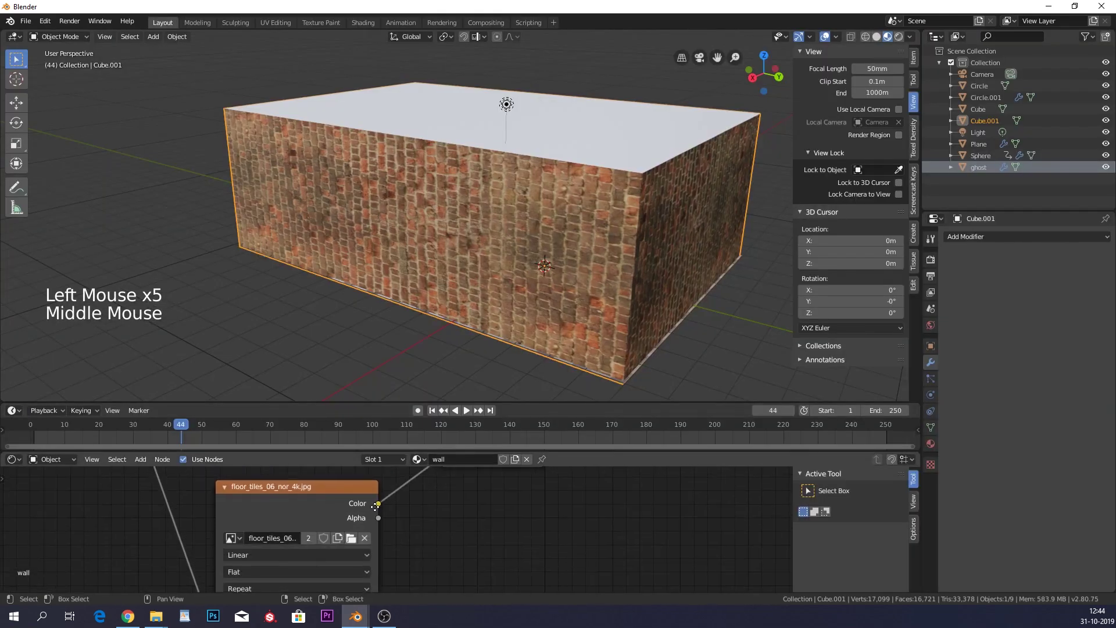
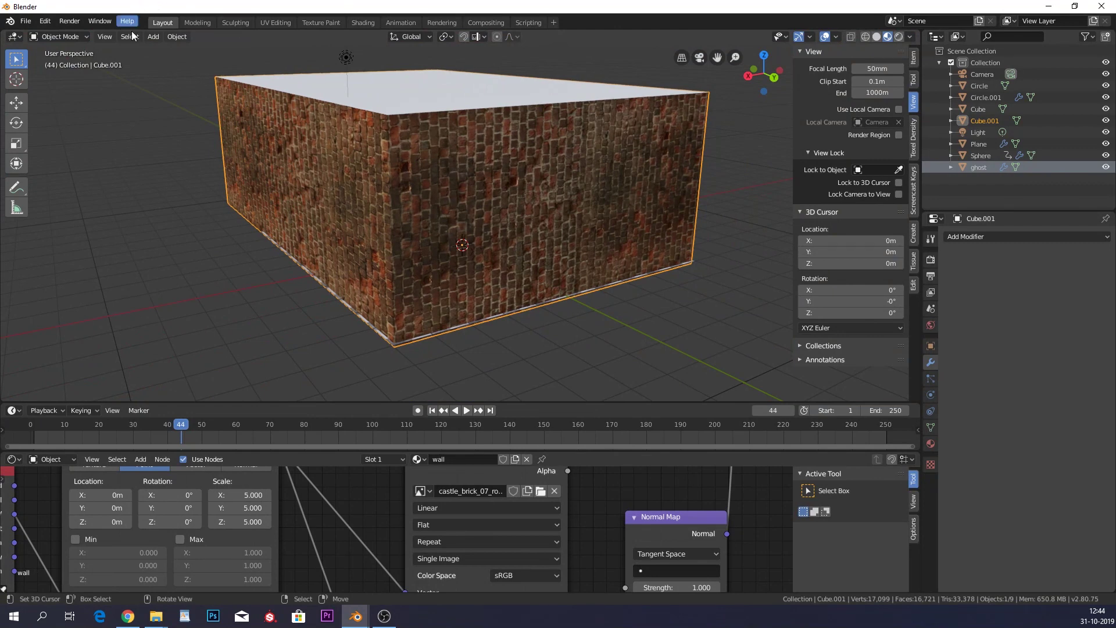
# UV unwrap the walls in Edit Mode, orbit to check the brick sizing, and view through the camera.
pyautogui.press('Tab')
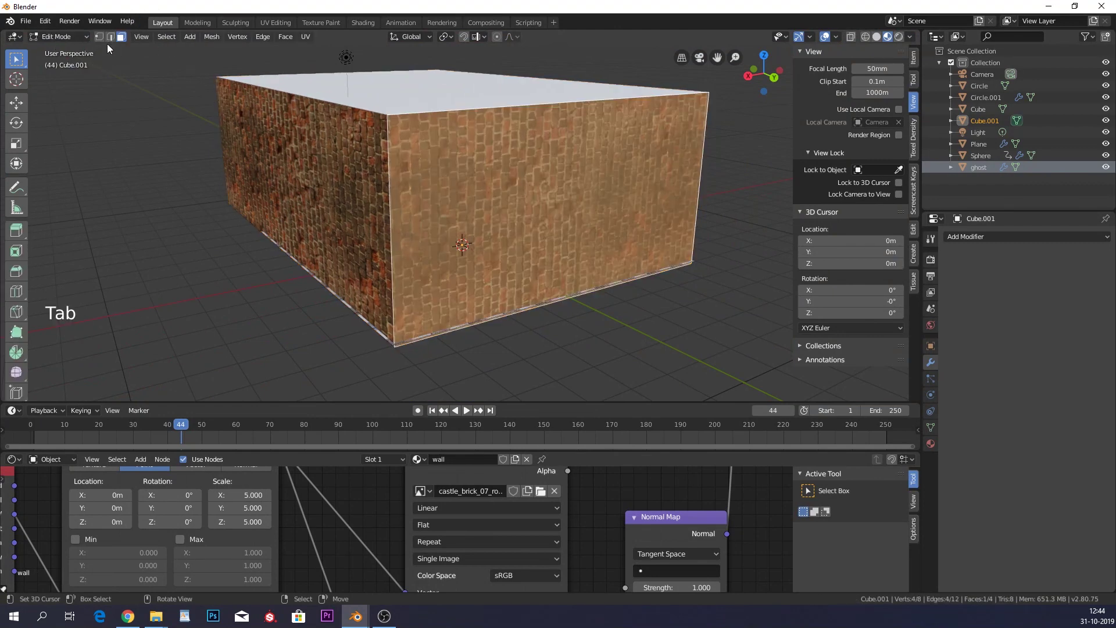
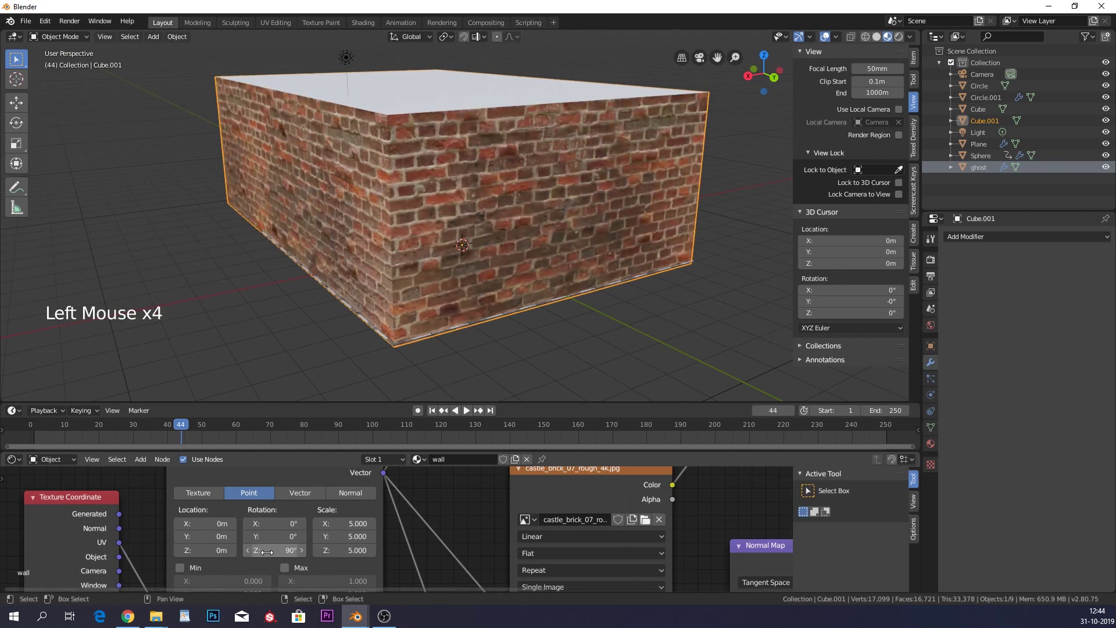
pyautogui.middleClick(531, 238)
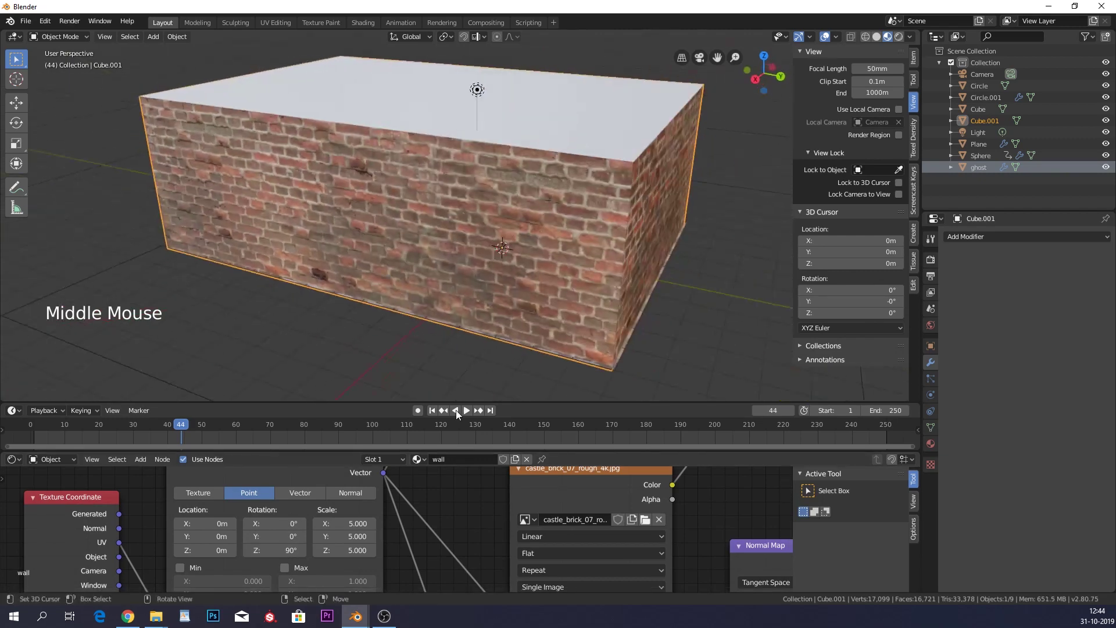
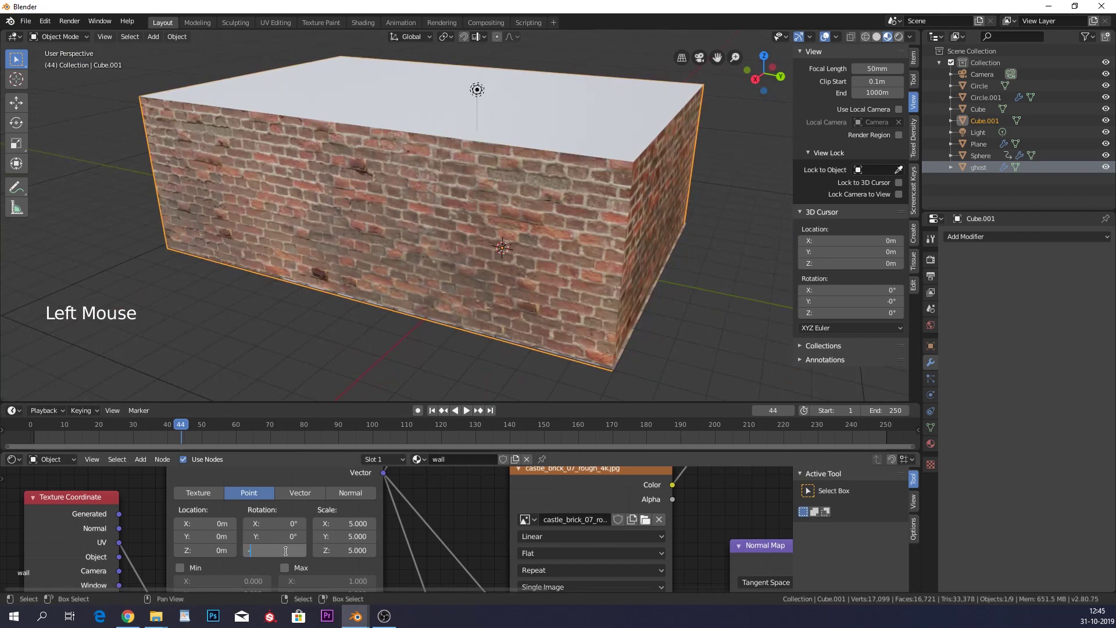
pyautogui.middleClick(442, 354)
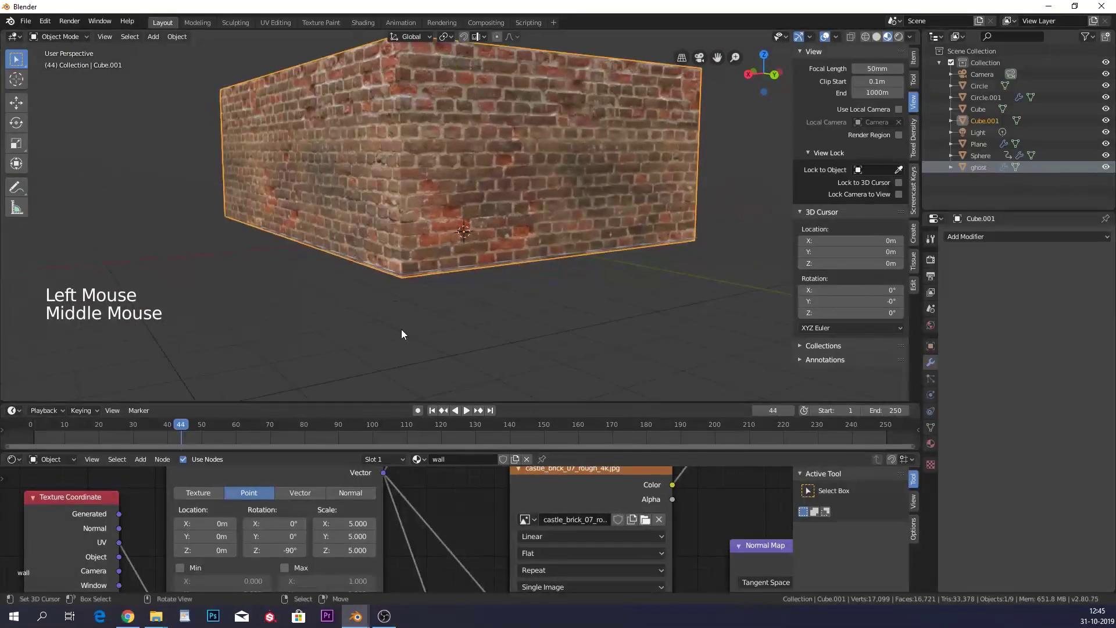
pyautogui.press('KP_0')
pyautogui.scroll(3)
pyautogui.middleClick(452, 251)
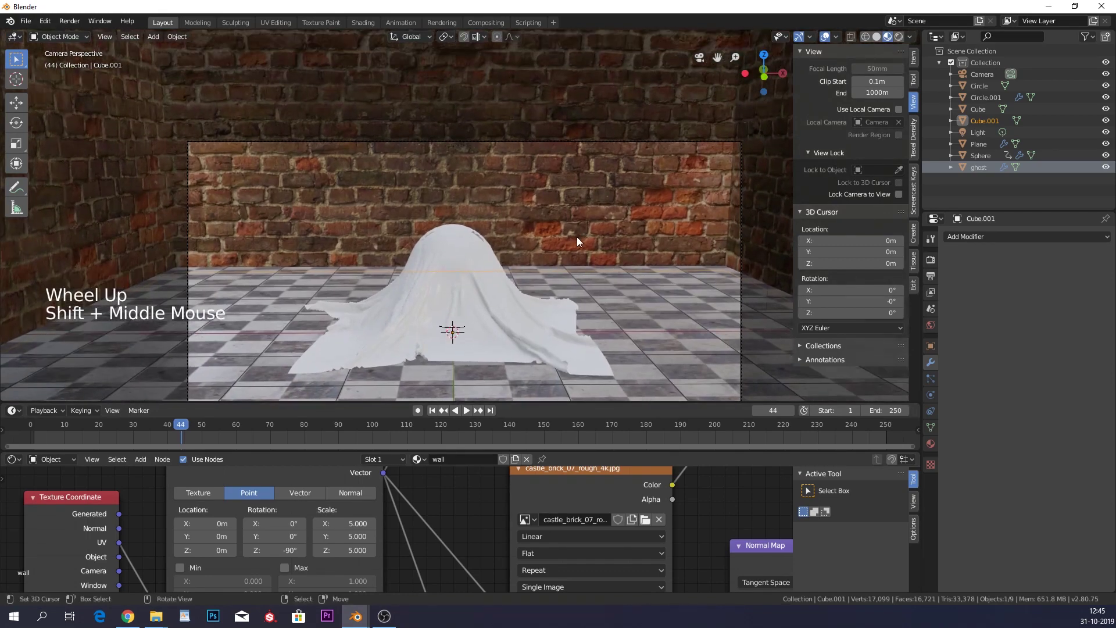
pyautogui.middleClick(692, 235)
pyautogui.scroll(-3)
pyautogui.press('KP_0')
# Select the ghost cloth and create a new material for it.
pyautogui.rightClick(516, 310)
pyautogui.click(489, 461)
pyautogui.click(462, 466)
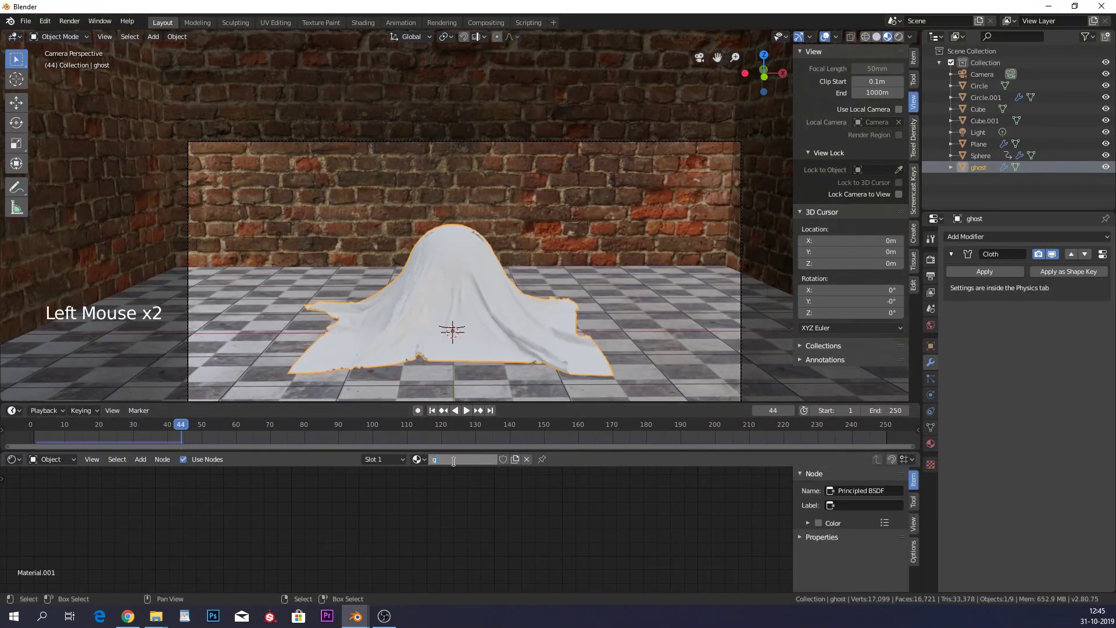
# Add a Translucent BSDF to the ghost material and link it into the Mix Shader.
pyautogui.middleClick(478, 539)
pyautogui.middleClick(475, 527)
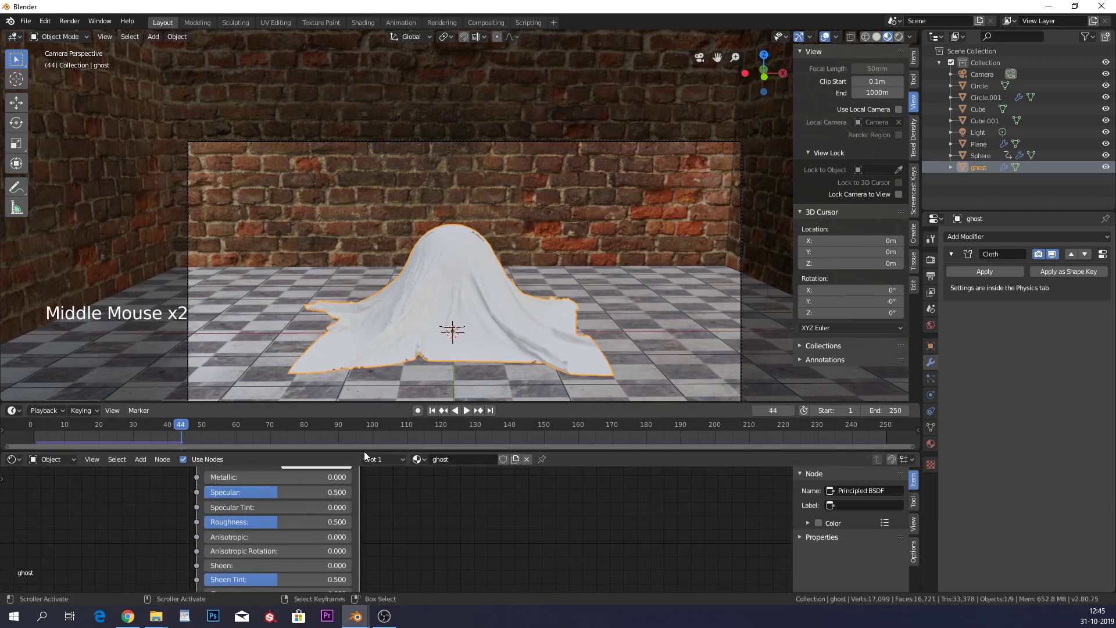
pyautogui.middleClick(352, 522)
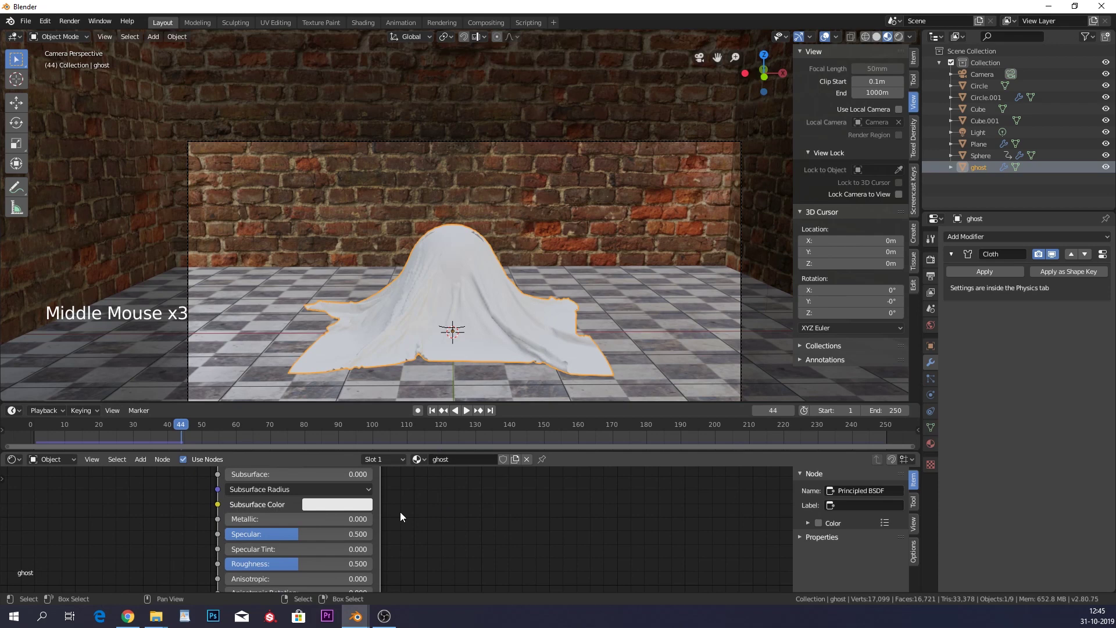
pyautogui.middleClick(405, 518)
pyautogui.middleClick(345, 563)
pyautogui.click(310, 523)
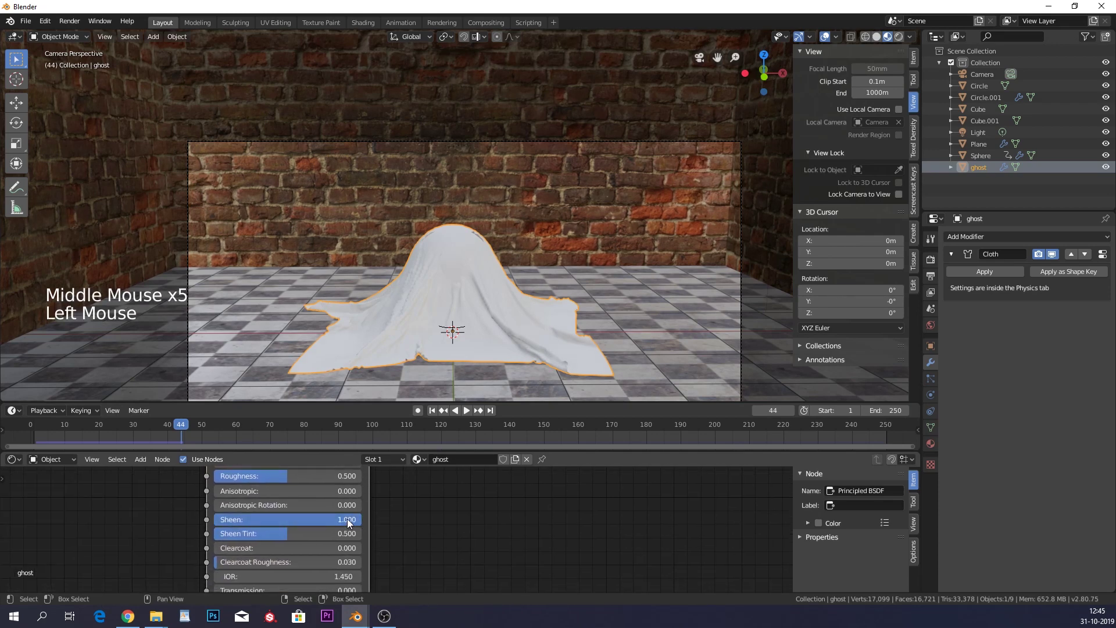
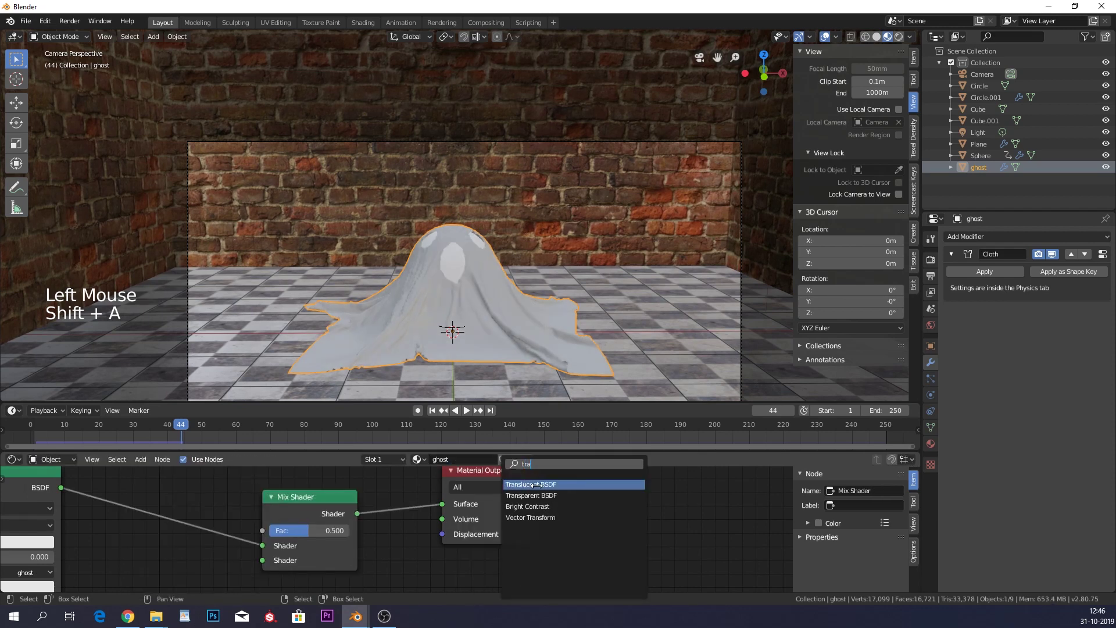
pyautogui.click(223, 589)
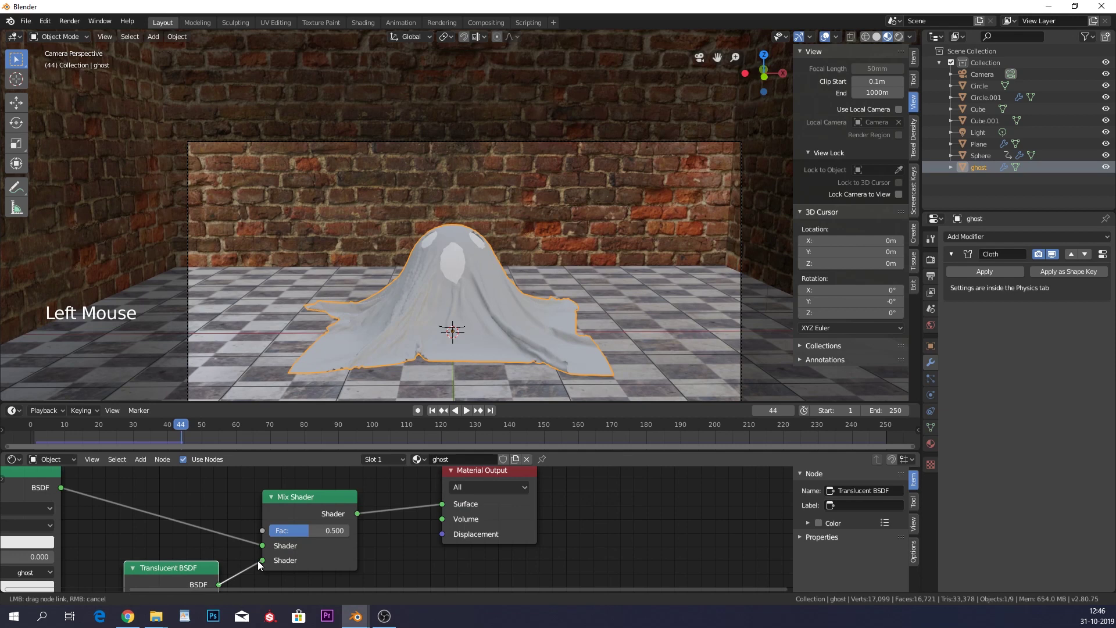
pyautogui.click(324, 538)
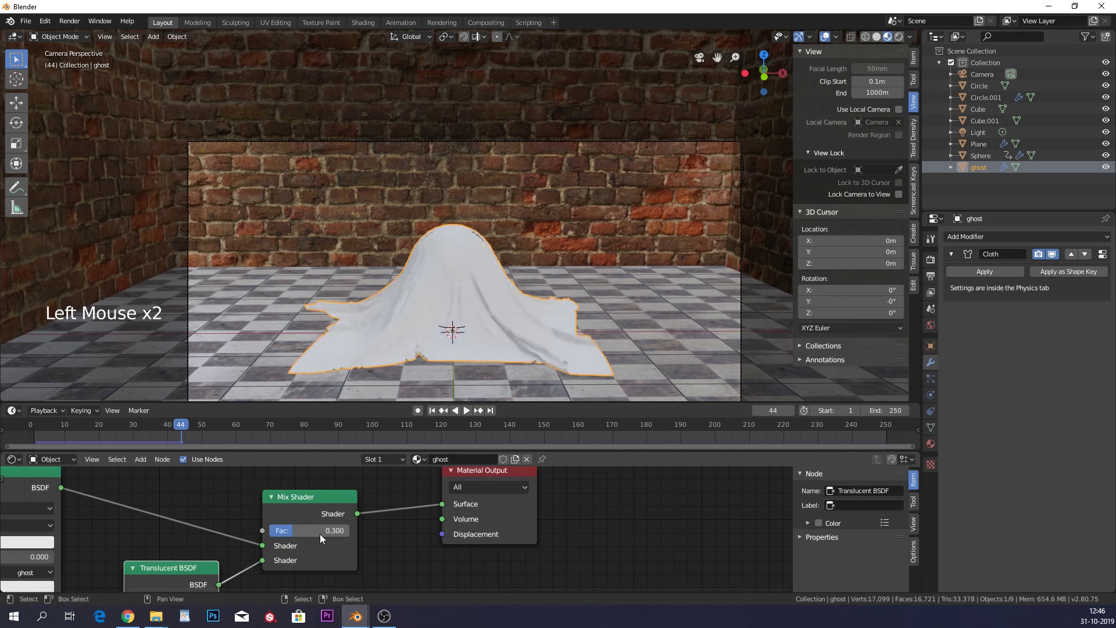
# Select the sphere inside the ghost for its own material.
pyautogui.rightClick(465, 257)
pyautogui.click(489, 464)
# Create a 'sphere' material with a warm-tinted Emission shader at strength 2.
pyautogui.click(467, 465)
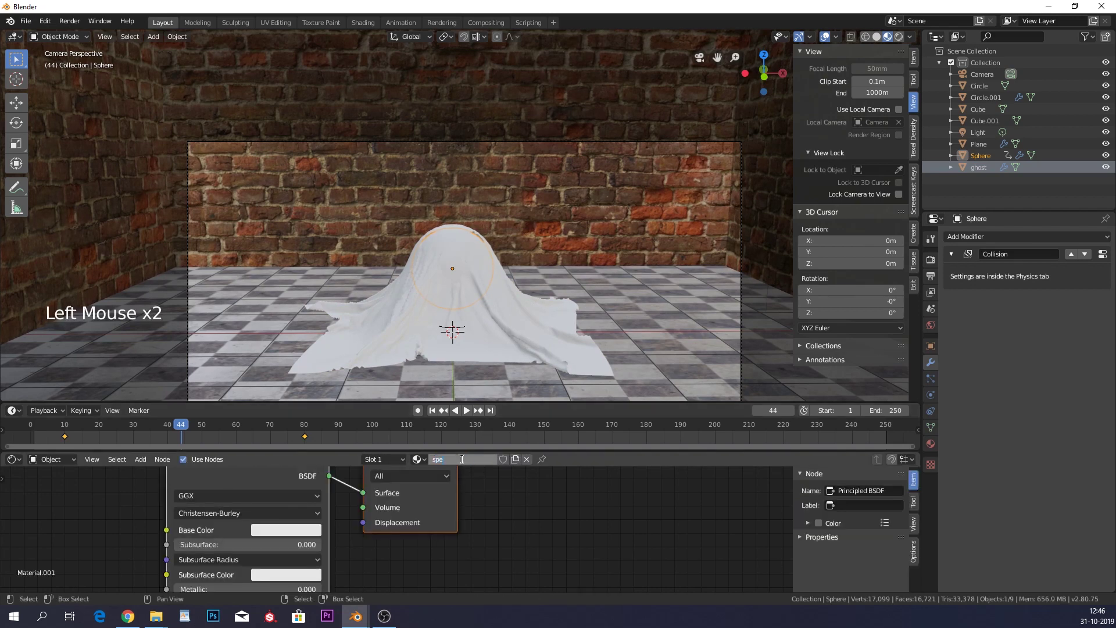
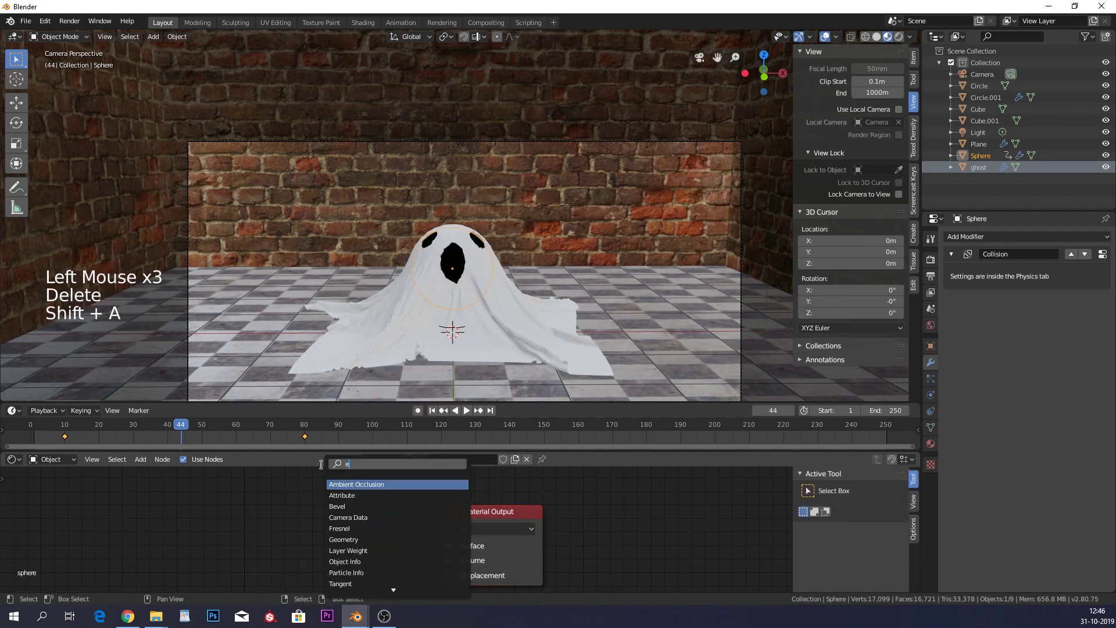
pyautogui.press('m')
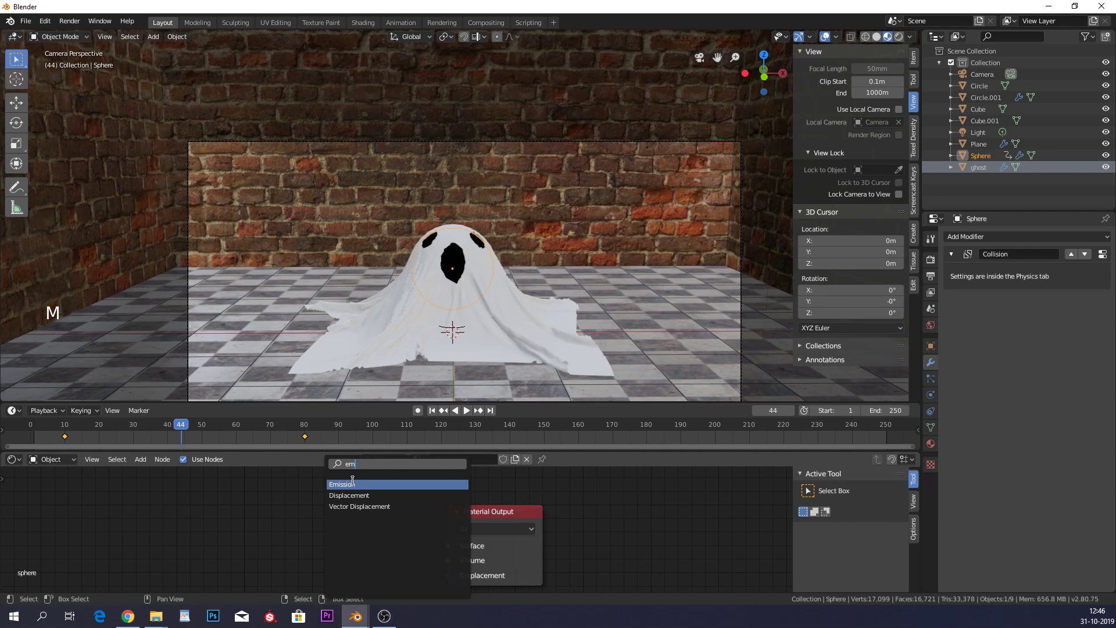
pyautogui.click(408, 531)
pyautogui.middleClick(431, 550)
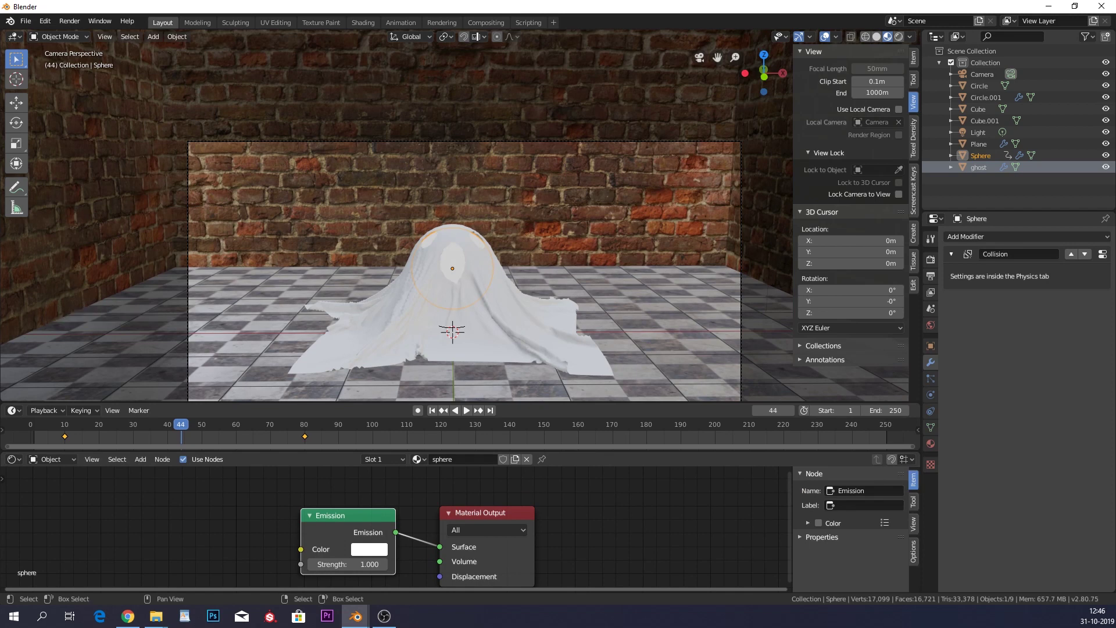
pyautogui.click(373, 551)
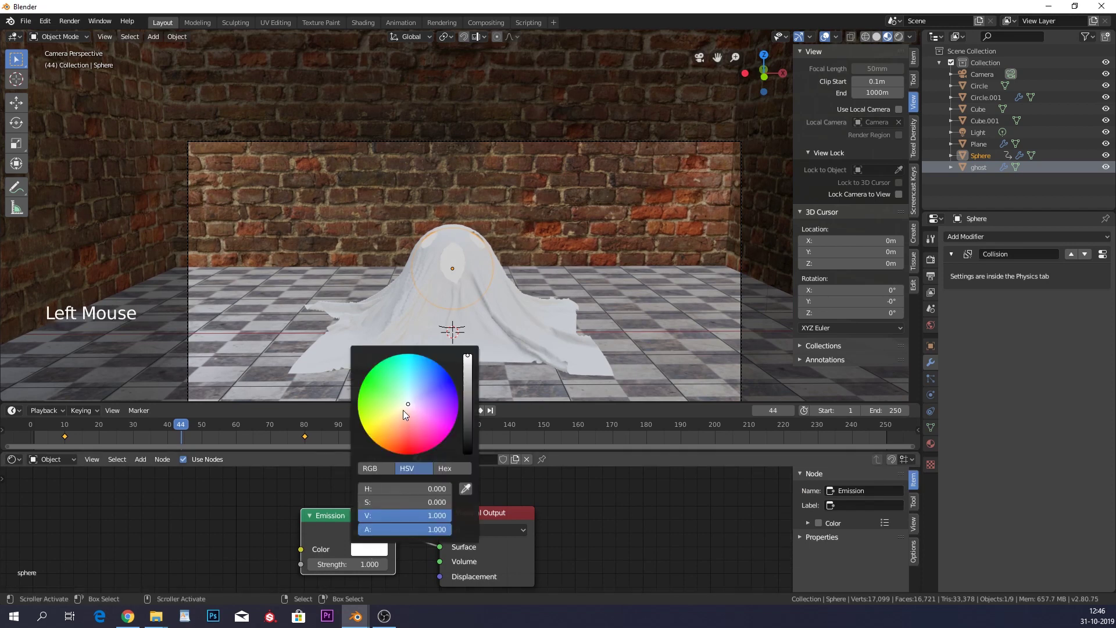
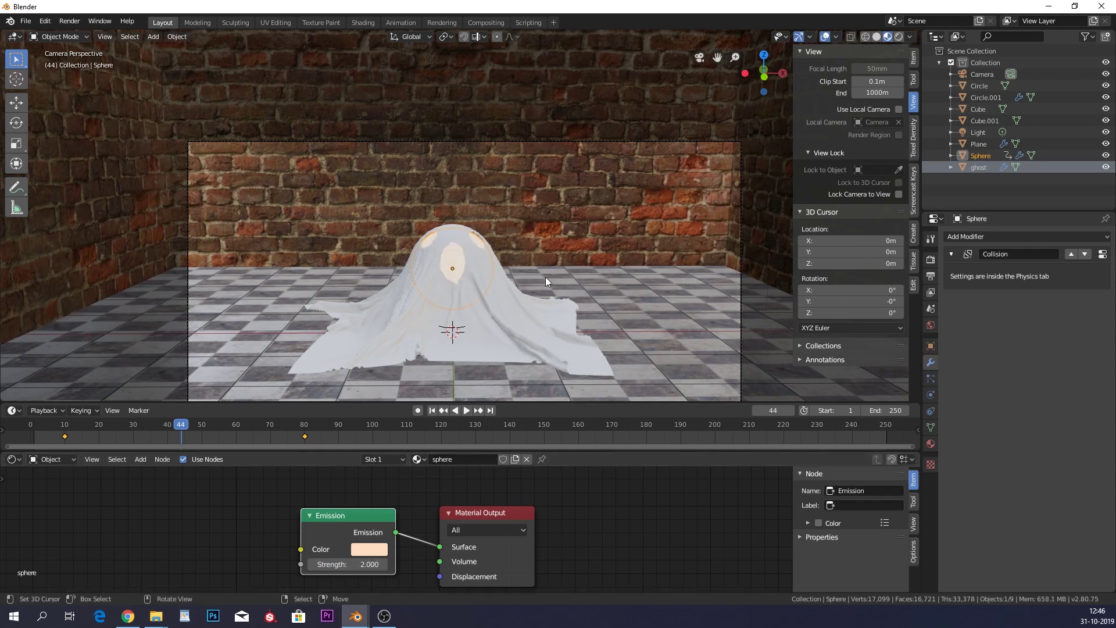
pyautogui.rightClick(524, 312)
pyautogui.rightClick(464, 265)
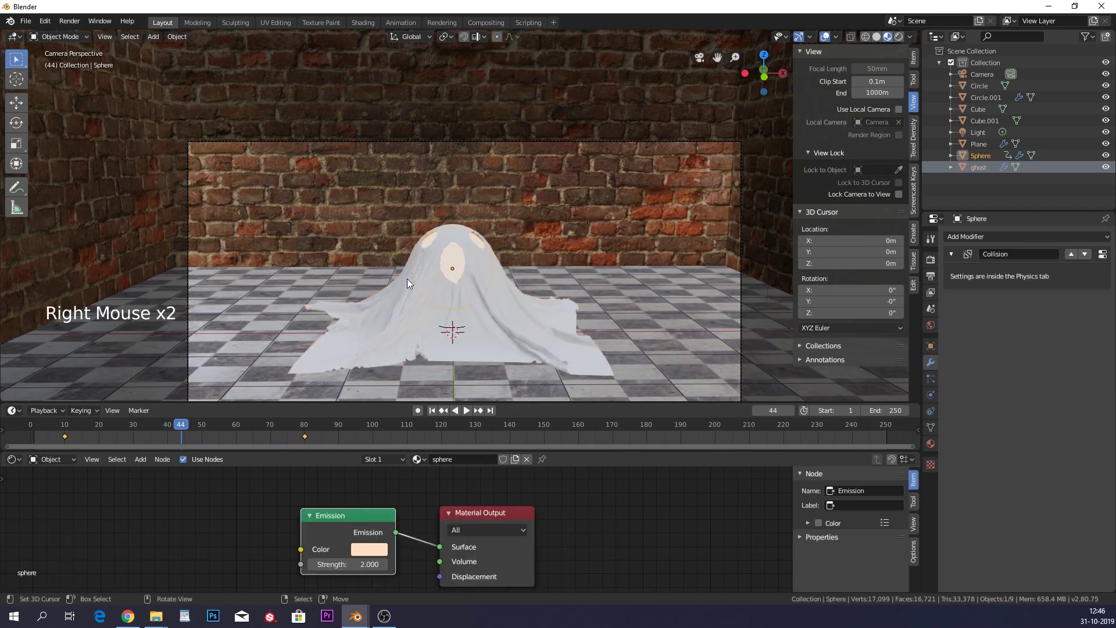
# Switch the viewport to Solid shading and select the cloth ghost.
pyautogui.click(901, 43)
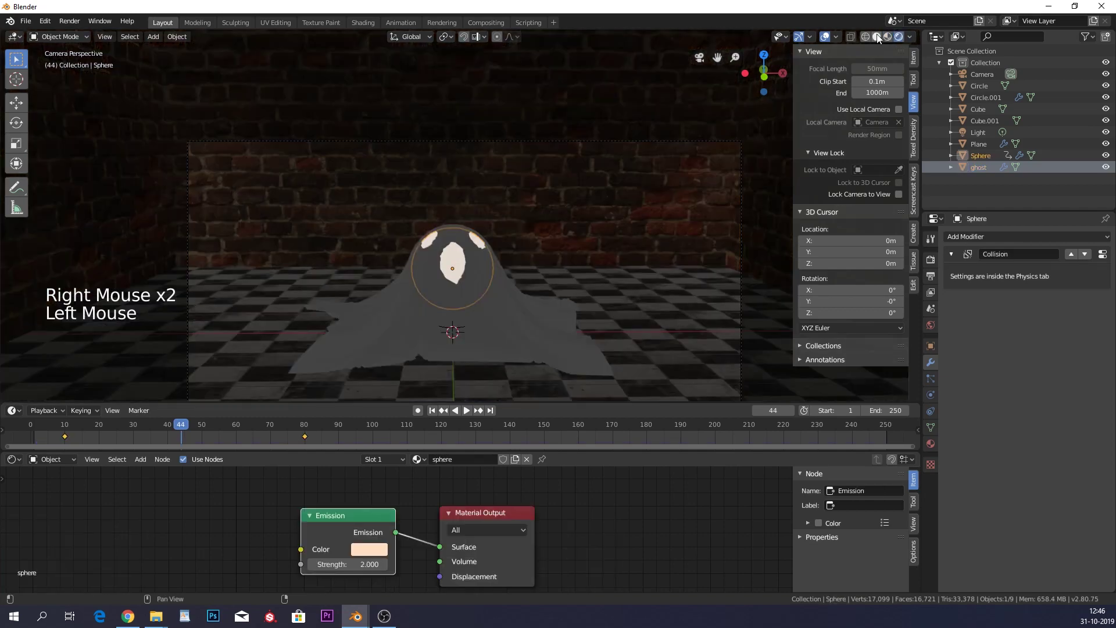
pyautogui.rightClick(520, 308)
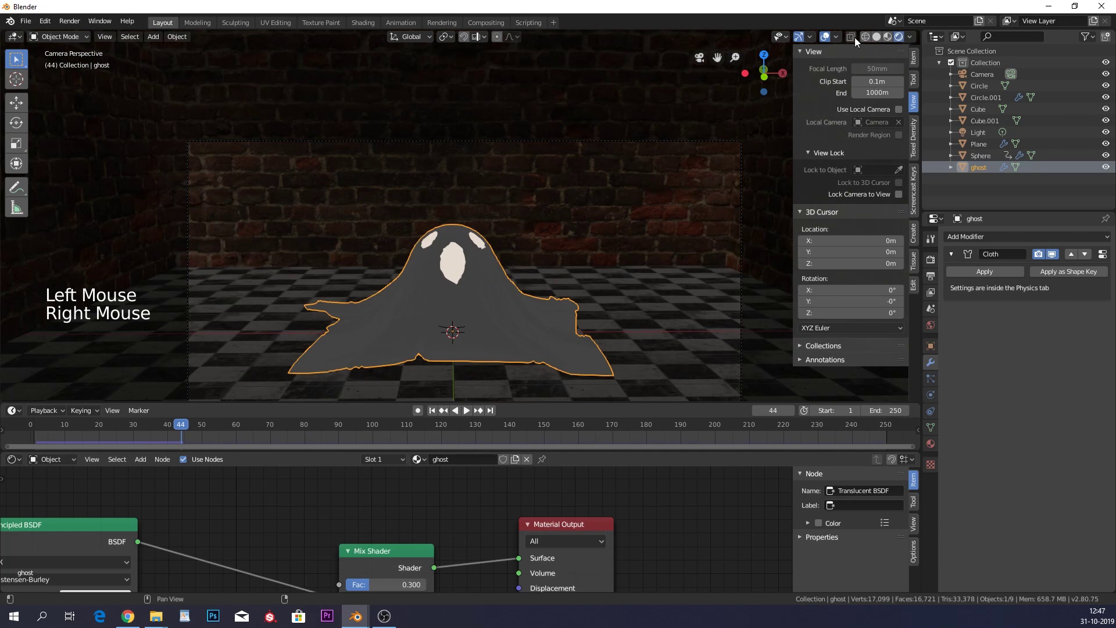
pyautogui.click(880, 39)
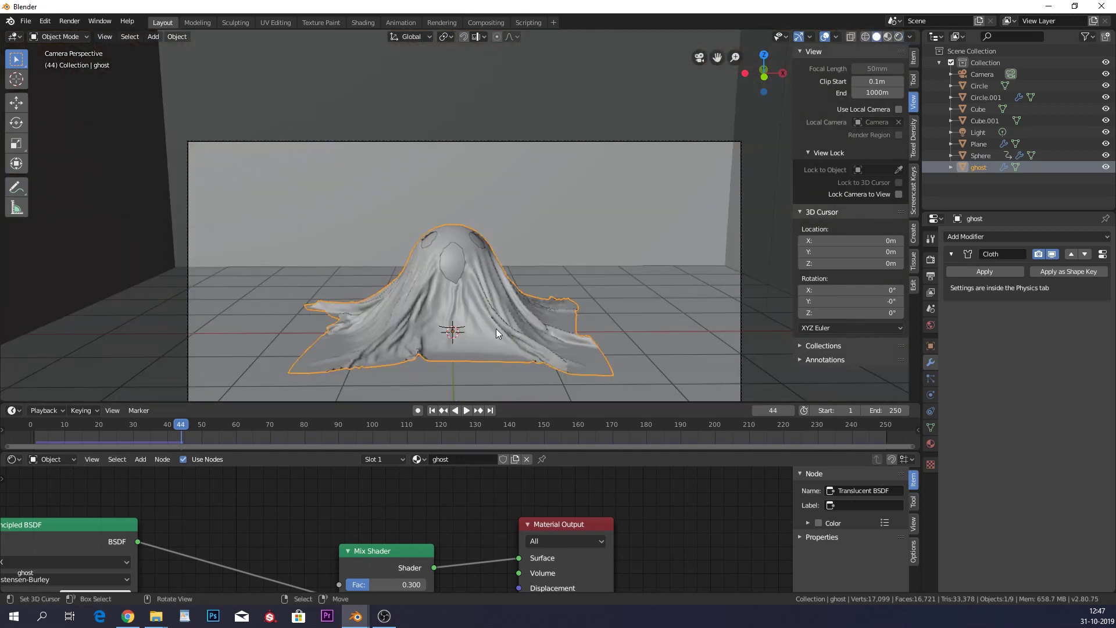
pyautogui.middleClick(202, 532)
pyautogui.middleClick(322, 569)
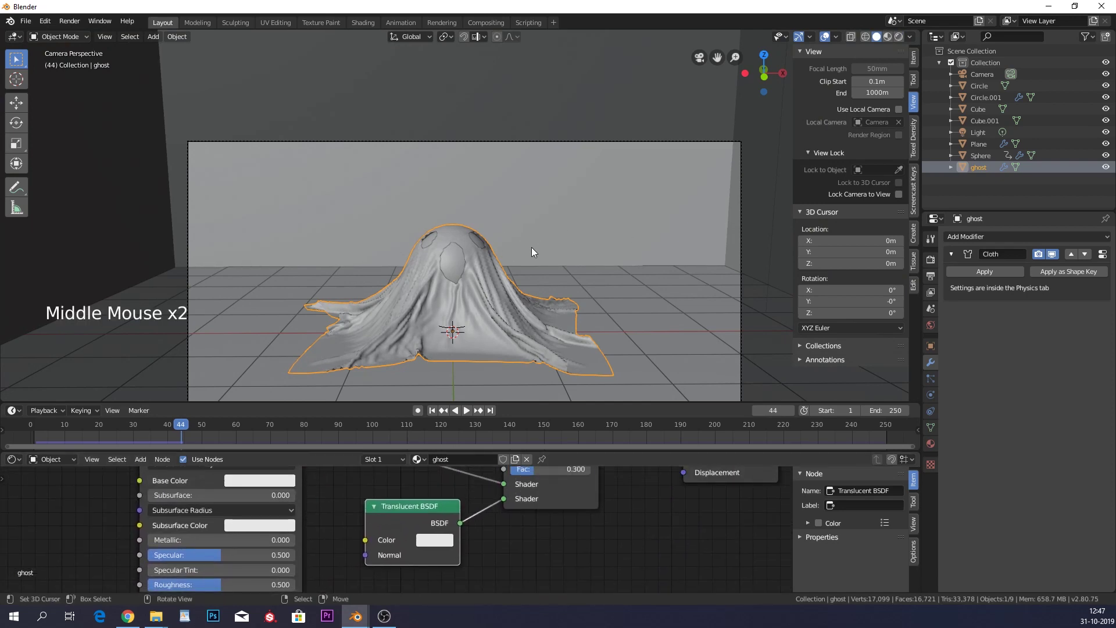
pyautogui.middleClick(520, 256)
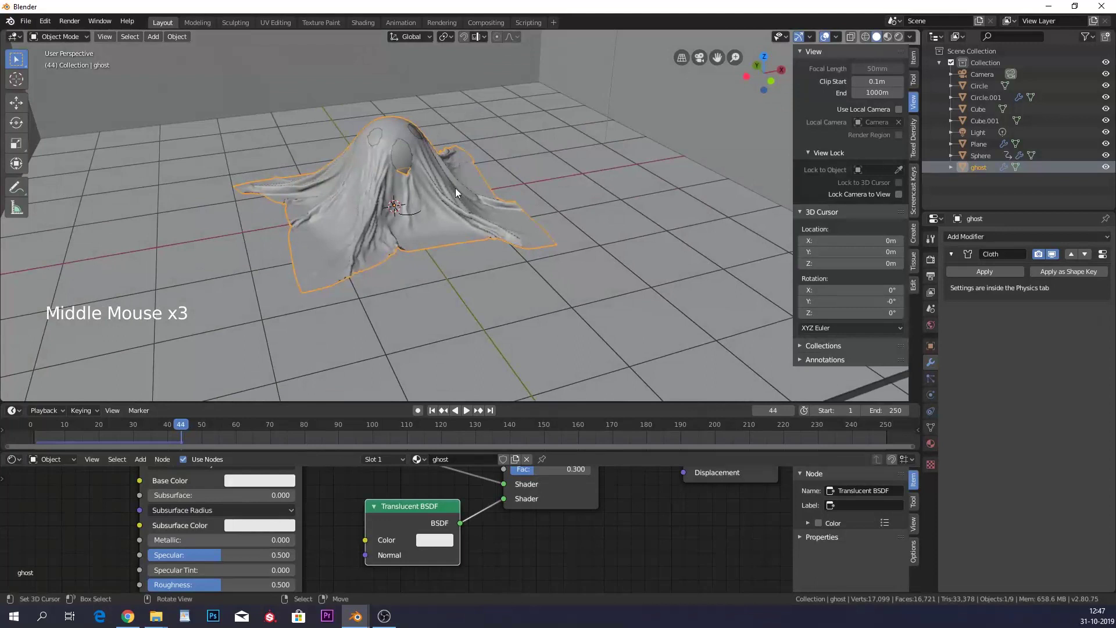
# Select the collision sphere under the cloth and orbit to see the room from outside.
pyautogui.rightClick(406, 162)
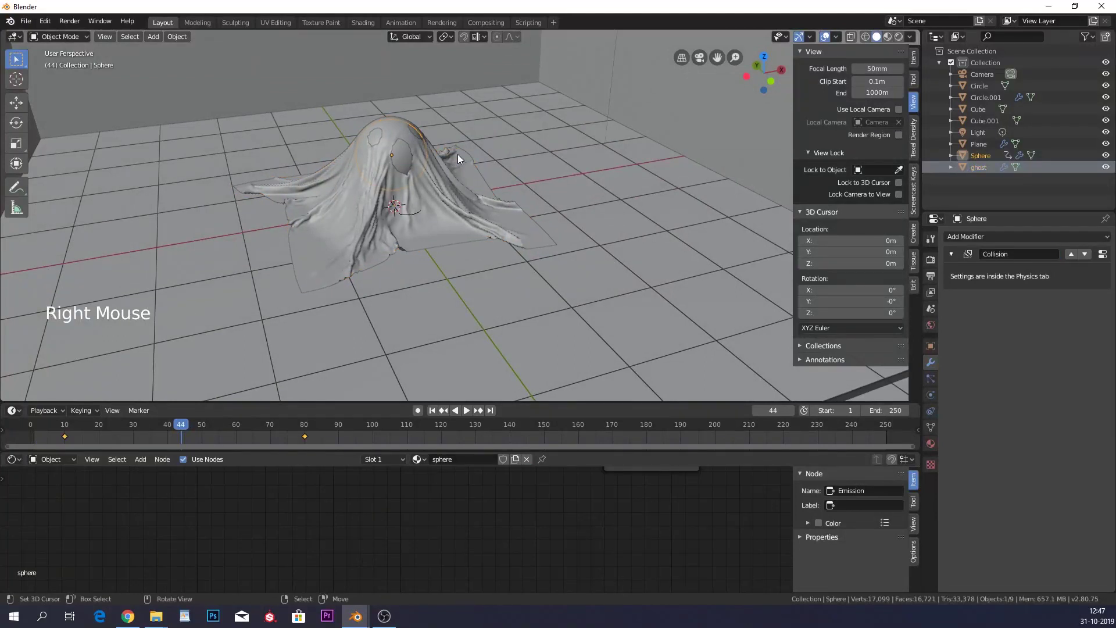
pyautogui.press('s')
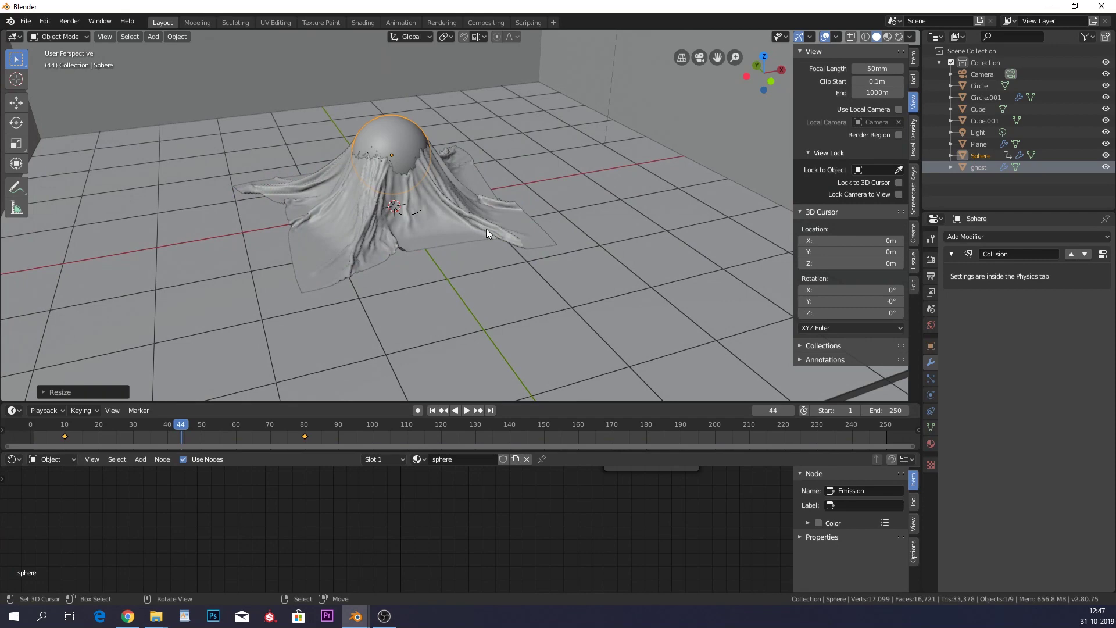
pyautogui.middleClick(475, 249)
pyautogui.scroll(-3)
pyautogui.middleClick(475, 221)
pyautogui.scroll(3)
pyautogui.scroll(-3)
pyautogui.middleClick(570, 235)
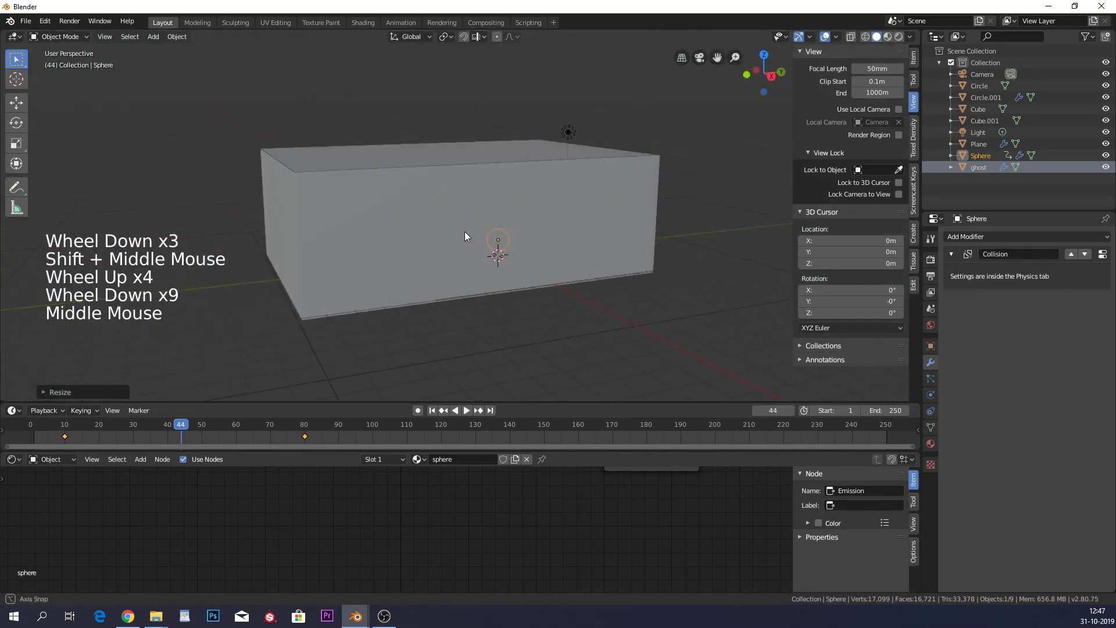
# Loop-cut Cube.001's front wall and delete the middle face to form a window opening.
pyautogui.rightClick(489, 232)
pyautogui.press('Tab')
pyautogui.press('ctrl+r')
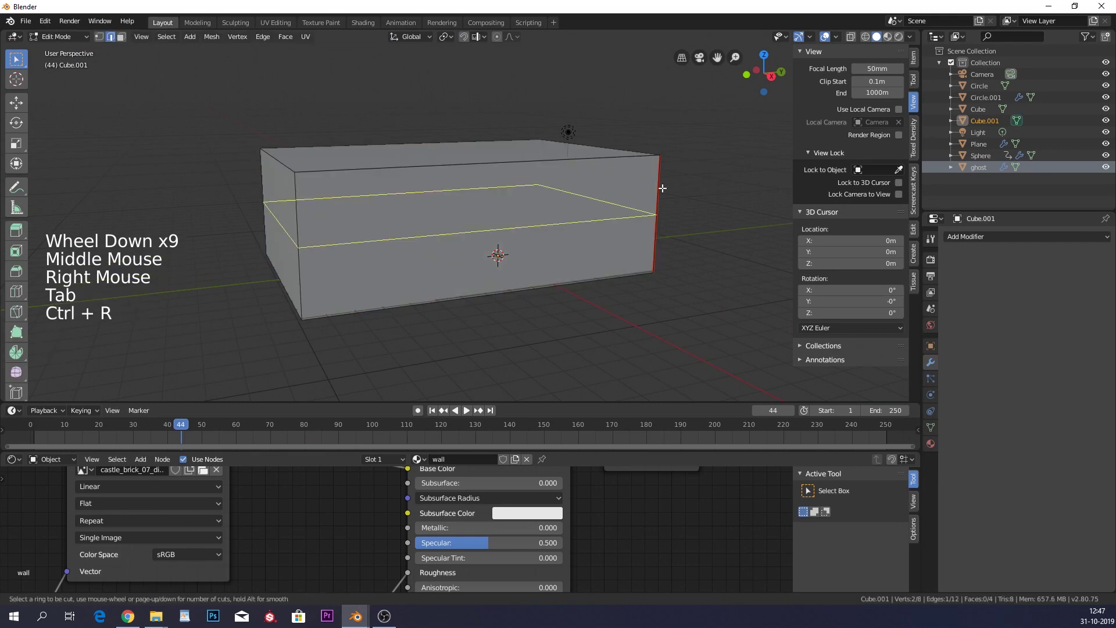
pyautogui.press('ctrl+r')
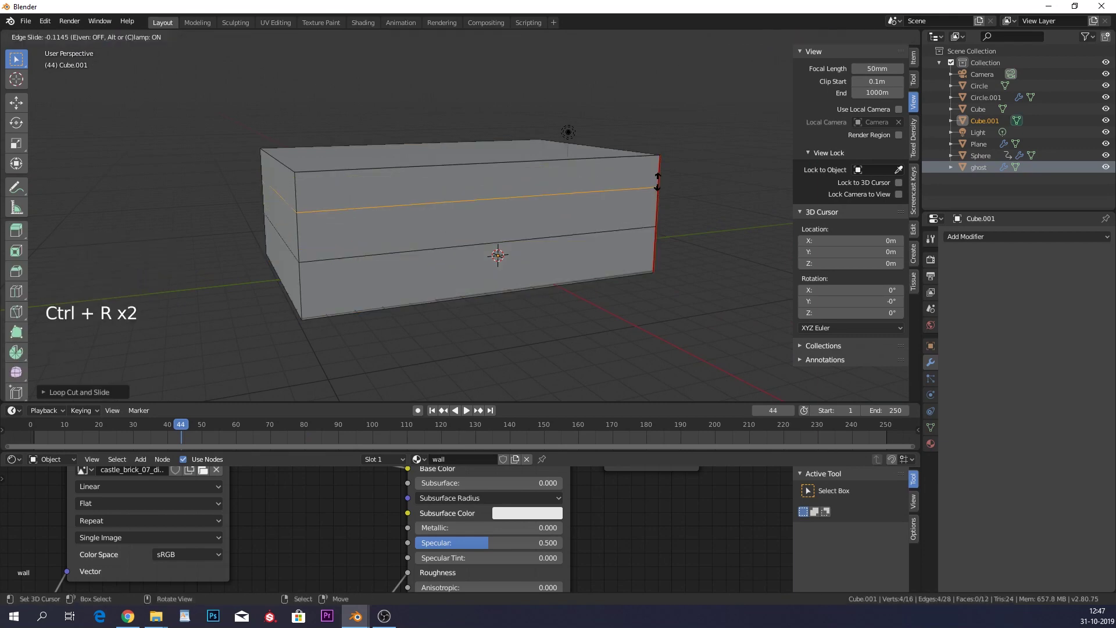
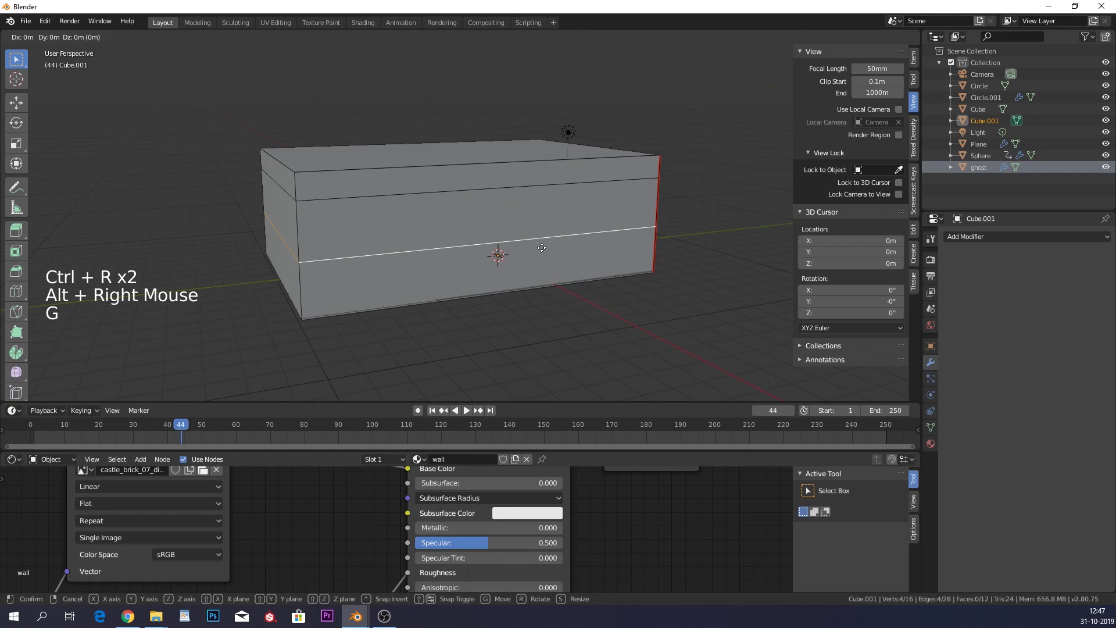
pyautogui.press('ctrl+r')
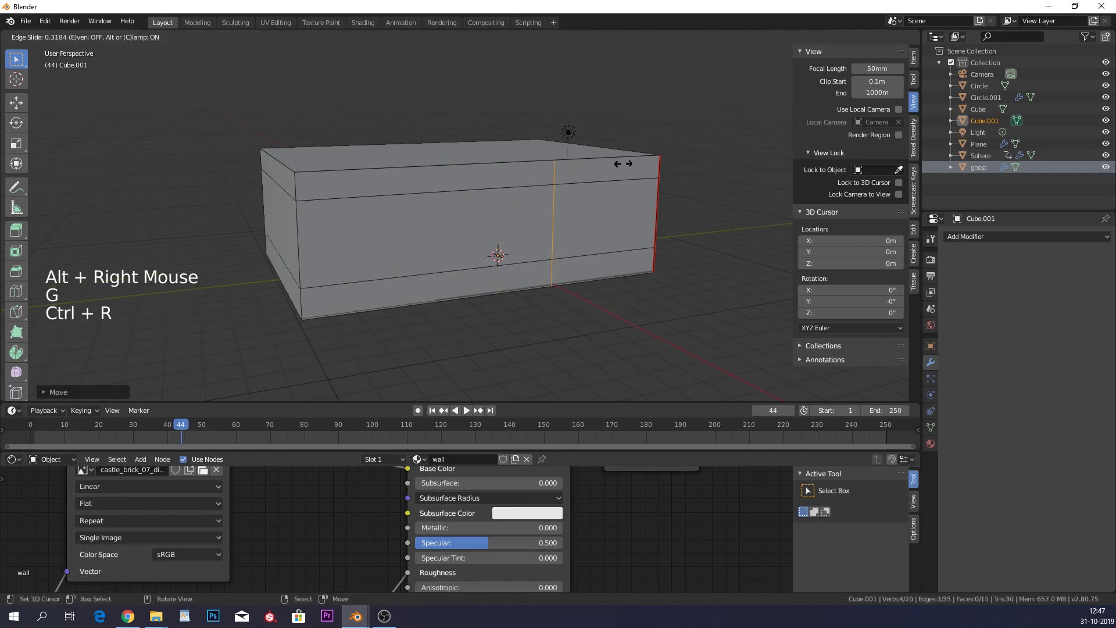
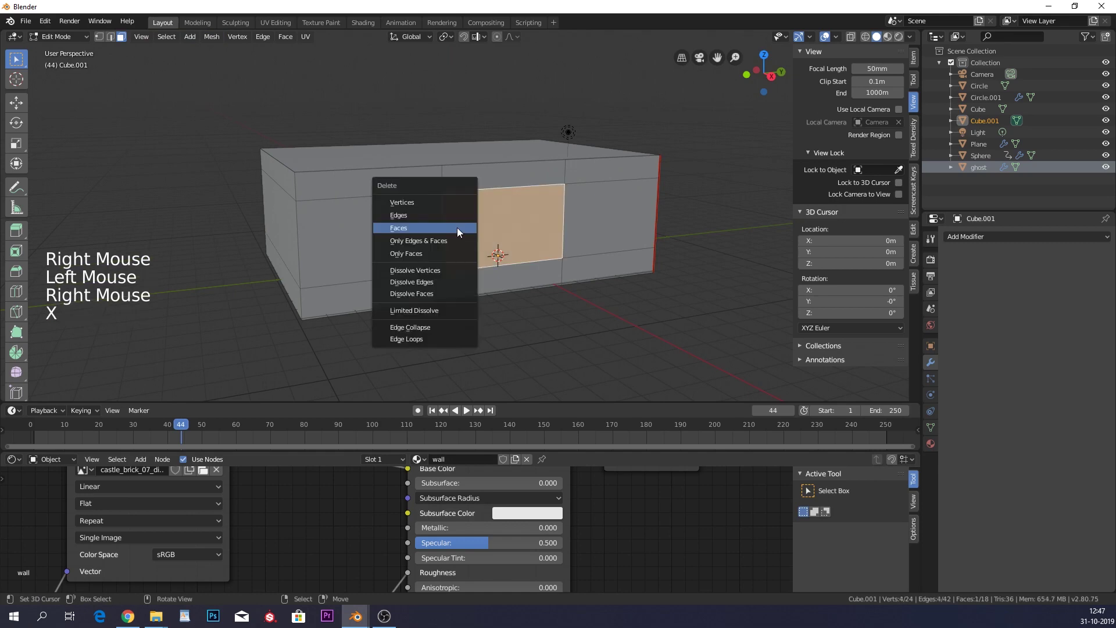
pyautogui.press('Tab')
# Orbit the room to see the ghost through the new window.
pyautogui.middleClick(516, 254)
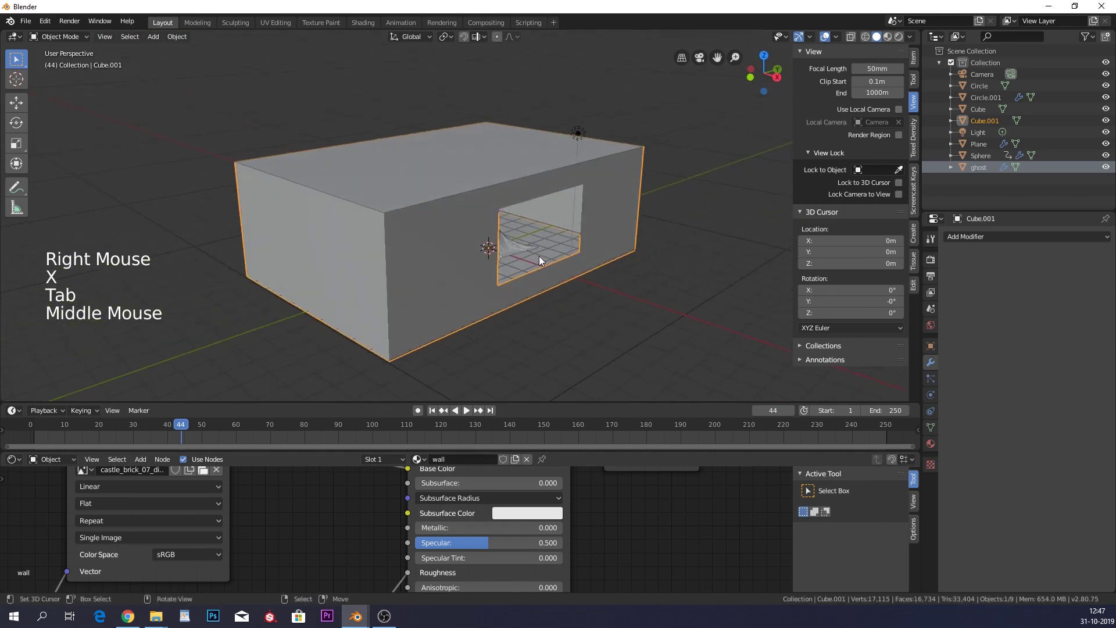
pyautogui.middleClick(563, 262)
pyautogui.middleClick(469, 253)
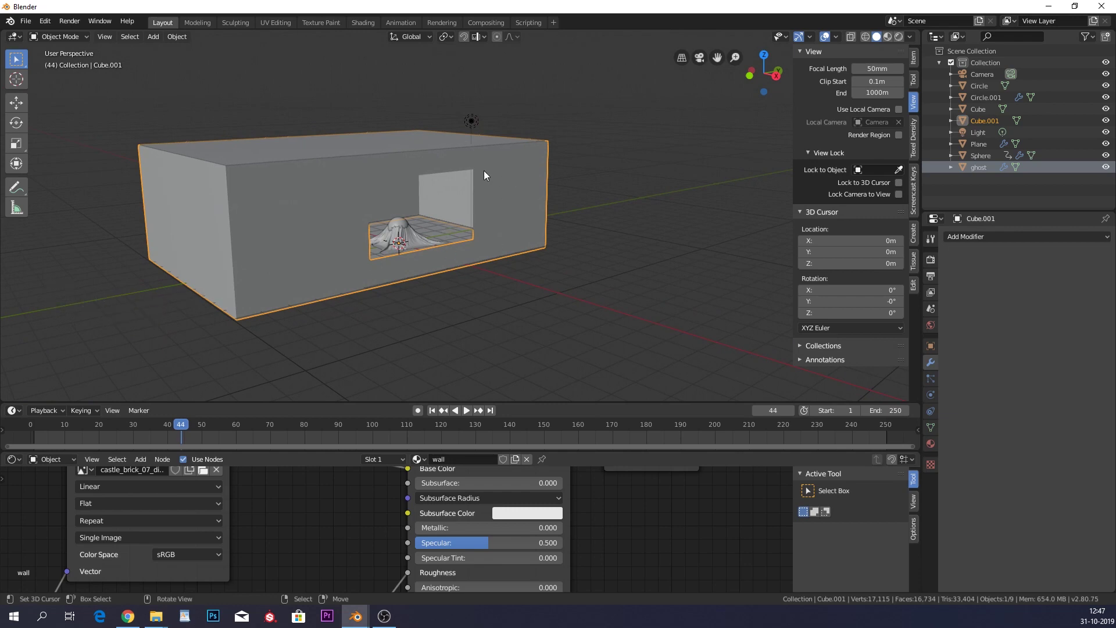
# Show Render Properties with Cycles engine and preview the room in Rendered shading.
pyautogui.middleClick(472, 296)
pyautogui.click(935, 263)
pyautogui.click(1083, 242)
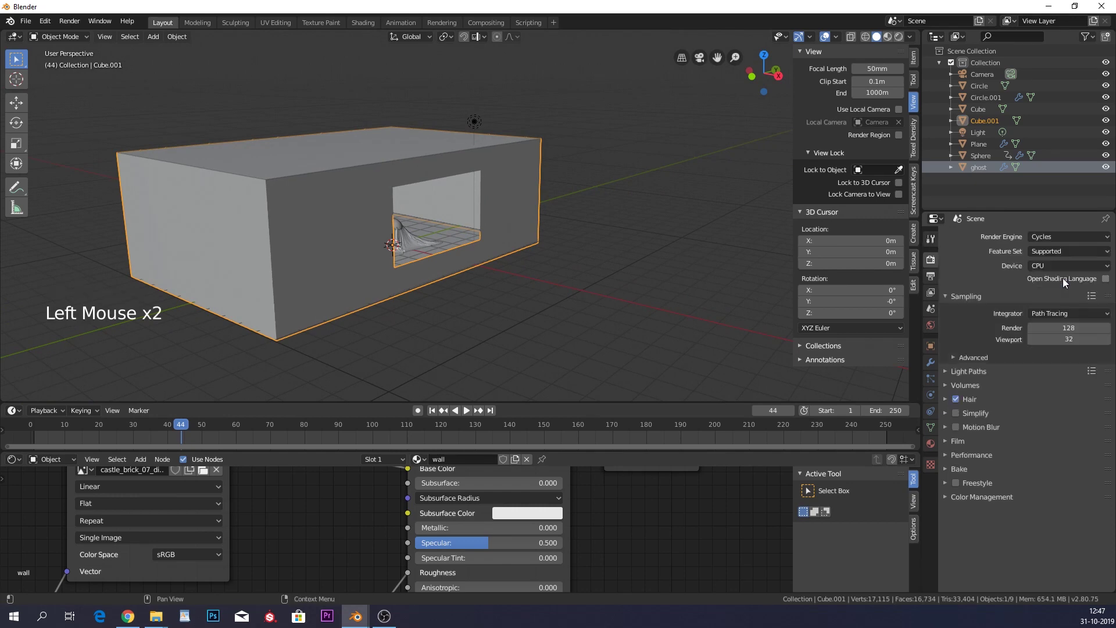
pyautogui.click(896, 38)
pyautogui.press('KP_0')
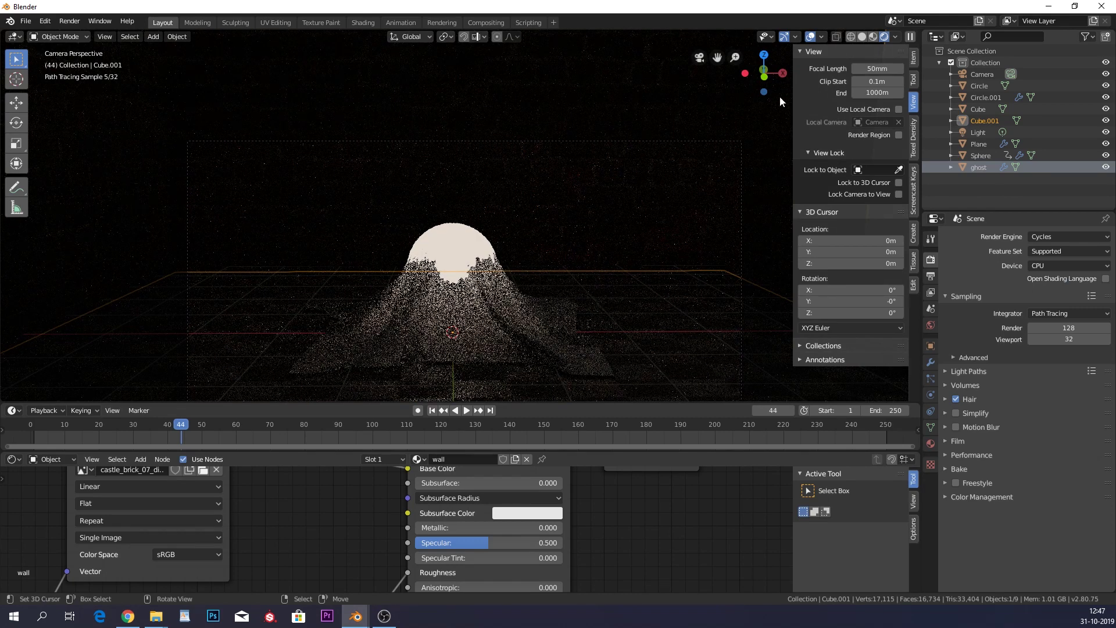
# Return the viewport to Solid shading and scroll down the Cycles sampling settings.
pyautogui.click(867, 43)
pyautogui.scroll(-3)
pyautogui.middleClick(605, 208)
pyautogui.scroll(-3)
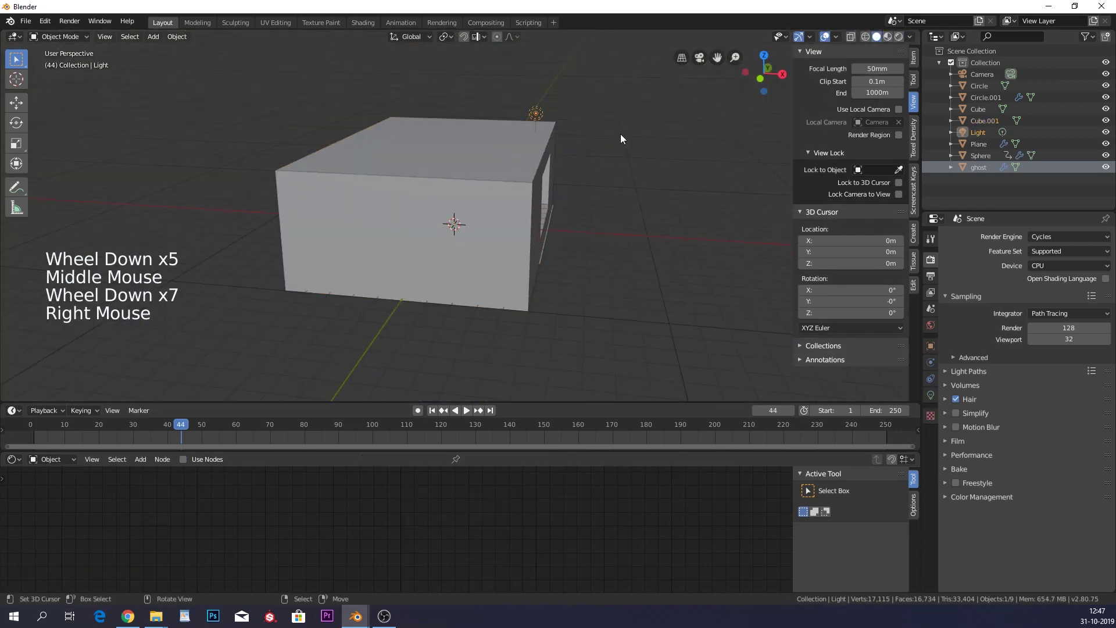
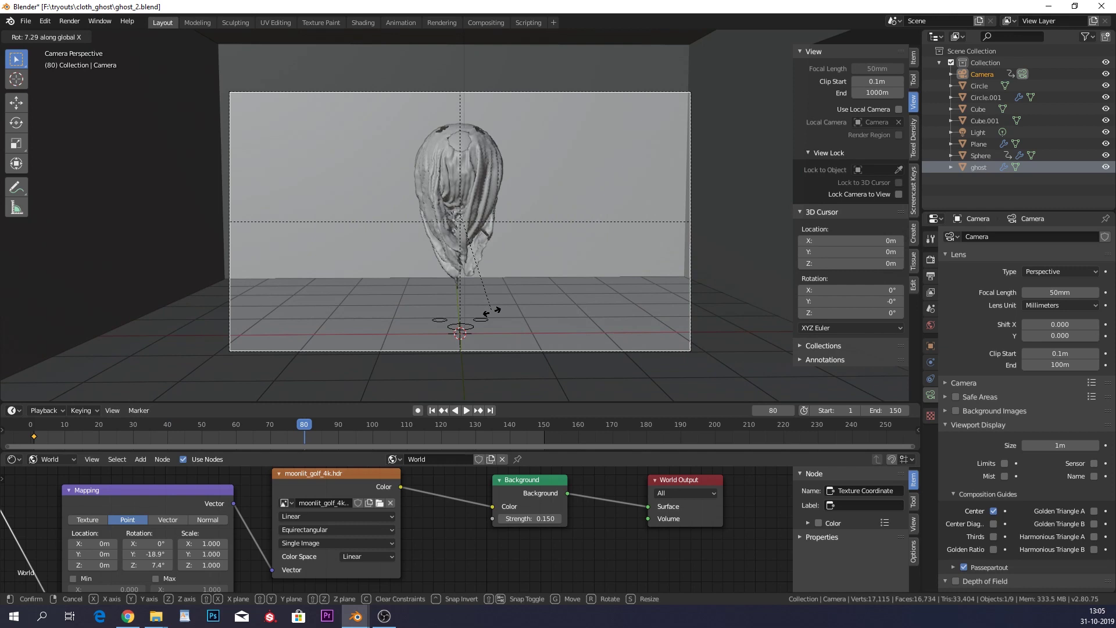
# Keep the camera's tilt, then scrub and play the timeline to check the ghost stays in frame.
pyautogui.press('ctrl+z')
pyautogui.press('i')
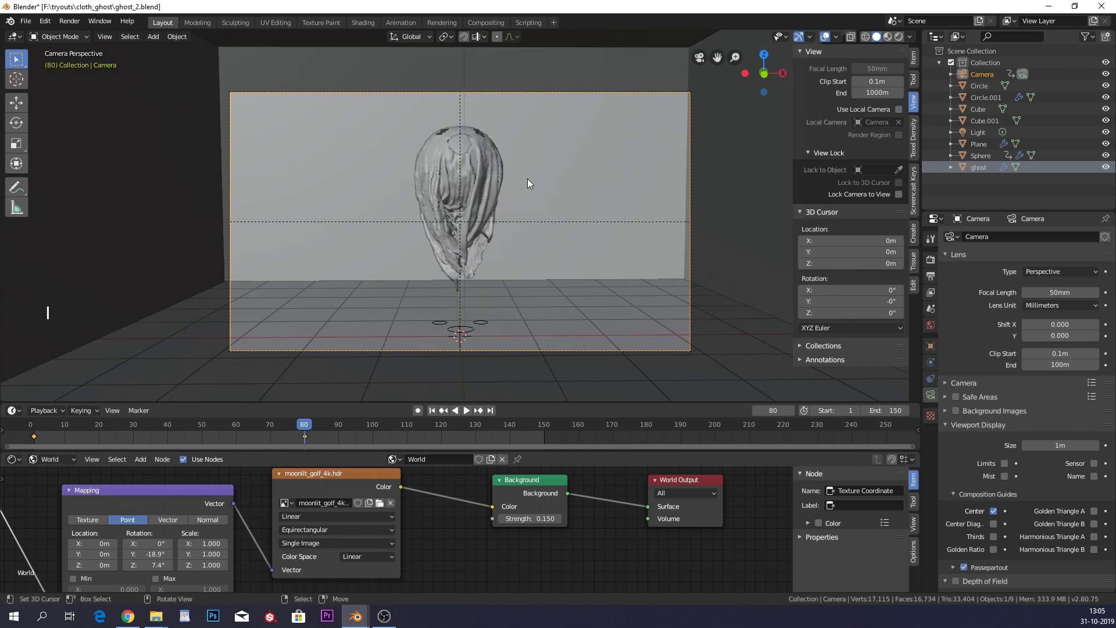
pyautogui.click(322, 434)
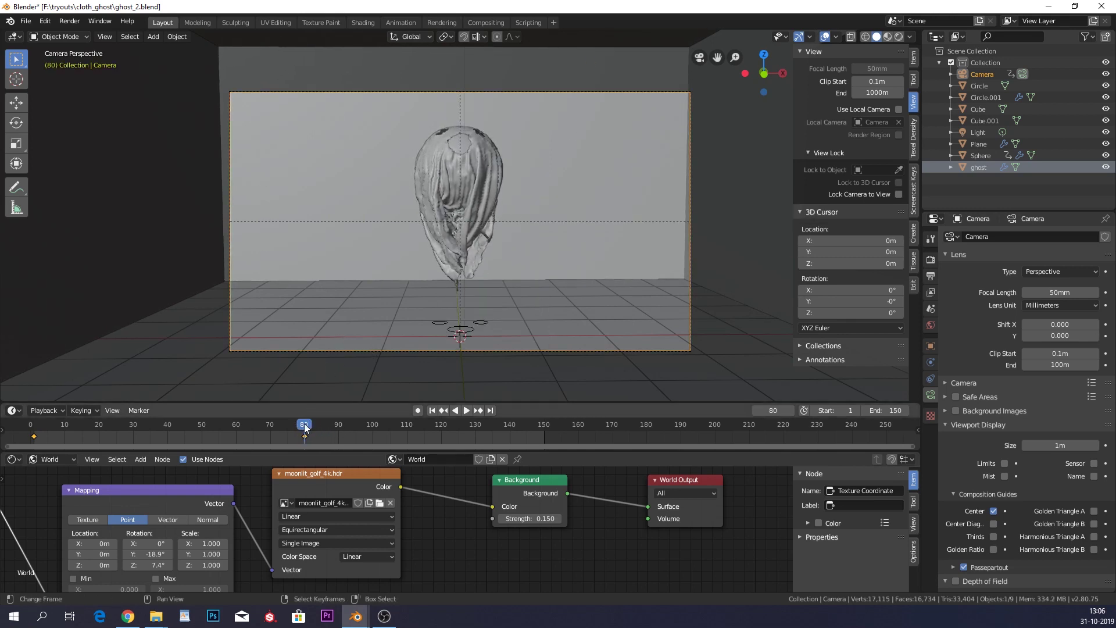
pyautogui.click(310, 429)
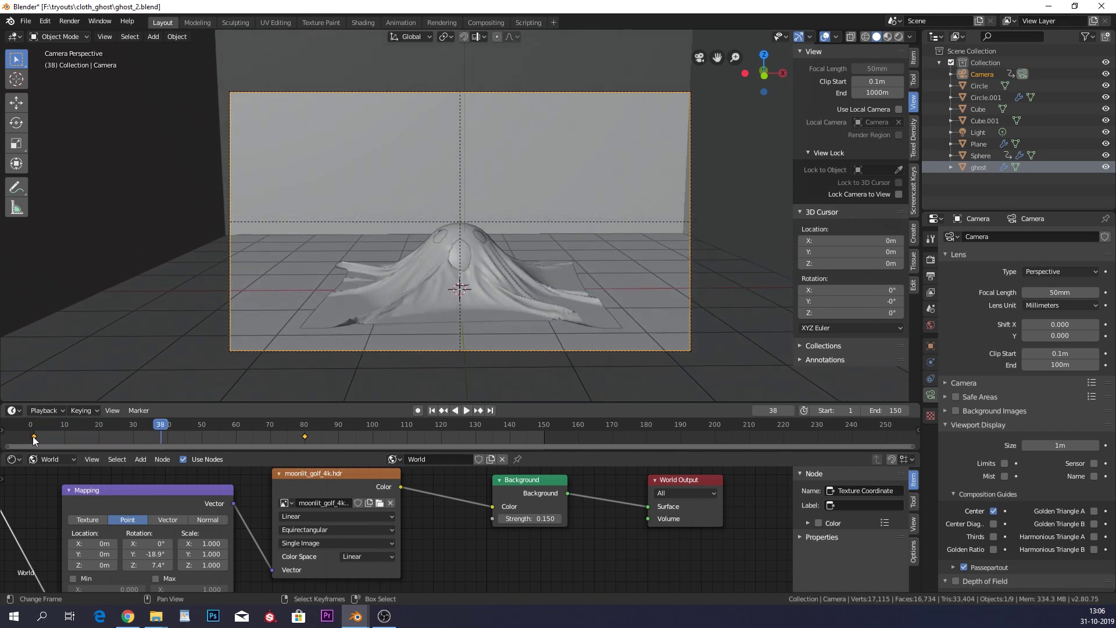
pyautogui.rightClick(37, 436)
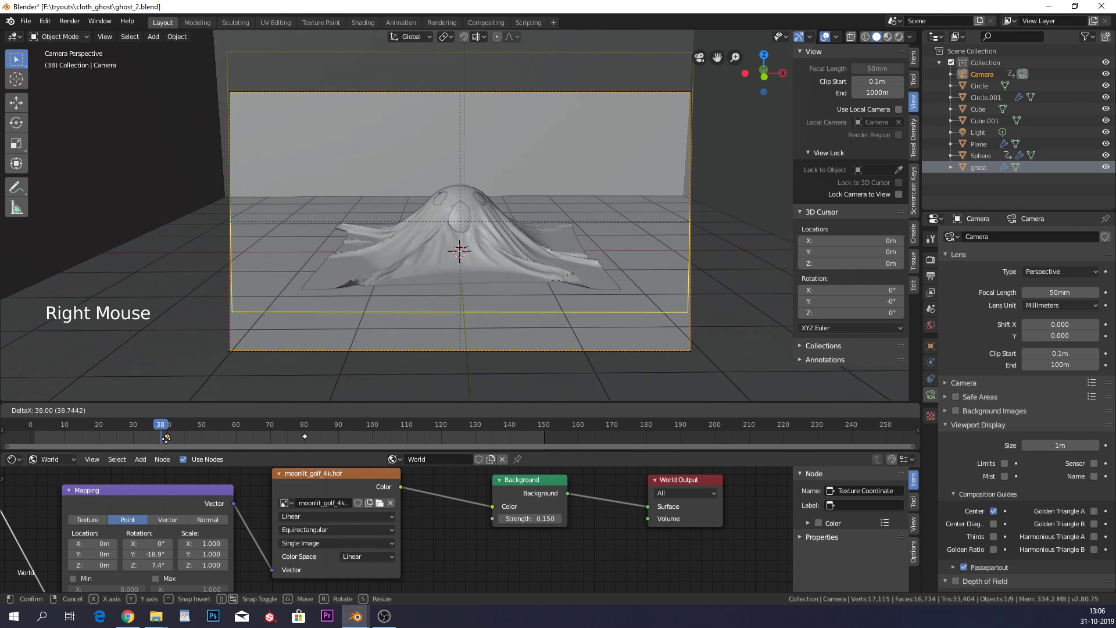
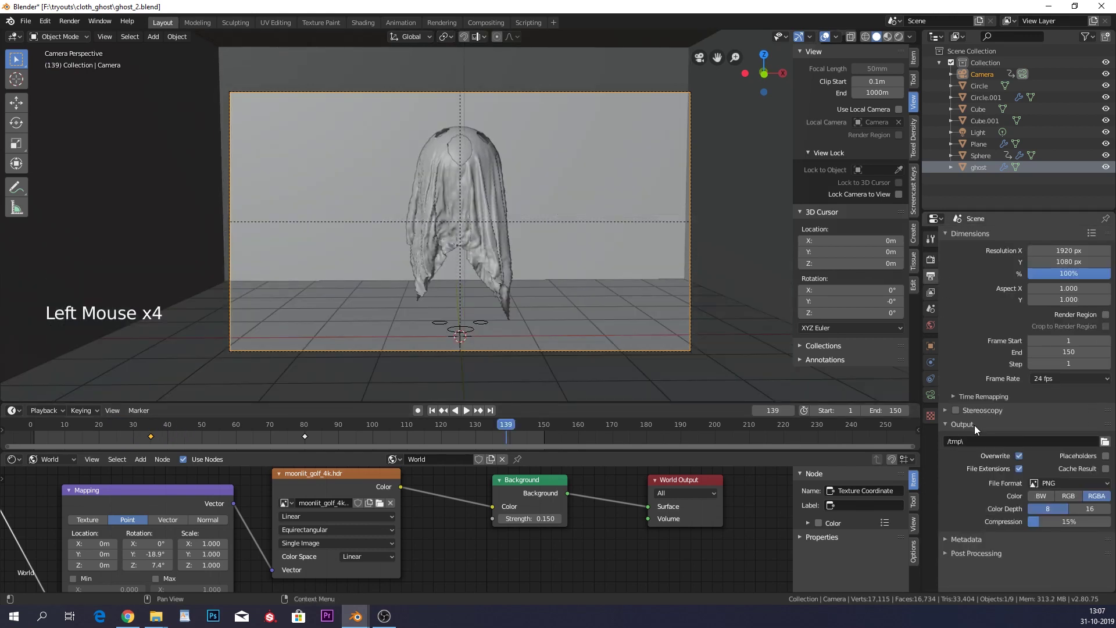
# Set the render output path to the cloth_ghost\ghost aimation folder for PNG RGBA frames.
pyautogui.click(1113, 444)
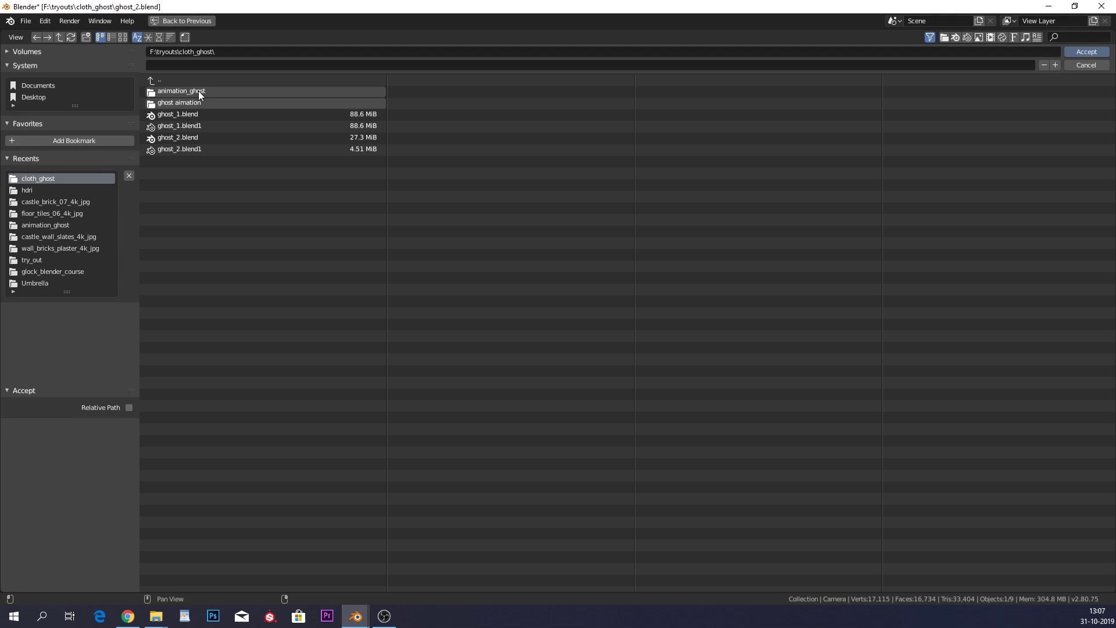
pyautogui.click(1104, 50)
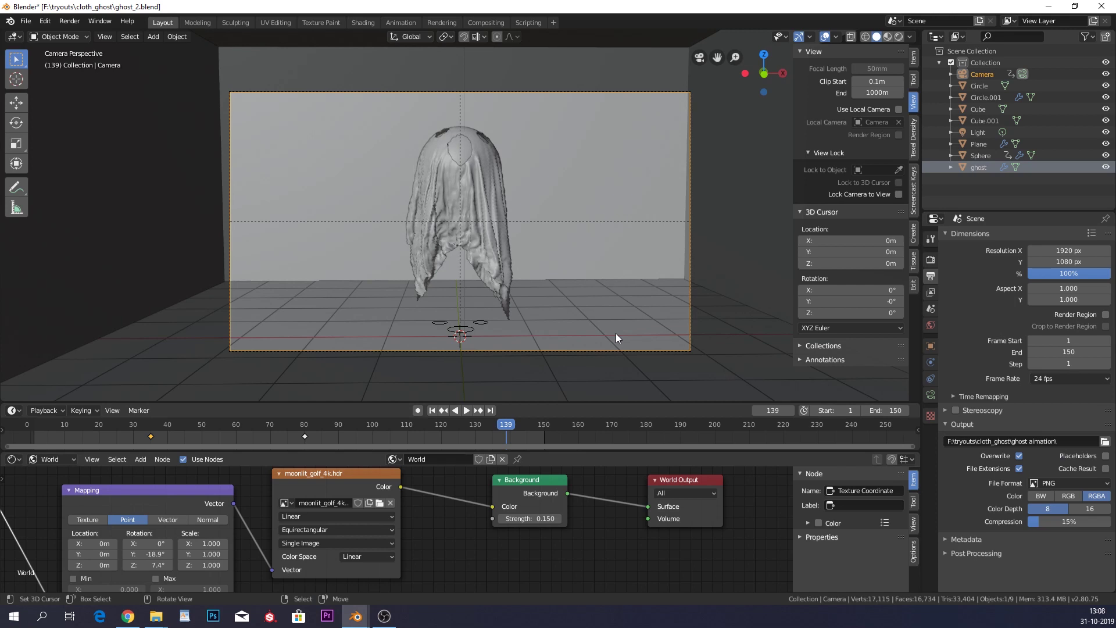
pyautogui.click(1076, 490)
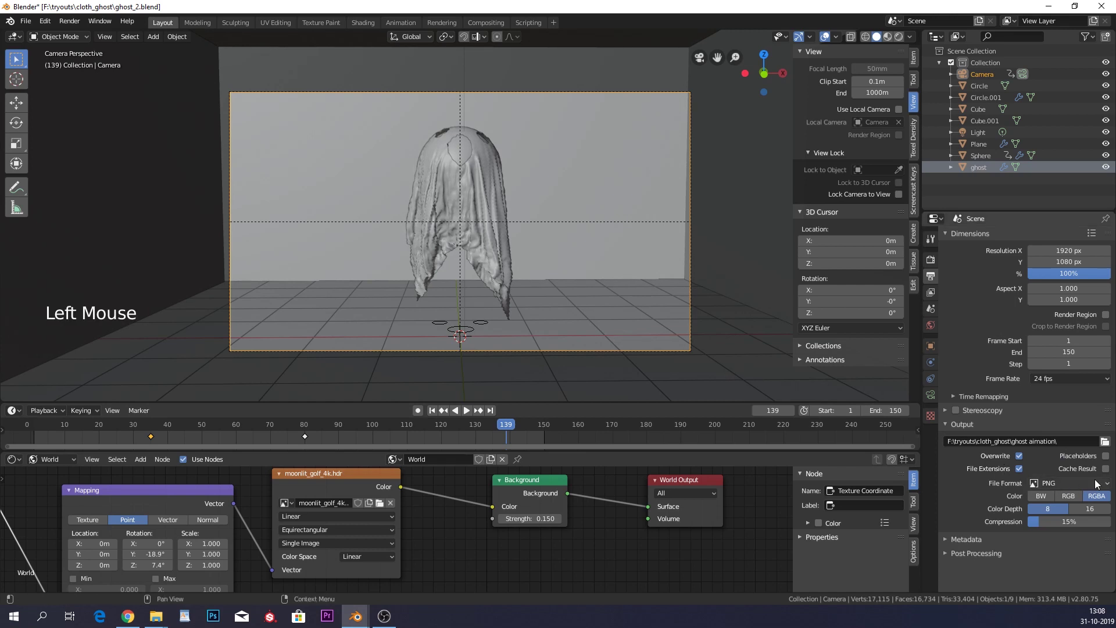
pyautogui.click(79, 23)
pyautogui.rightClick(584, 168)
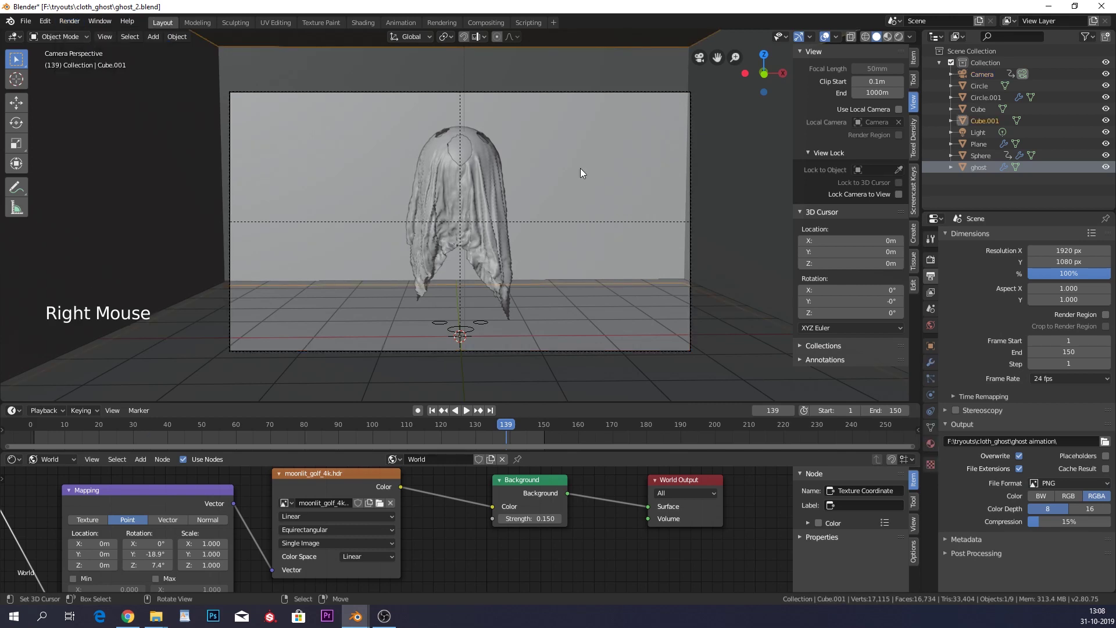